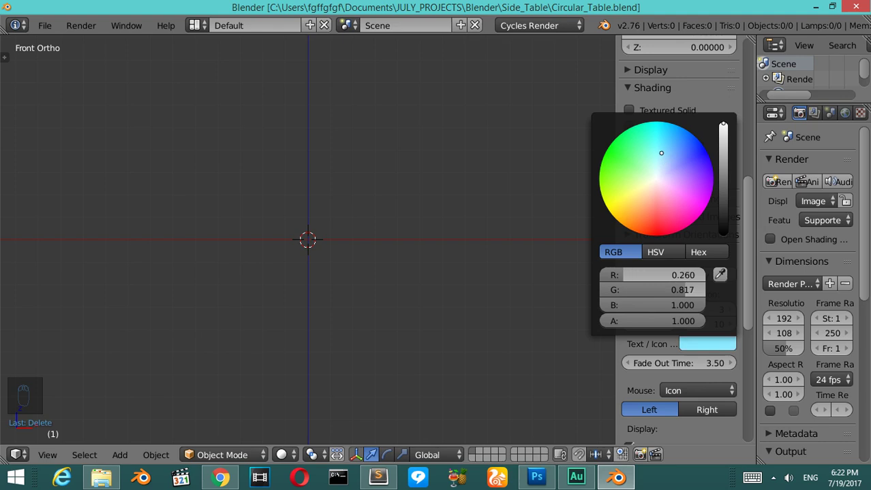
Step: Close the User Preferences window and return to the front-orthographic viewport
key("n")
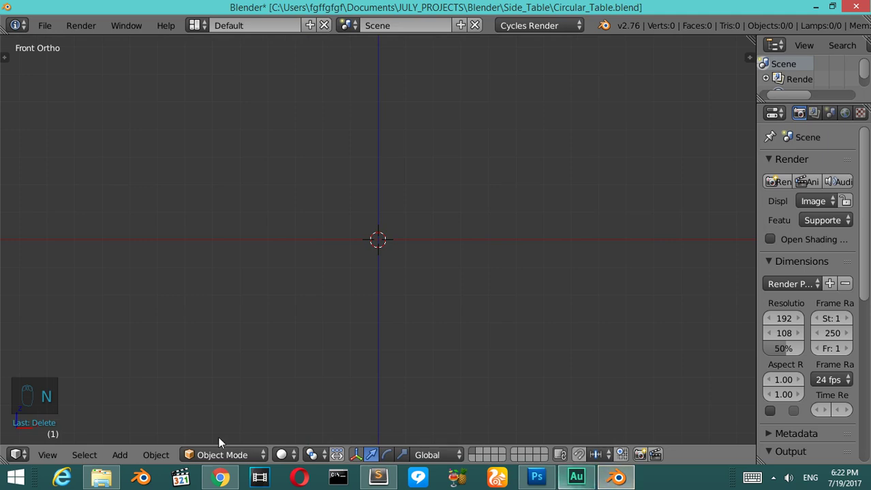
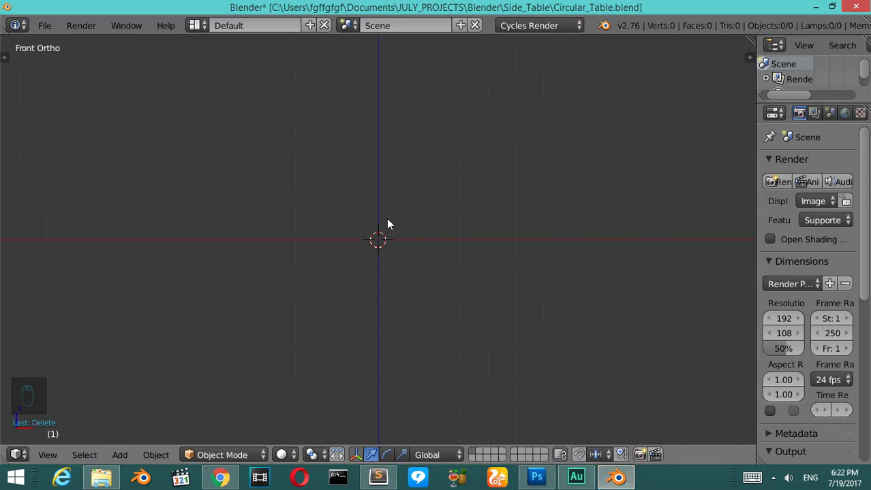
Step: Add a circle mesh at the origin and set it to 20 vertices in its settings panel
key("shift+a")
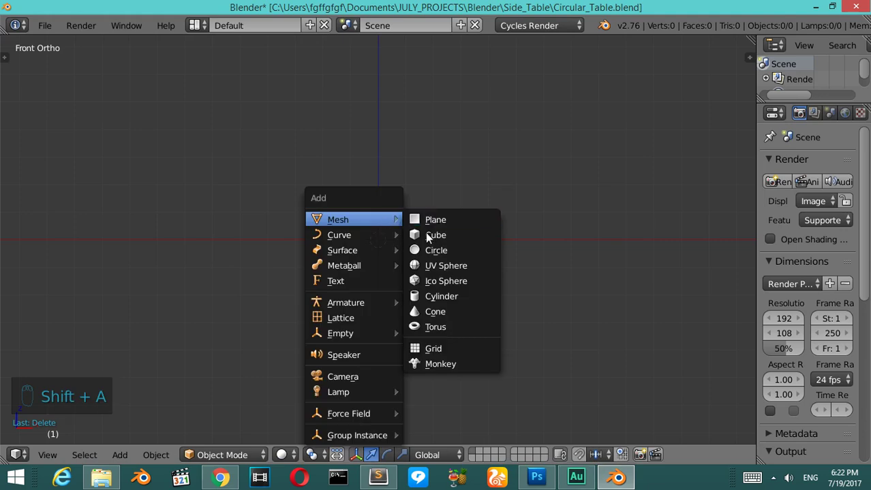
key("F6")
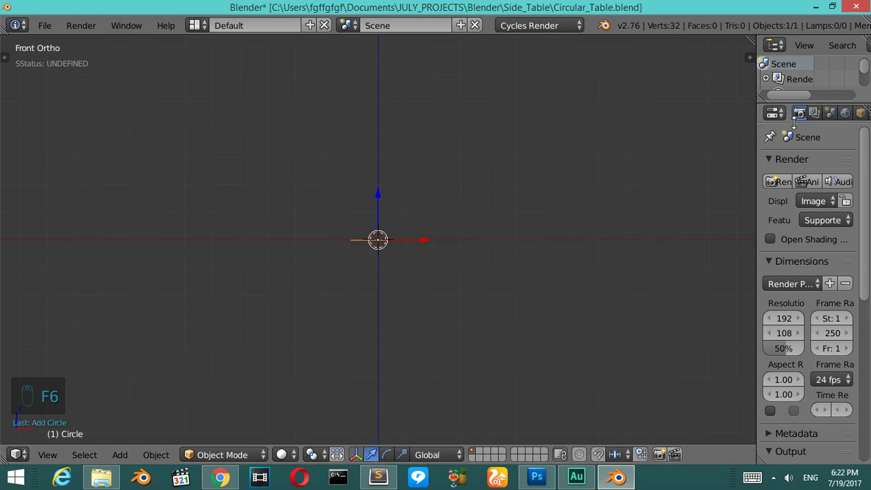
left_click_drag(833, 114, 520, 272)
key("F6")
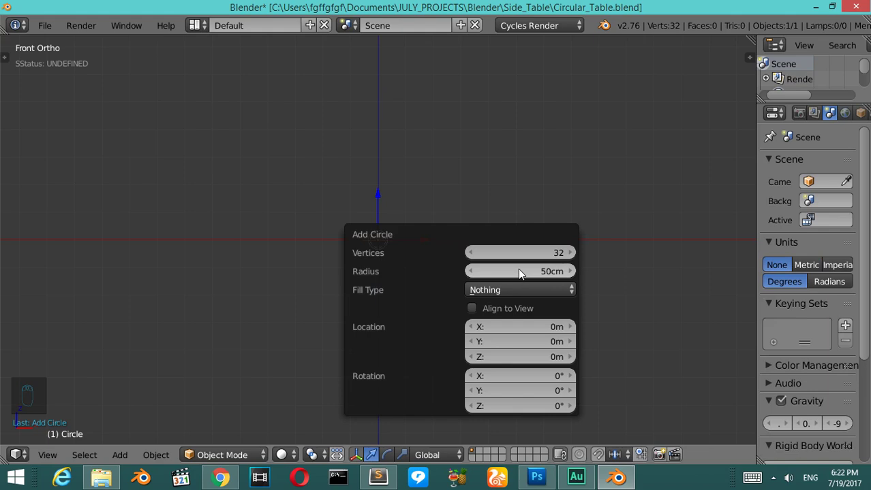
key("5")
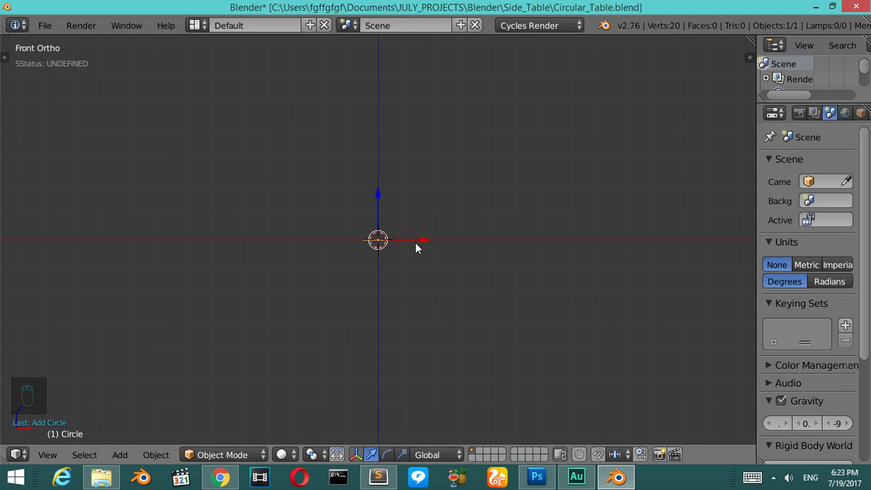
Step: Confirm the circle's larger size, orbit to check it lies flat, then return to front view
key("KP_Decimal")
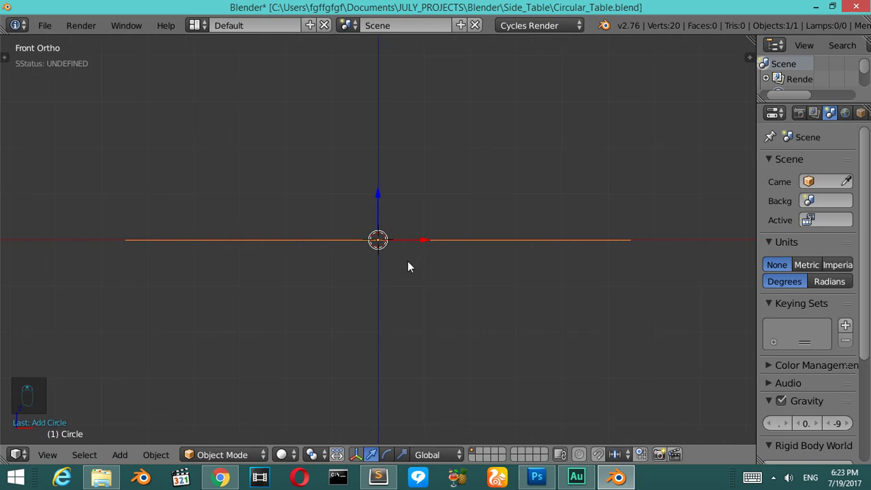
key("KP_8")
key("KP_8")
key("KP_6")
key("KP_6")
key("KP_6")
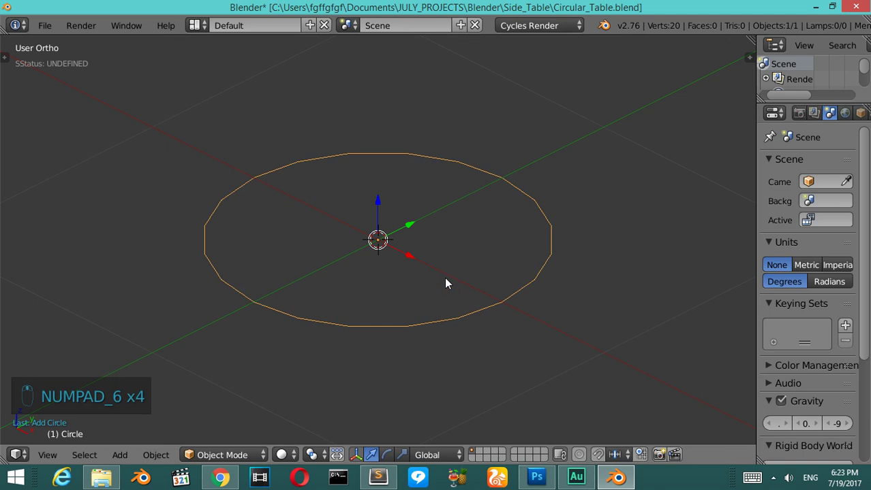
key("KP_1")
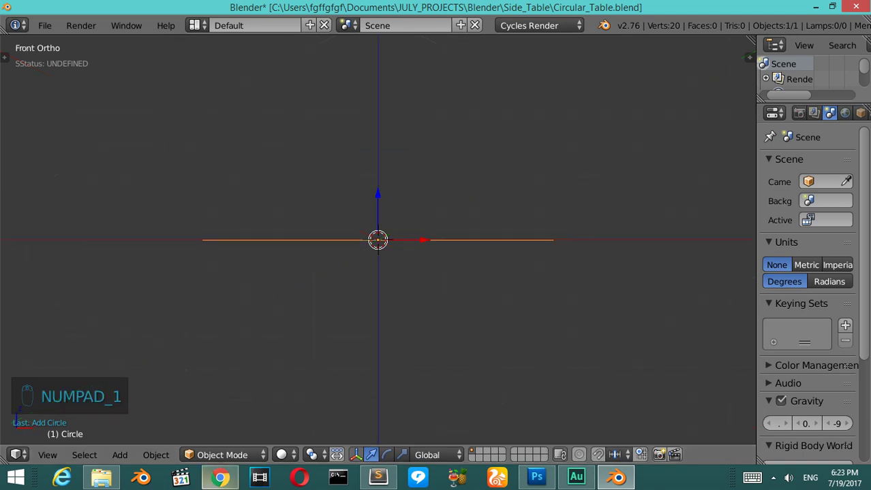
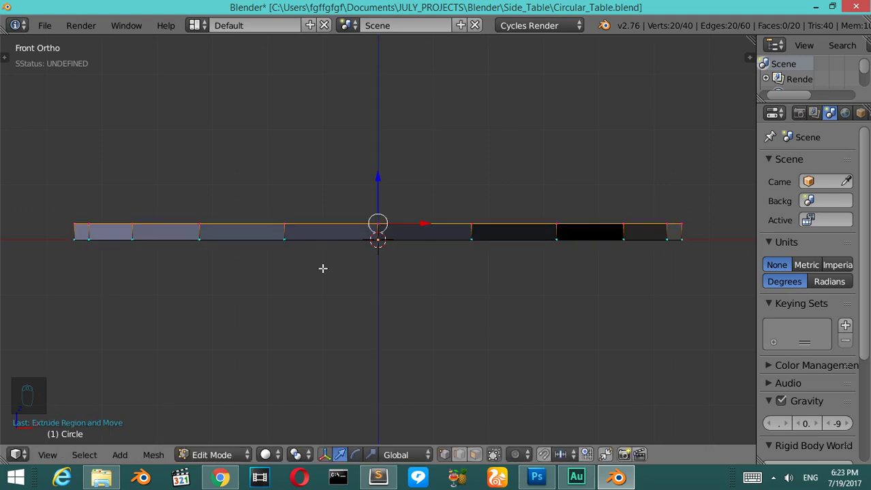
Step: Extrude the ring's top edge loop inward to form a flat ledge toward the centre
key("KP_8")
key("KP_6")
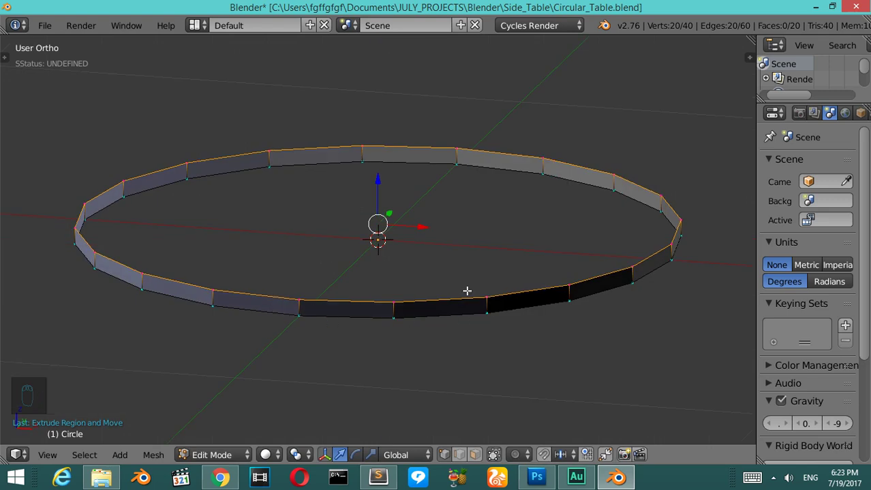
key("a")
key("a")
key("ctrl+n")
key("Tab")
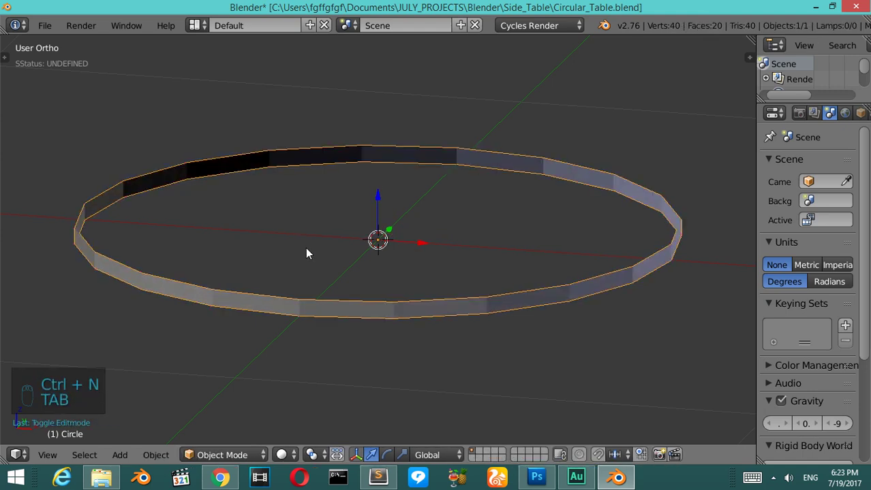
key("Tab")
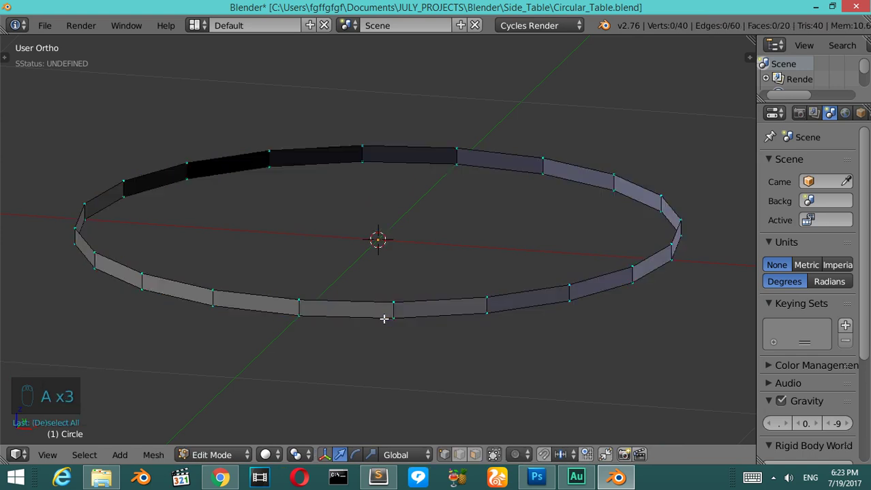
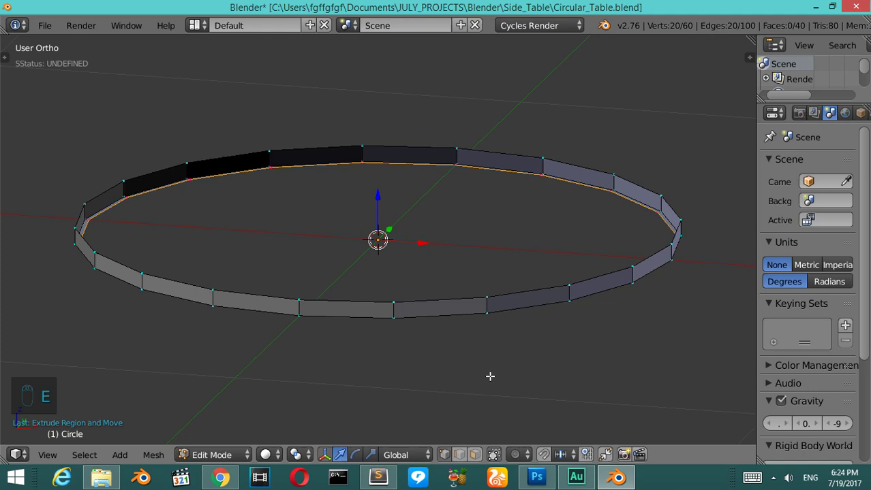
key("e")
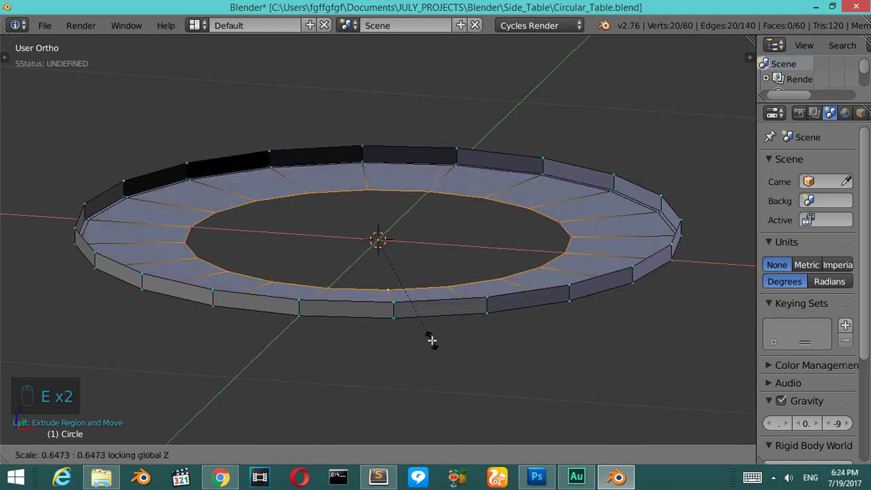
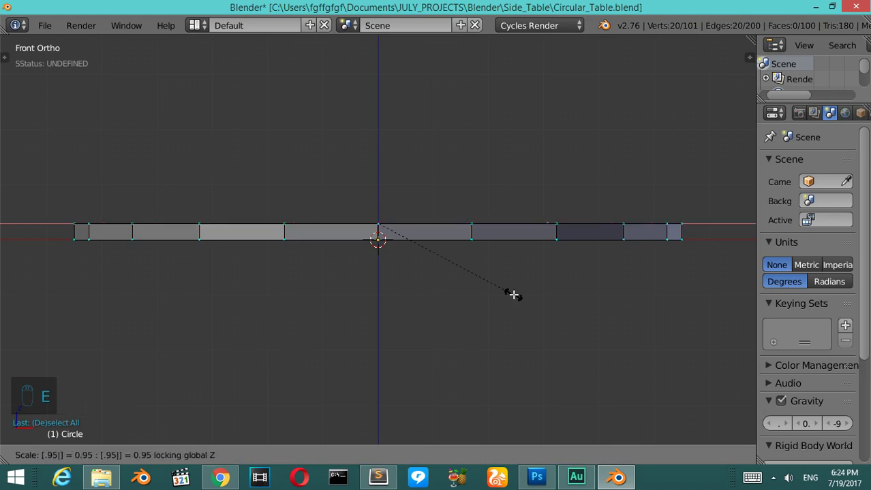
Step: Extrude two smaller inner rings, fill the centre as one face, and view it from the top
key("KP_8")
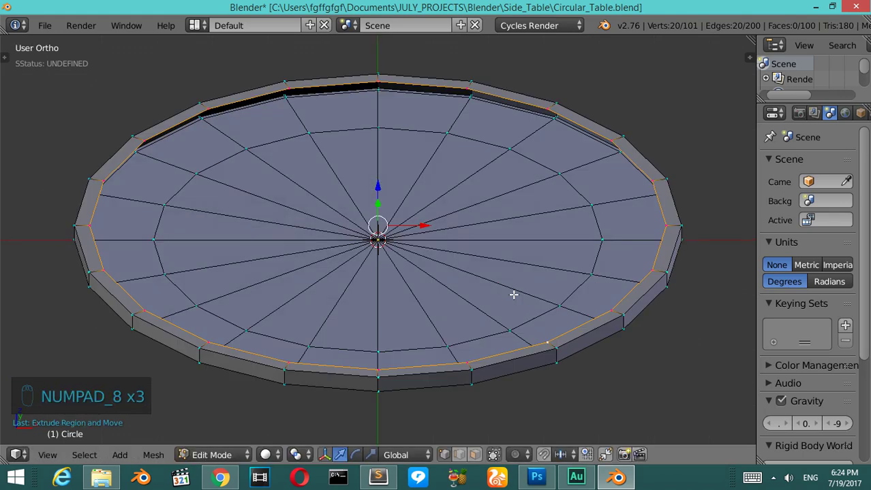
key("e")
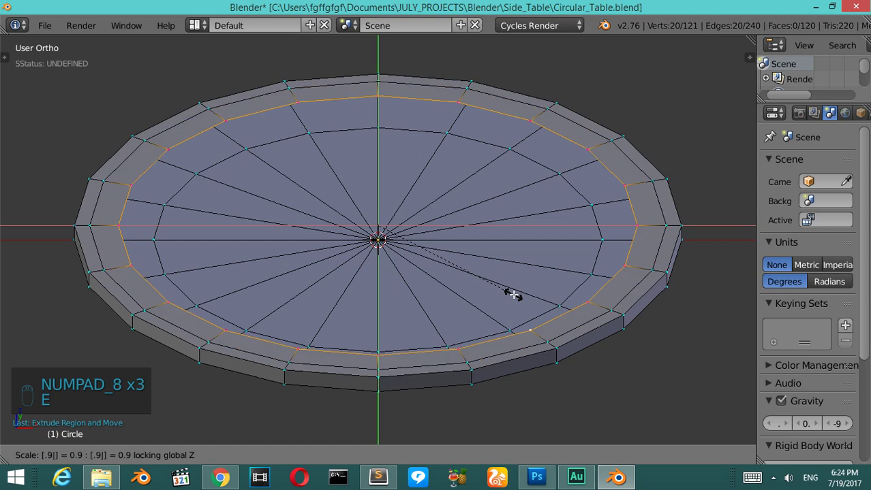
key("e")
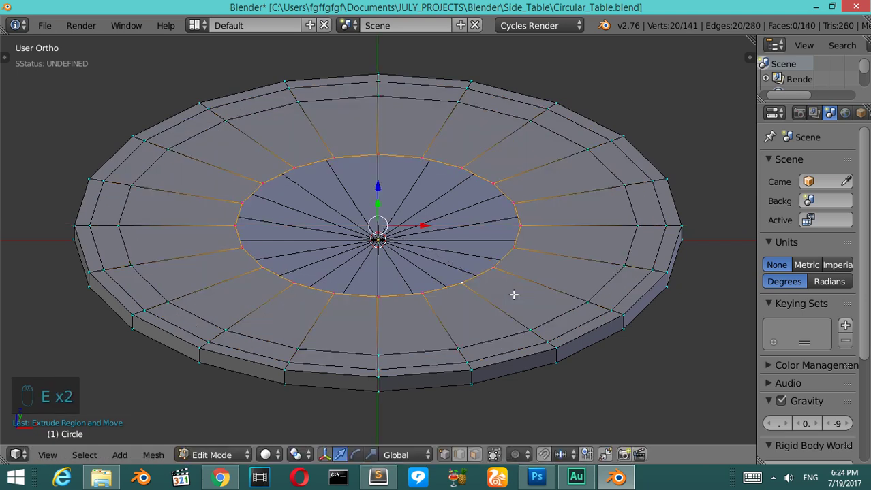
key("f")
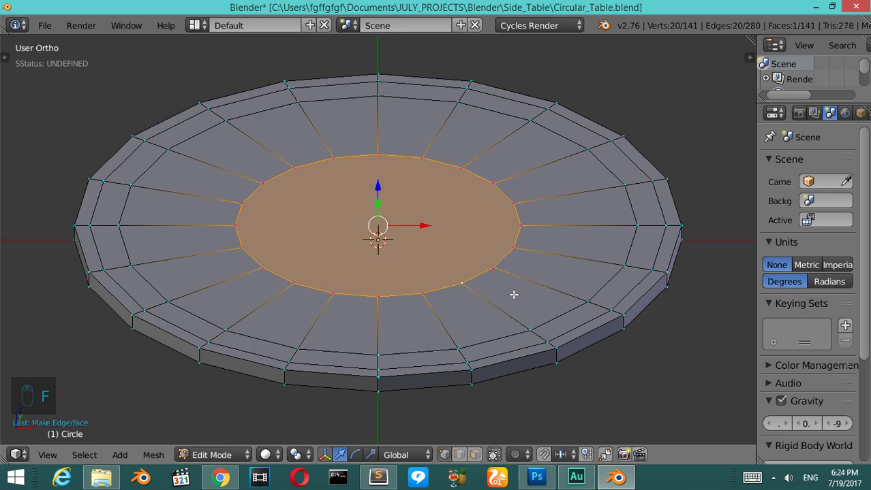
key("KP_7")
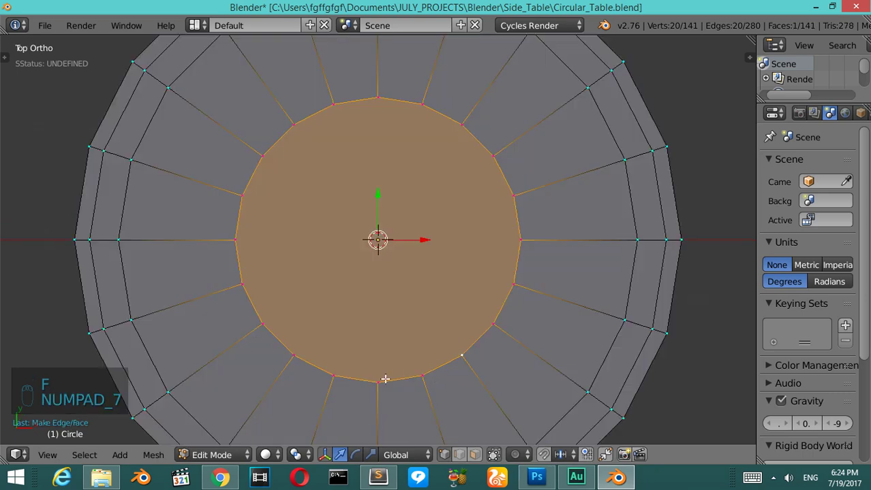
Step: Join six pairs of opposite rim vertices with straight edges, cutting the disc into a quad grid
key("j")
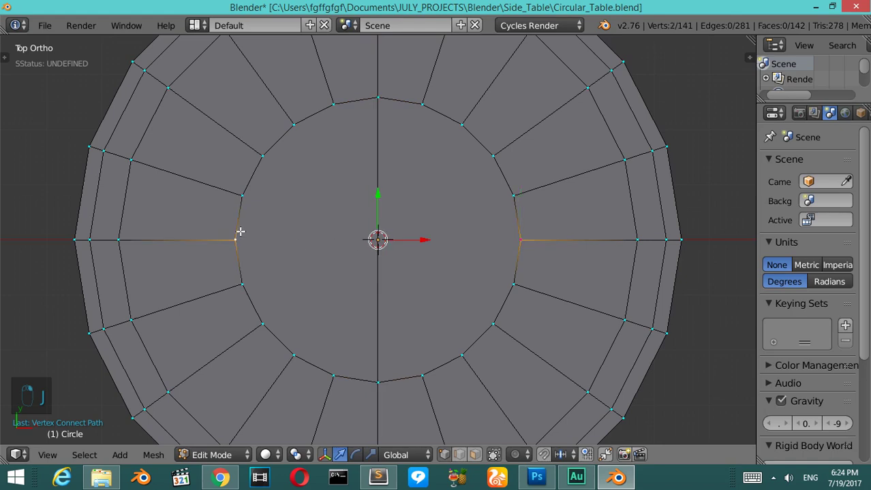
key("j")
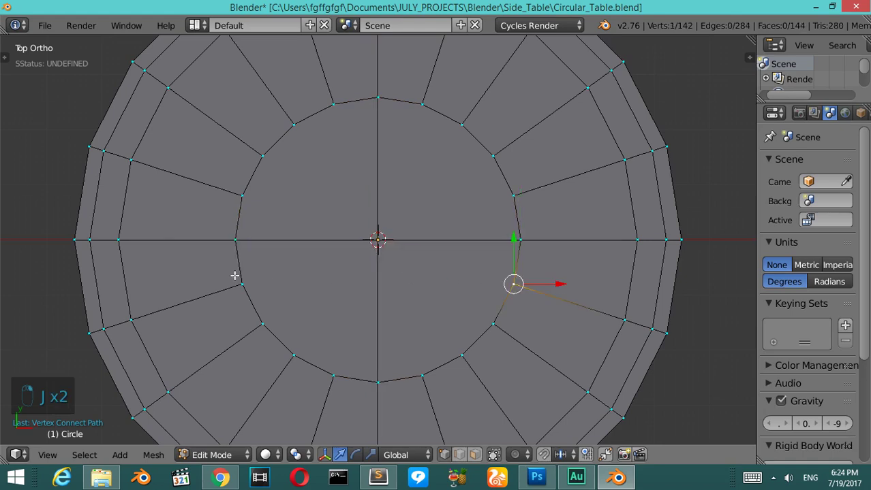
key("j")
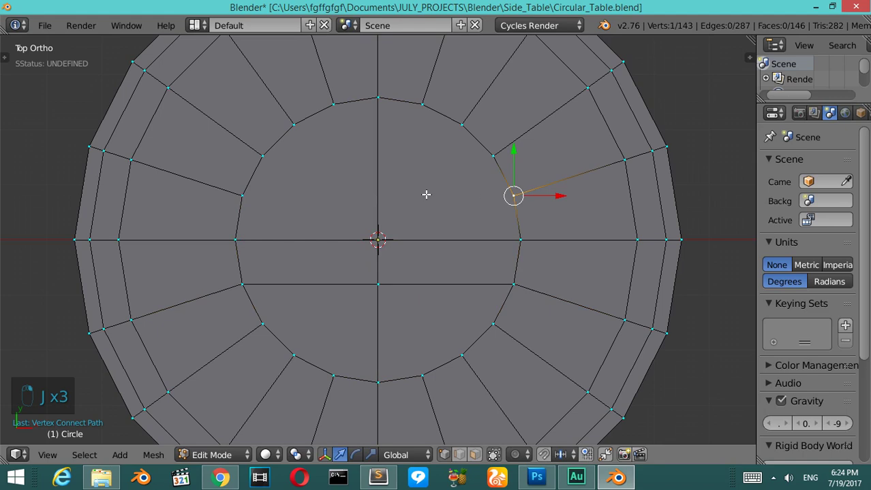
key("j")
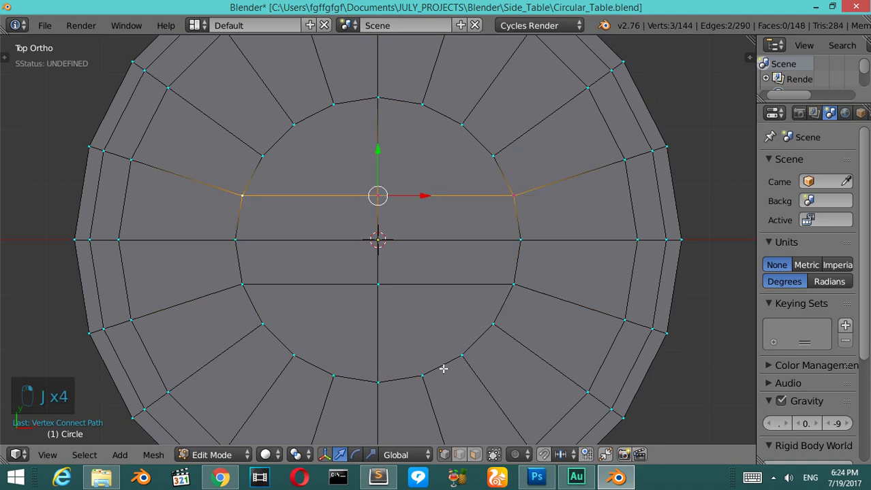
key("j")
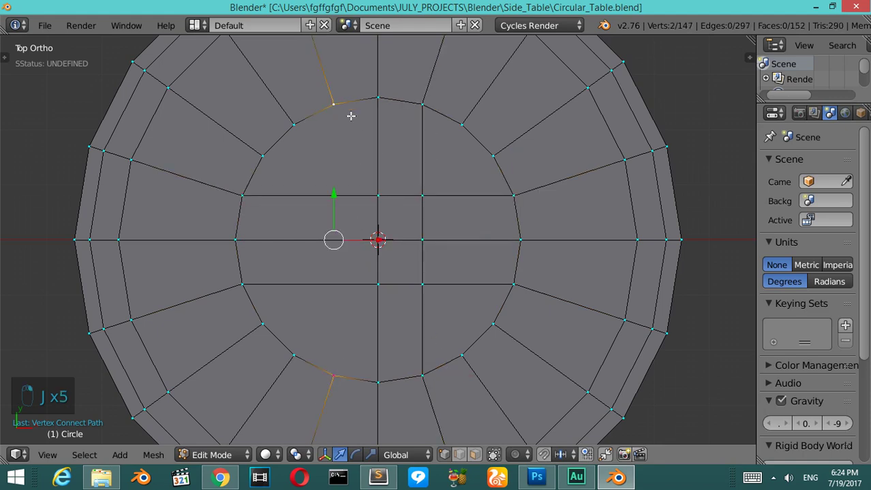
key("j")
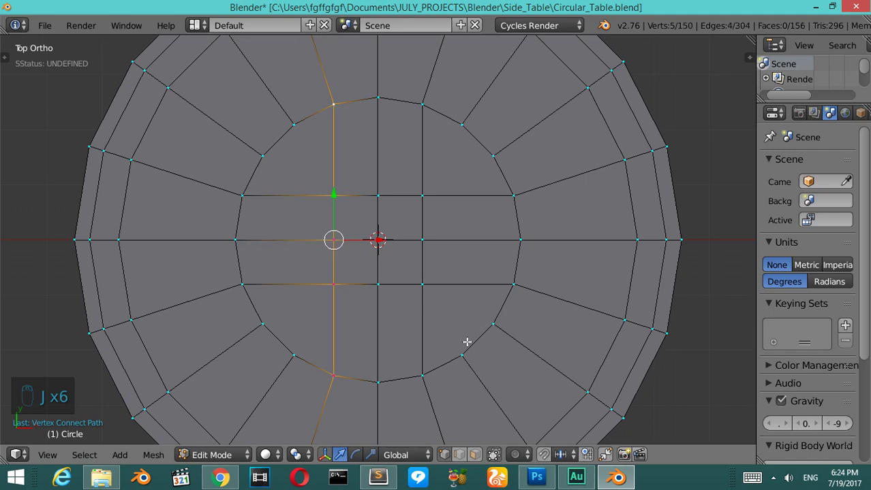
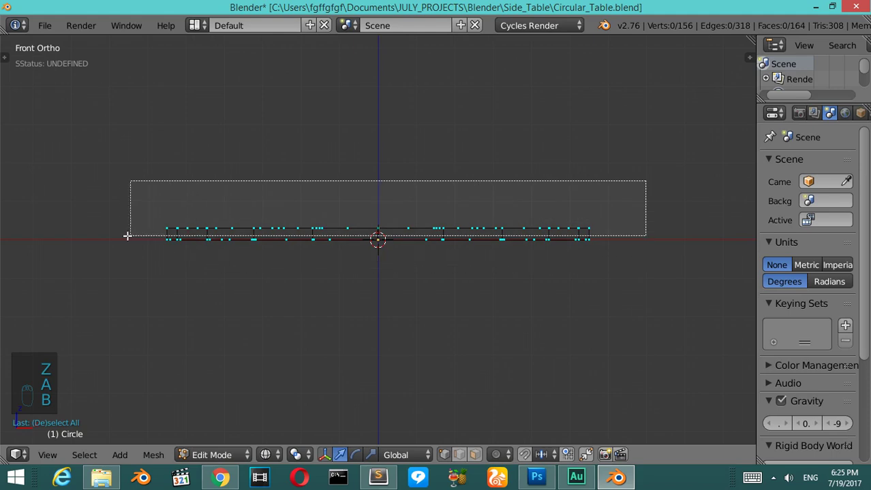
Step: Move vertices along Z, then smooth the tabletop with a level-2 Subdivision Surface
key("g")
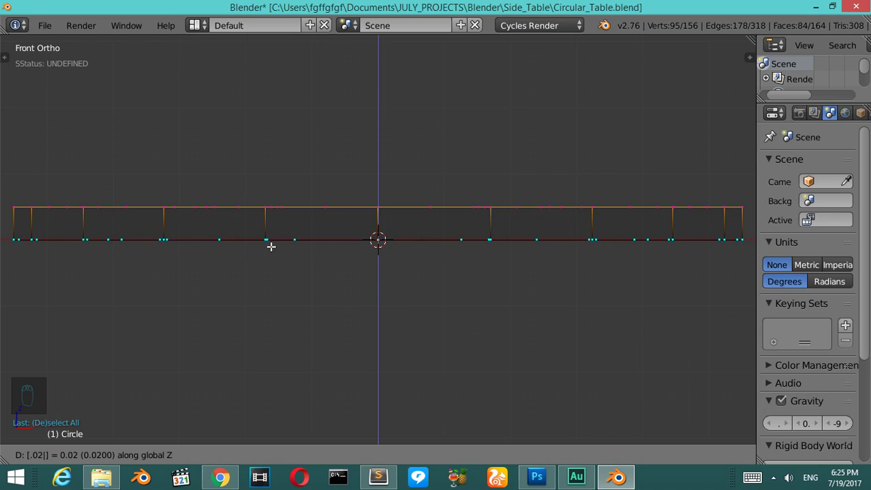
key("z")
key("Tab")
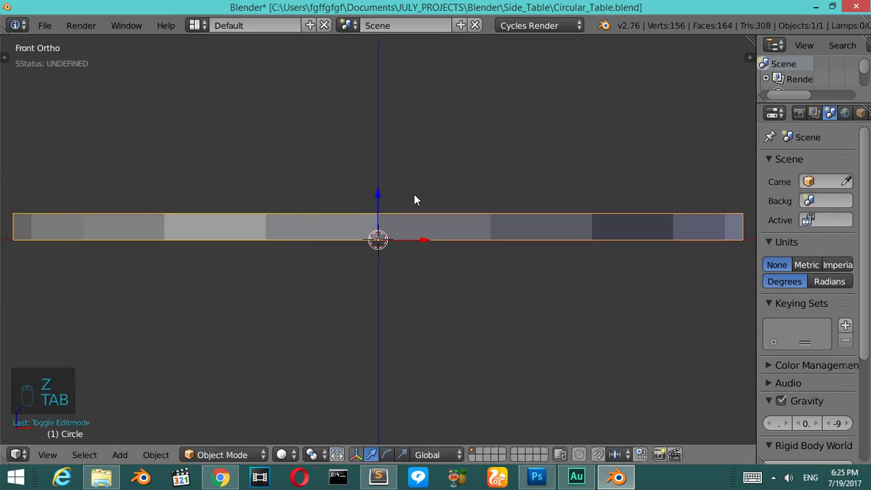
key("ctrl+2")
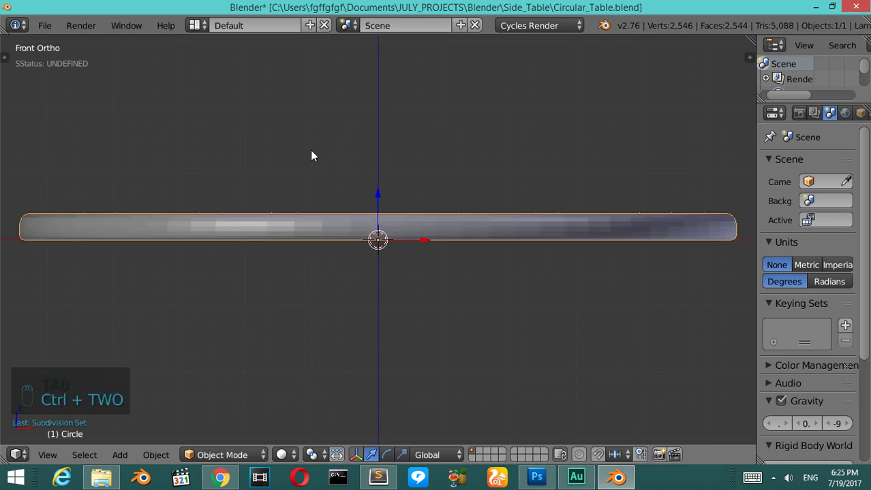
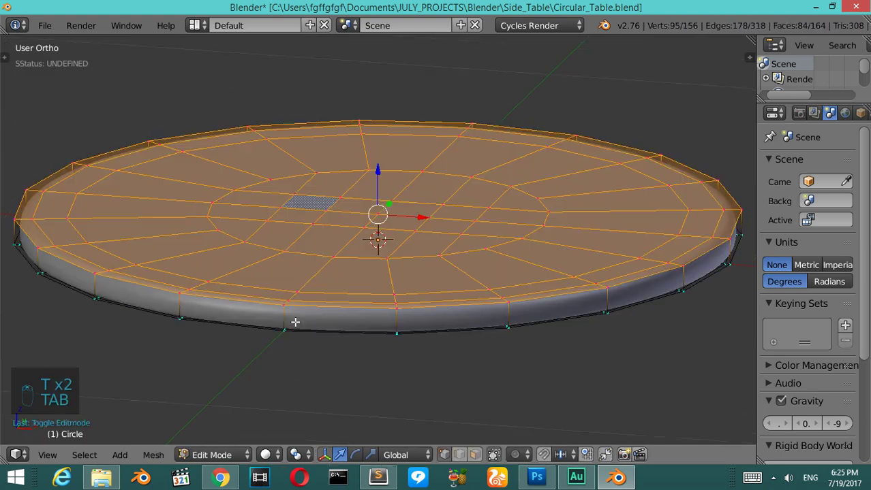
Step: Add two loop cuts near the tabletop rim so the smoothed disc keeps a crisp edge
key("ctrl+r")
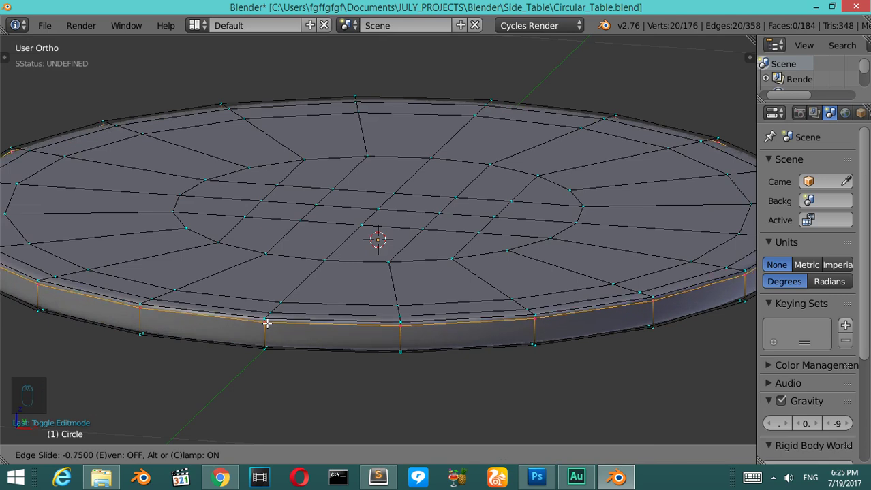
key("ctrl+r")
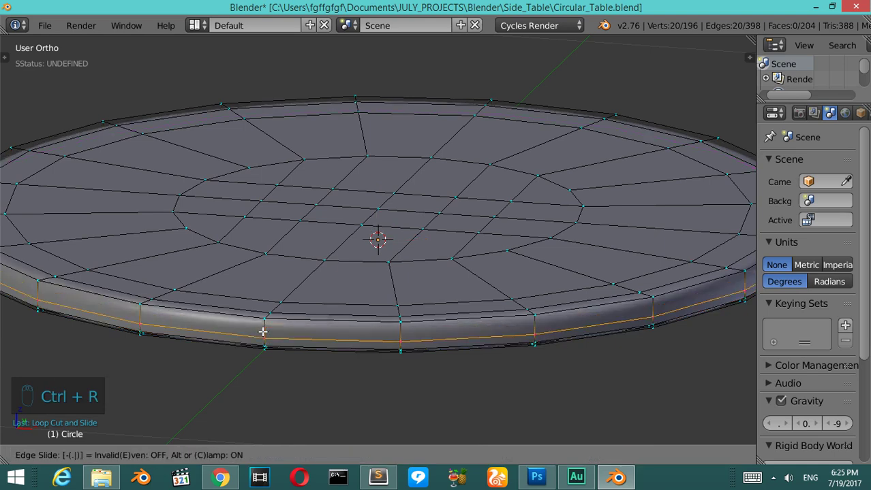
key("Tab")
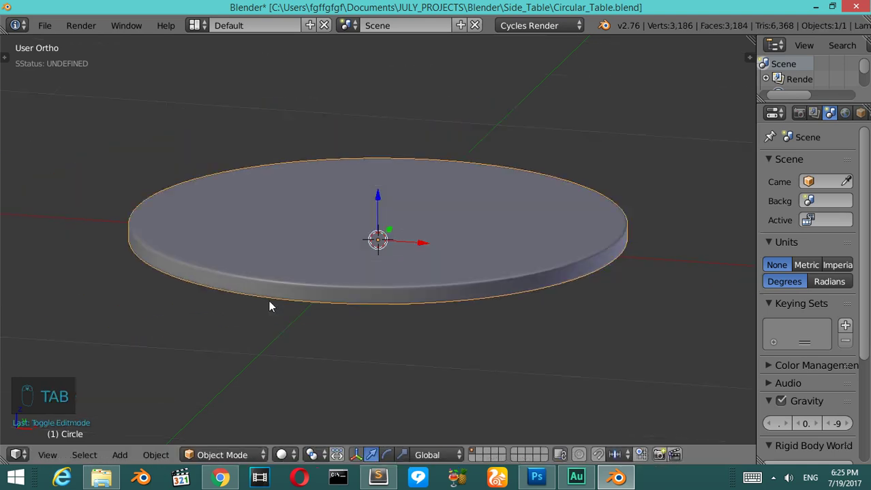
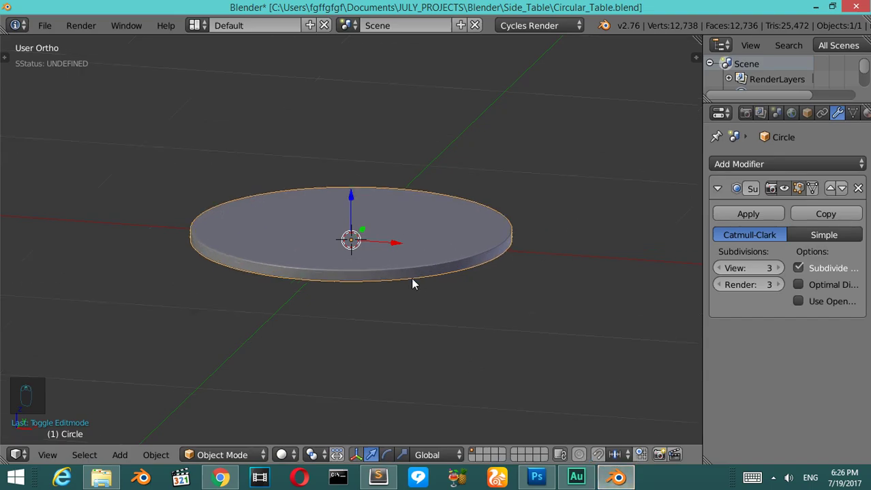
Step: Raise the smoothed tabletop disc up above the origin in front view
key("KP_1")
key("g")
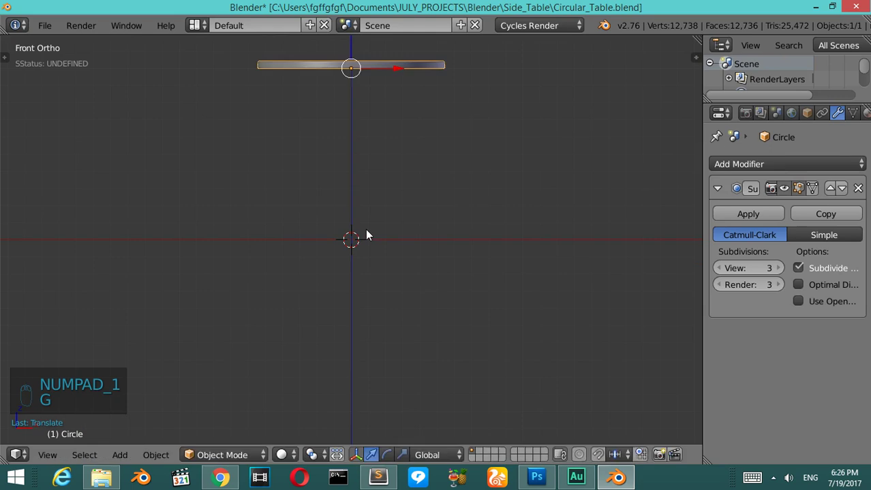
Step: Add a plane below the tabletop, scale it down to the tabletop's width, and isolate it
key("shift+c")
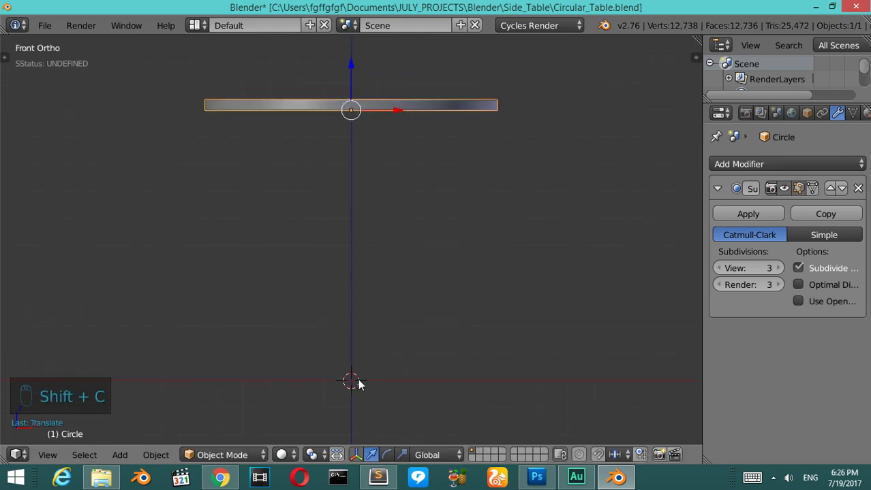
key("shift+a")
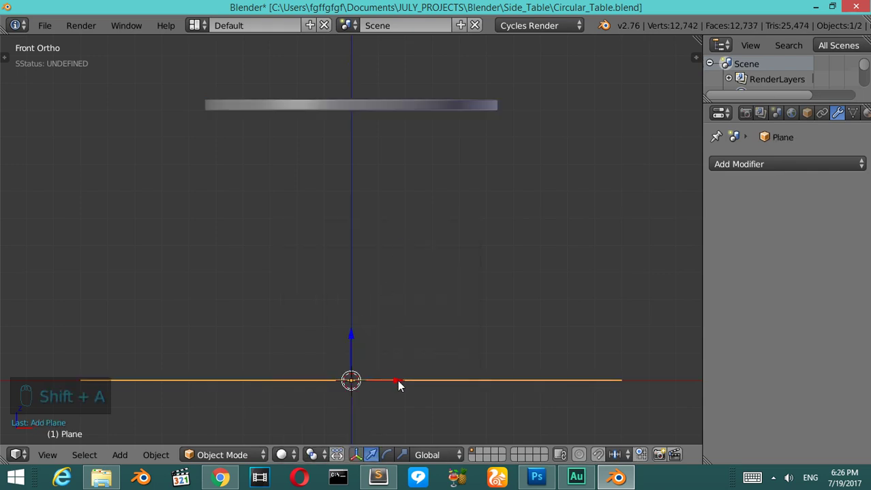
key("s")
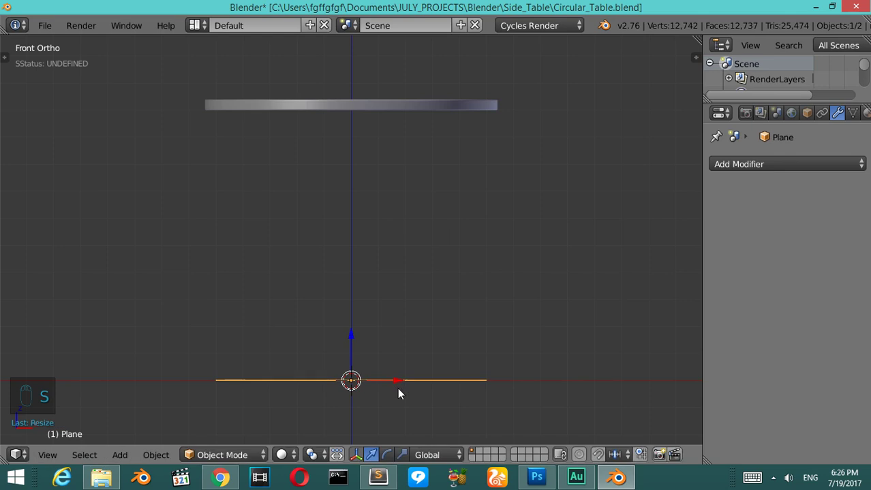
key("s")
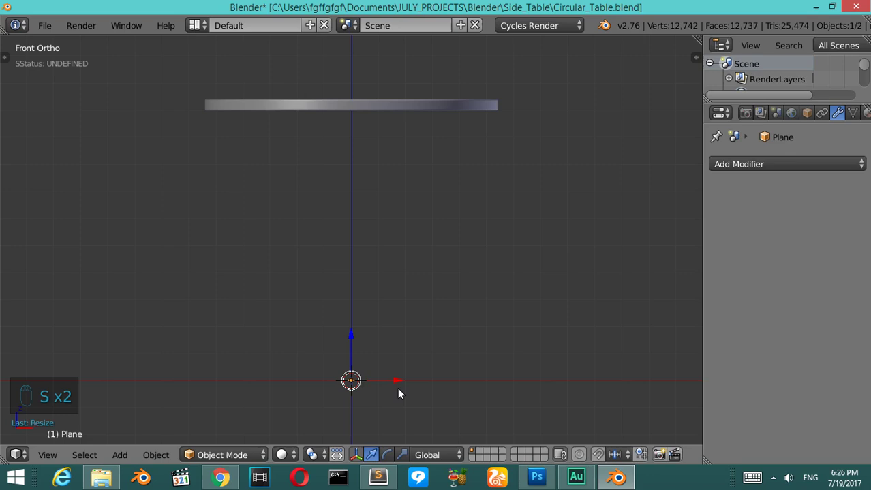
key("KP_Decimal")
Step: View the plane from above and scale it along X into a wide rectangle
key("KP_7")
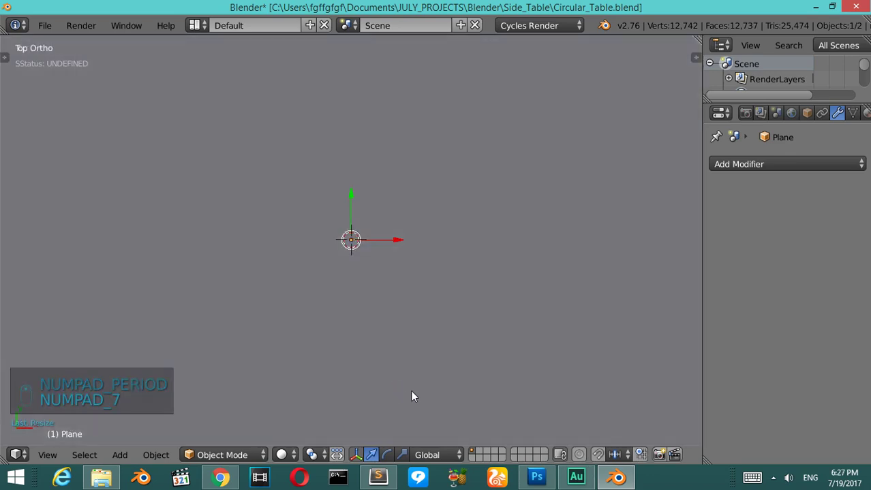
left_click_drag(408, 390, 493, 265)
left_click_drag(493, 264, 362, 251)
key("h")
key("KP_Decimal")
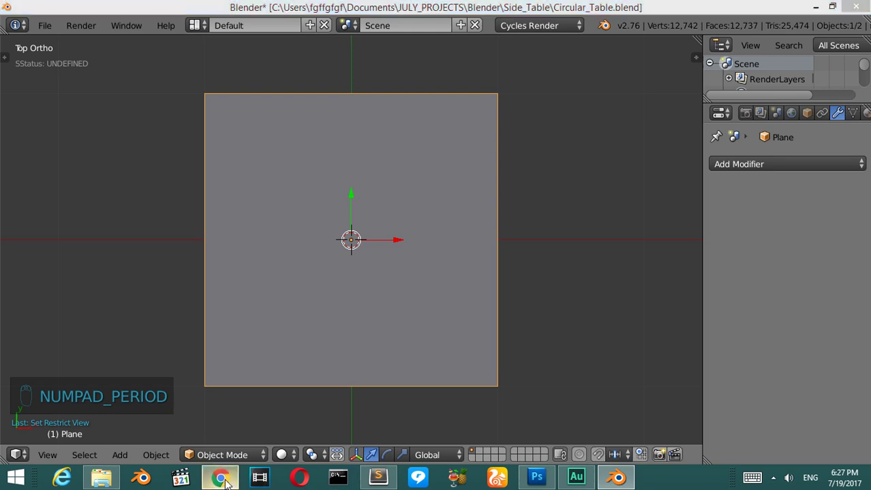
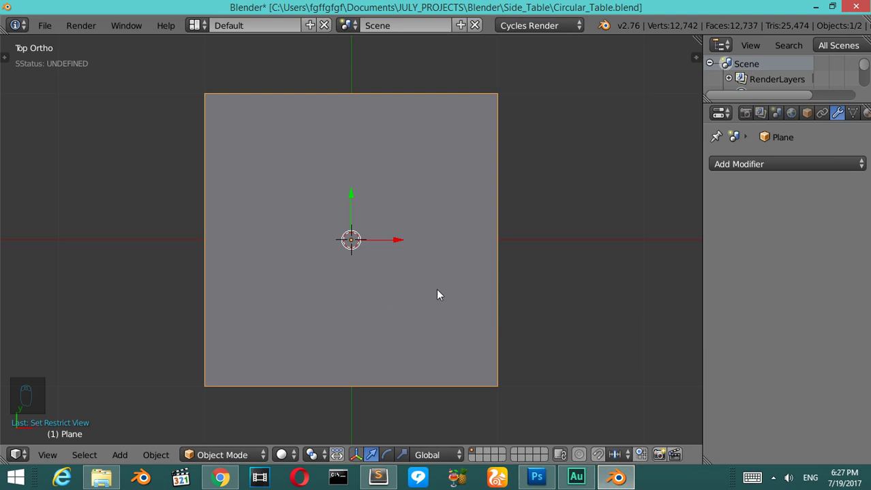
key("s")
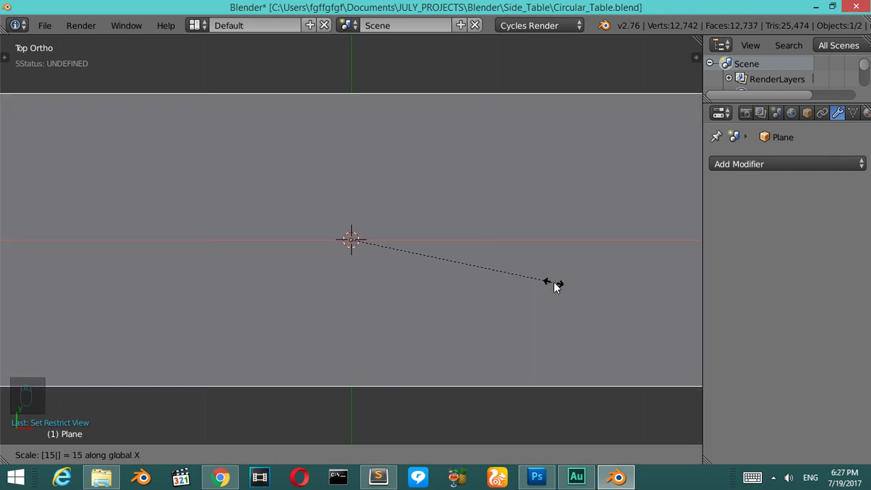
key("s")
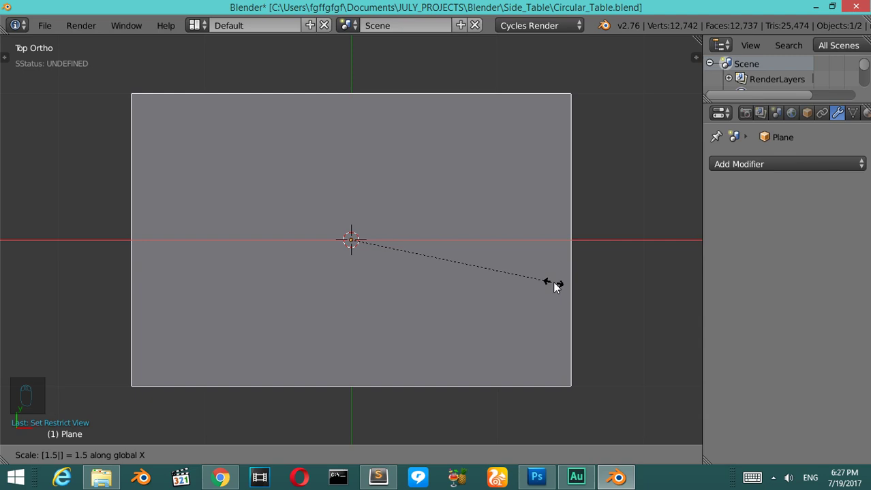
Step: Switch the scene to metric units and stretch the new plane into a roughly 3 cm by 2 cm rectangle
key("n")
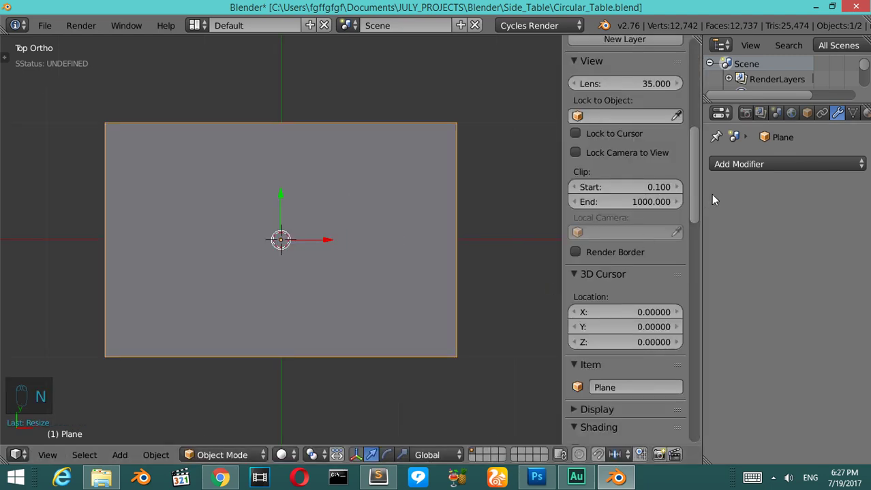
left_click_drag(697, 183, 647, 213)
left_click_drag(786, 115, 247, 343)
key("g")
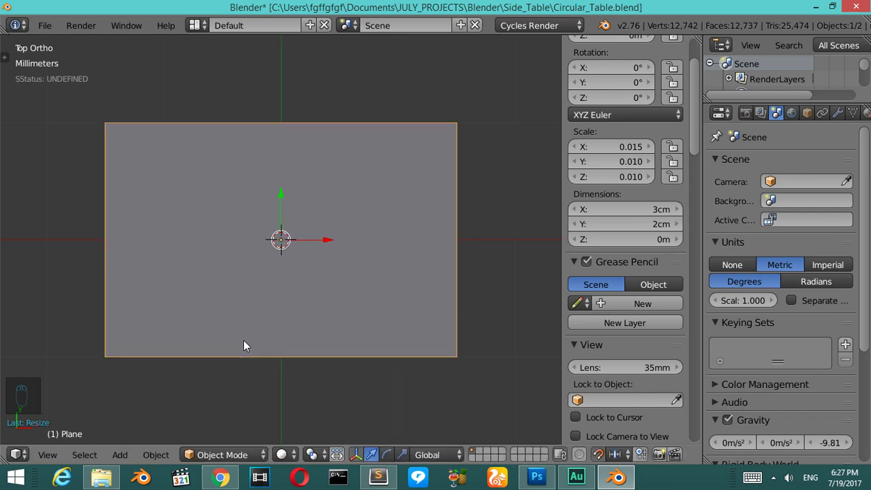
key("g")
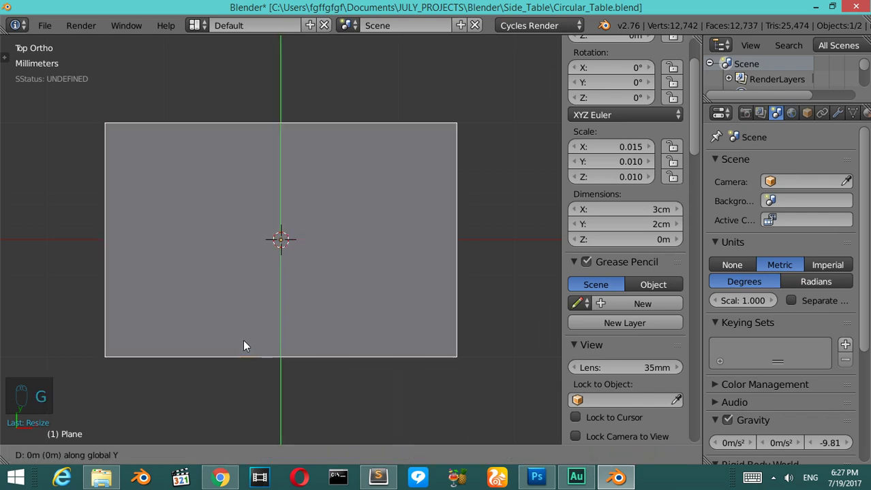
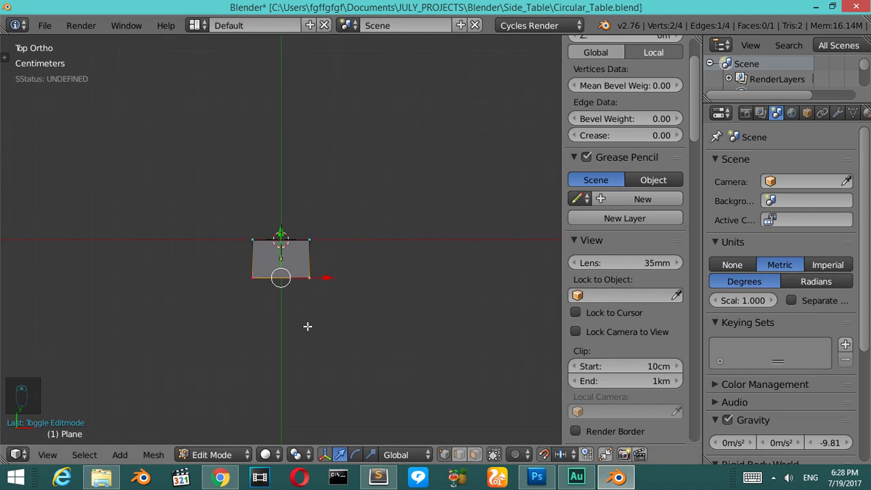
Step: Extrude the square's edge out into a long thin strip and select the whole strip
key("e")
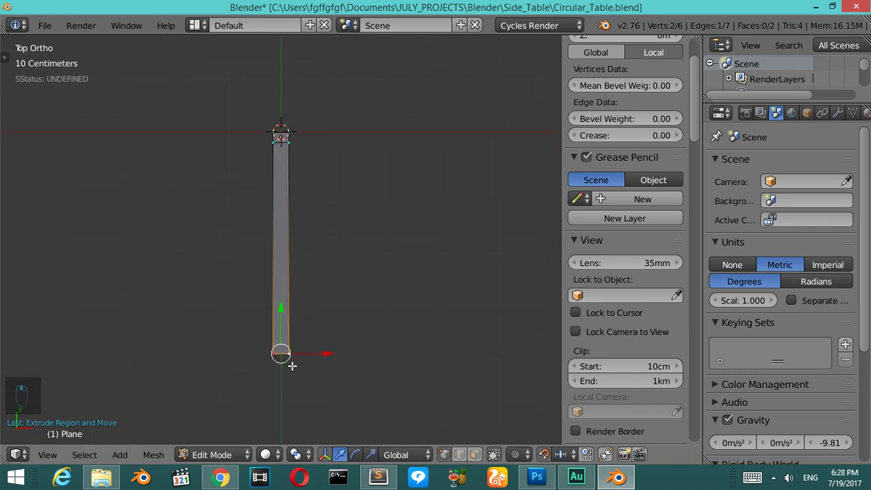
key("e")
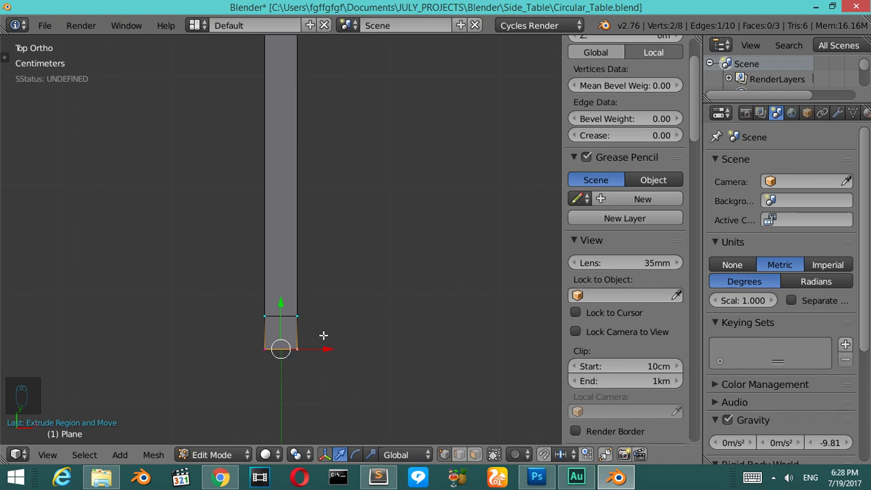
key("a")
key("a")
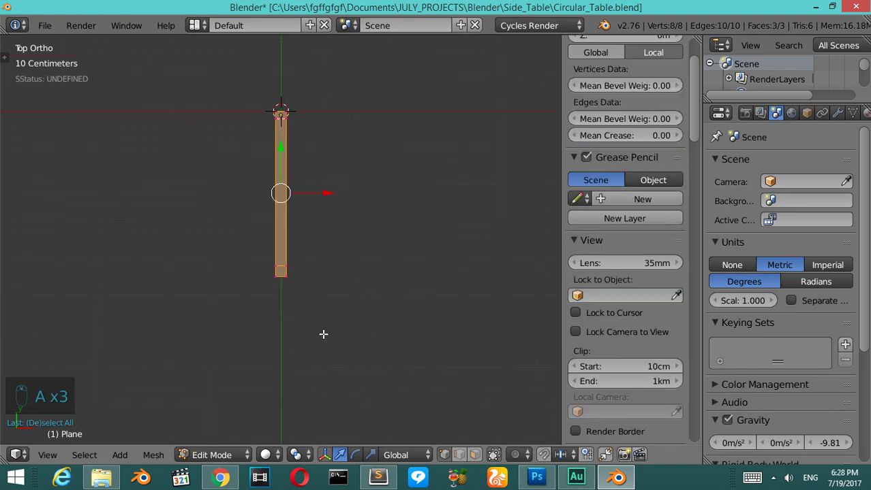
Step: Extrude the strip along Z to give the rail thickness, orbiting to check it in 3D
key("KP_6")
key("KP_6")
key("KP_6")
key("KP_2")
key("KP_2")
key("KP_2")
key("KP_2")
key("e")
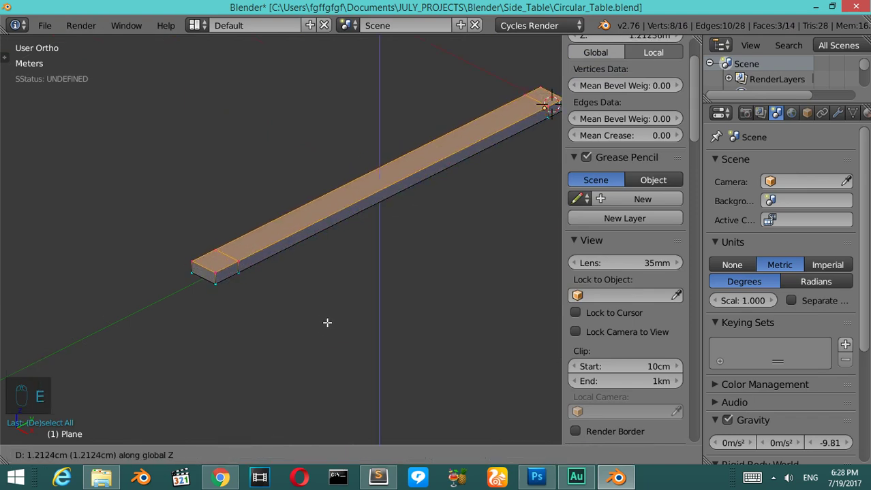
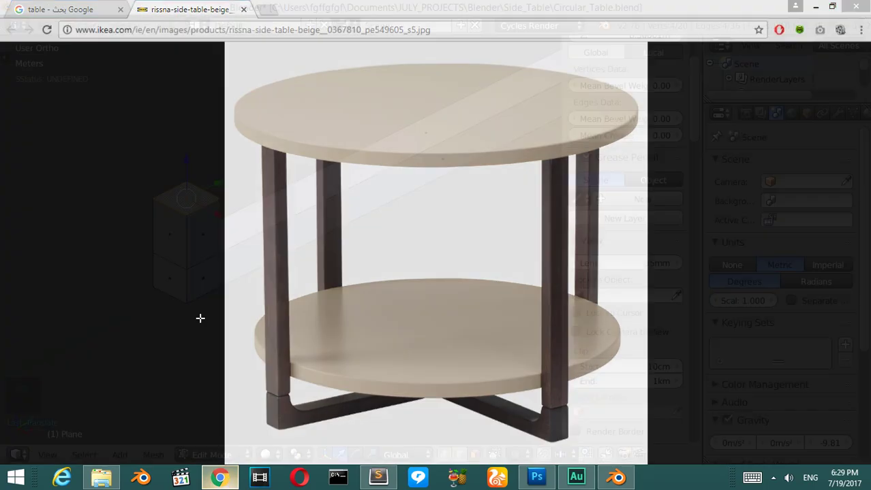
Step: Extrude a square block at one end of the rail to start the table leg
key("g")
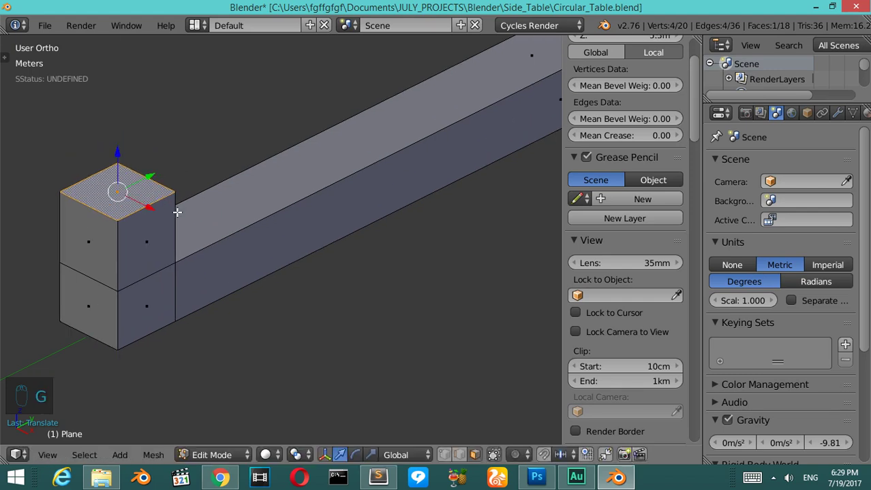
Step: Extrude the end face upward into a tall vertical leg and return to Object Mode
key("shift+d")
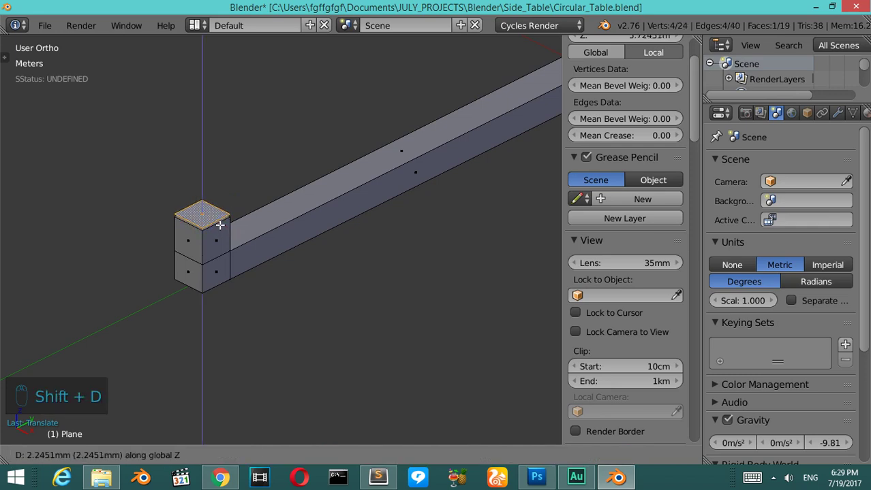
key("p")
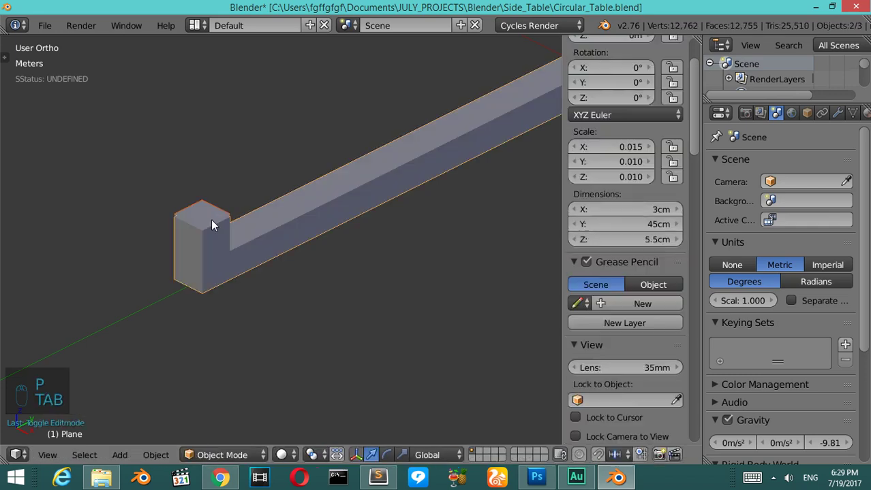
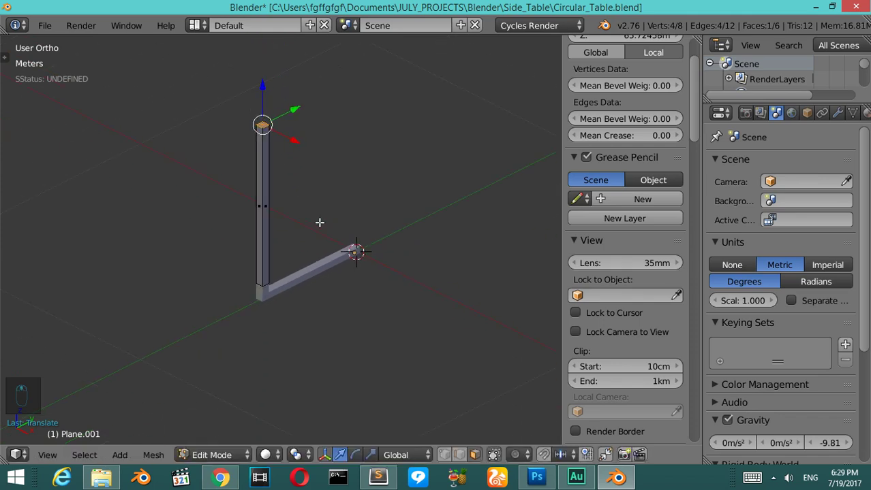
Step: Add a Mirror modifier to the bar-and-leg piece and snap the cursor to the bar's inner corner vertex
key("Tab")
left_click_drag(328, 290, 328, 290)
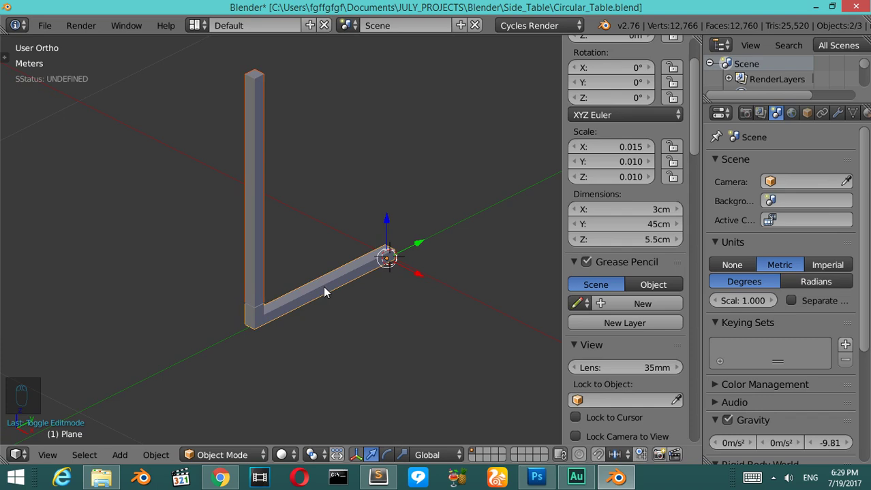
key("ctrl+j")
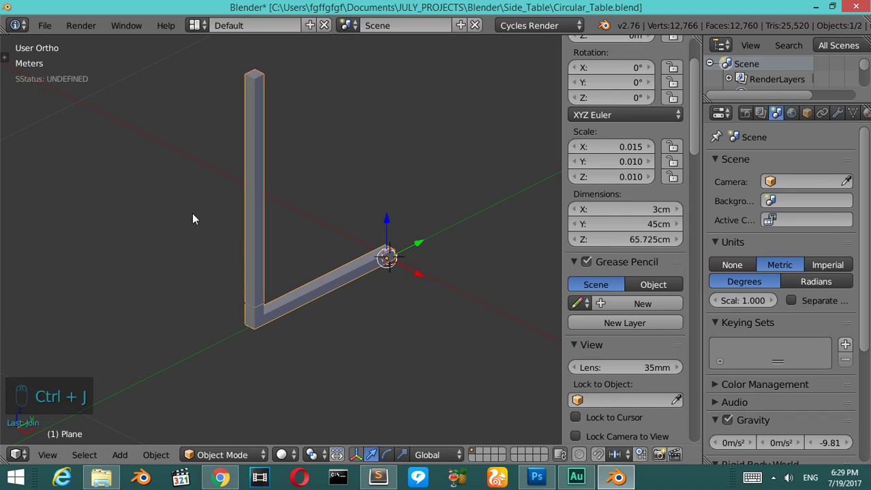
key("KP_7")
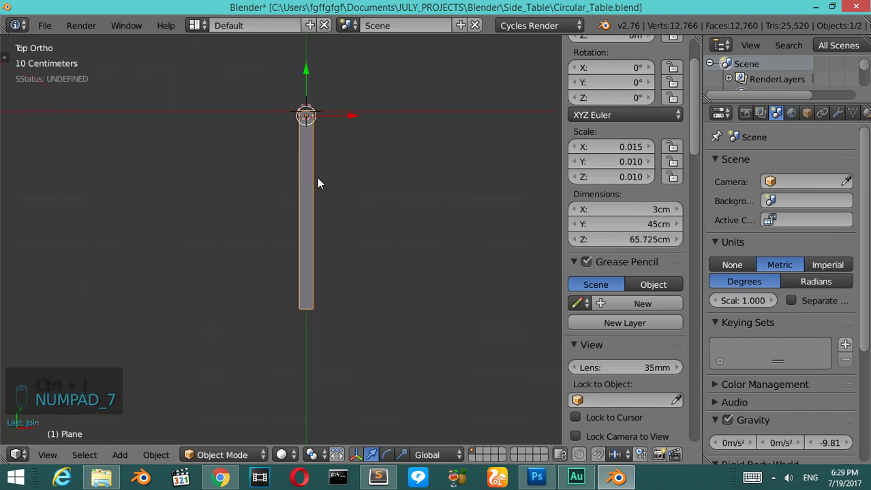
key("n")
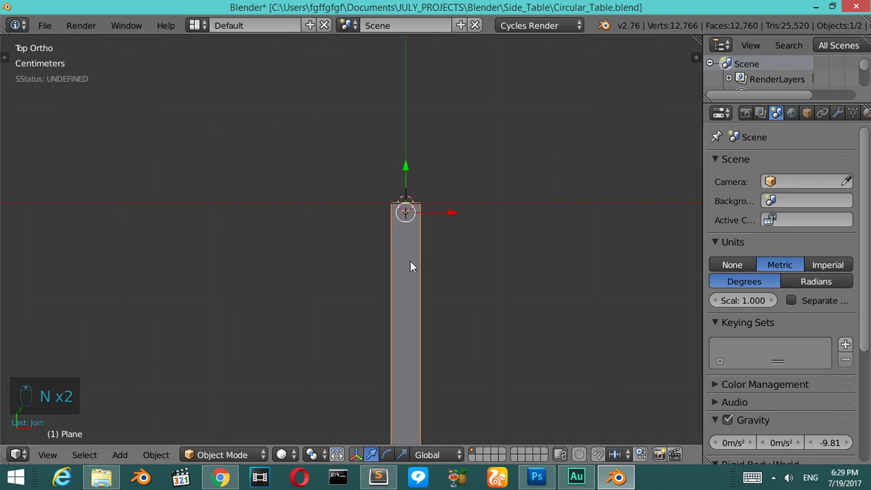
key("KP_6")
key("KP_6")
key("KP_6")
key("KP_6")
key("KP_2")
key("KP_2")
key("KP_7")
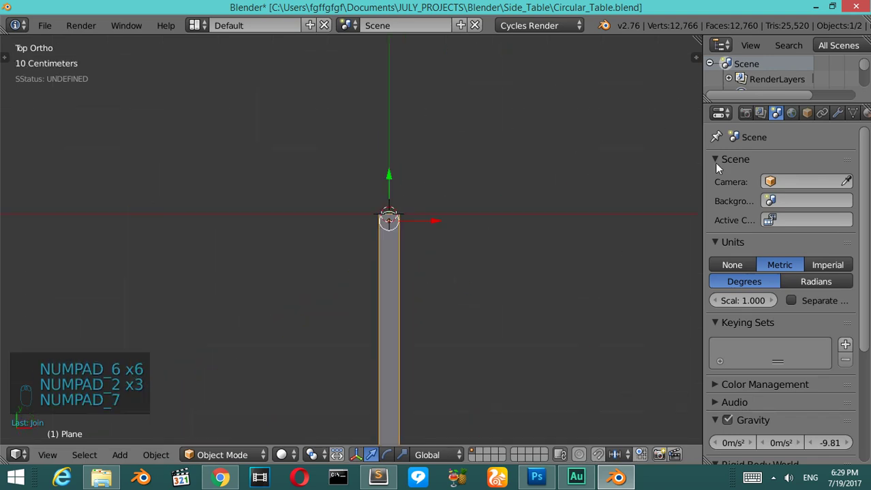
left_click_drag(837, 111, 567, 296)
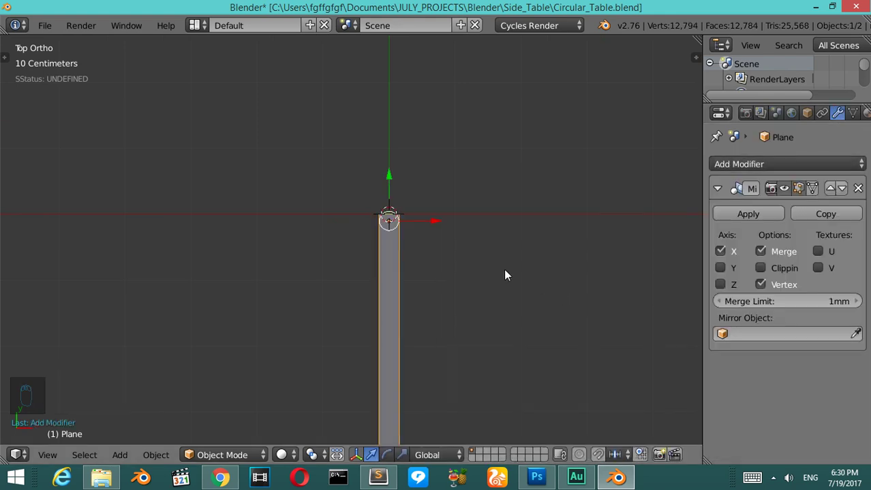
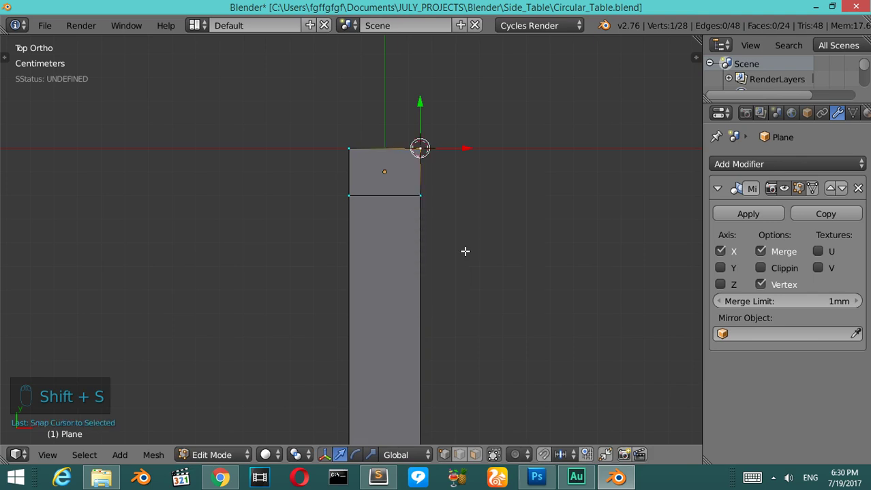
Step: Add an Empty at the corner point and set it as the Mirror Object, forming a U-shaped frame
key("Tab")
key("shift+a")
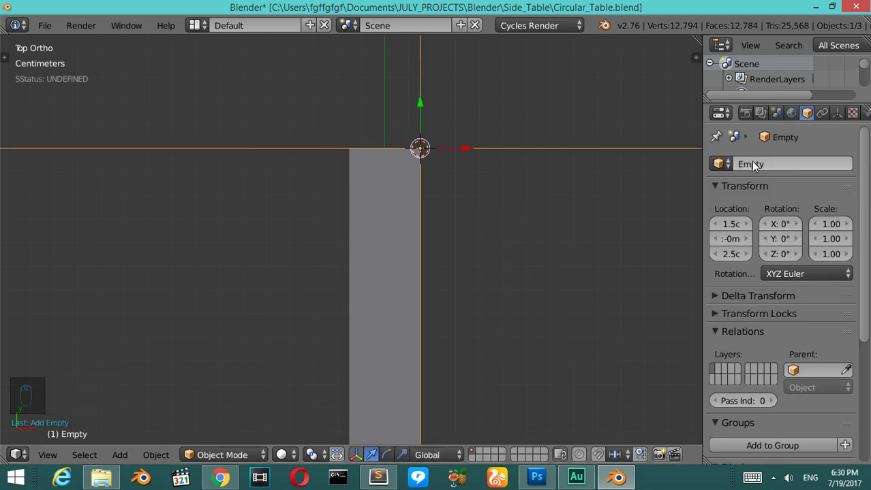
left_click_drag(408, 188, 766, 315)
left_click_drag(768, 346, 716, 205)
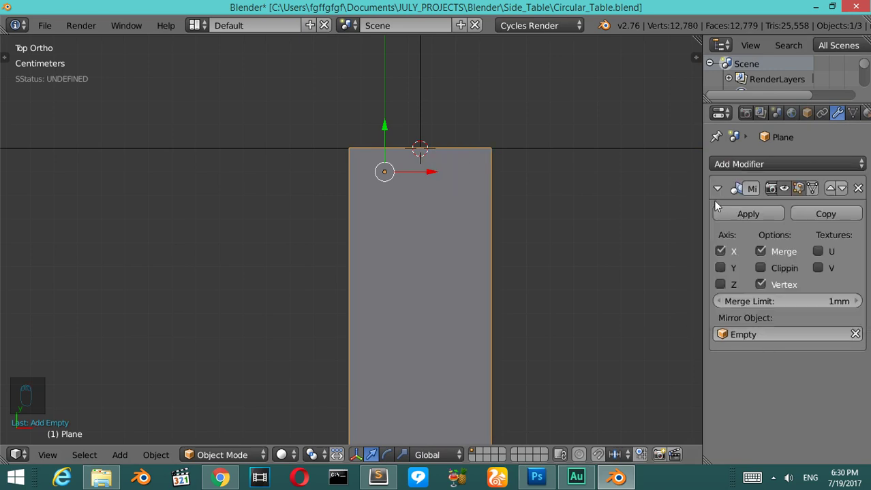
left_click_drag(720, 258, 322, 205)
Step: Switch the Mirror axis from X to Y so the frame has an upright post at each end, checked from the top
left_click_drag(322, 205, 392, 228)
key("KP_6")
key("KP_6")
key("KP_6")
key("KP_6")
key("KP_2")
key("KP_2")
key("KP_2")
key("KP_2")
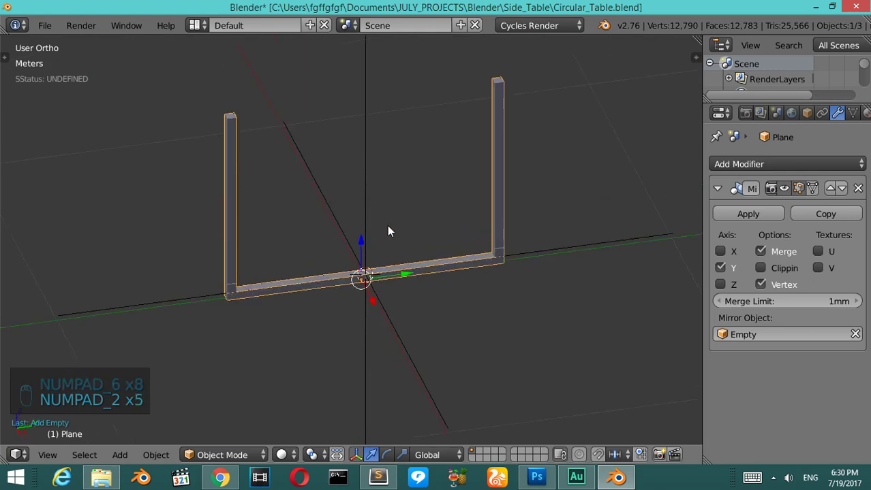
key("KP_7")
left_click_drag(387, 231, 411, 174)
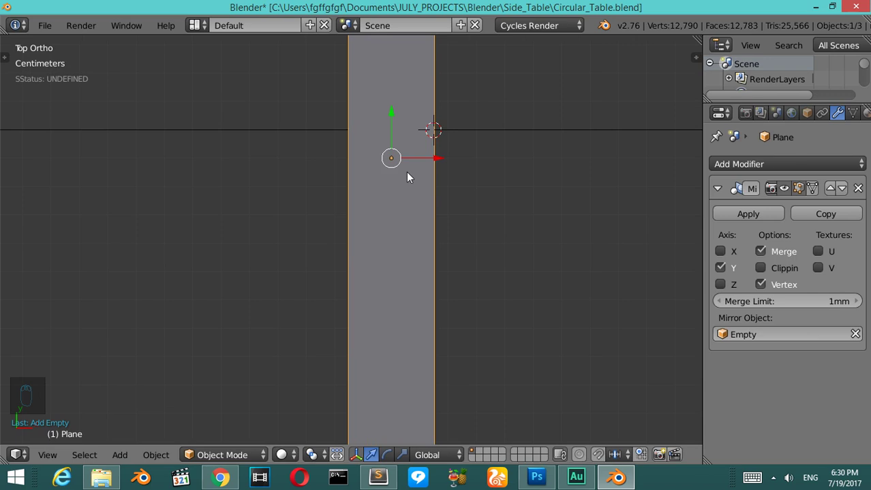
key("a")
key("a")
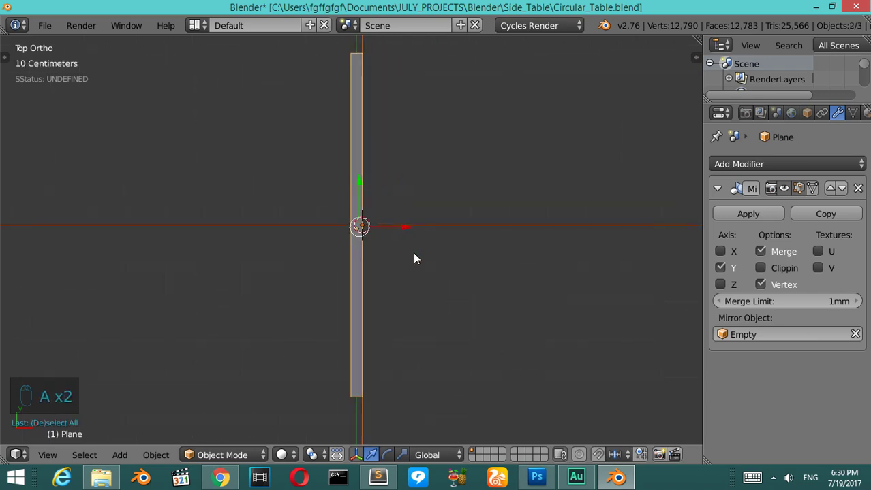
Step: Duplicate the U-frame with its empty and rotate the copy 90 degrees so the frames cross
key("shift+d")
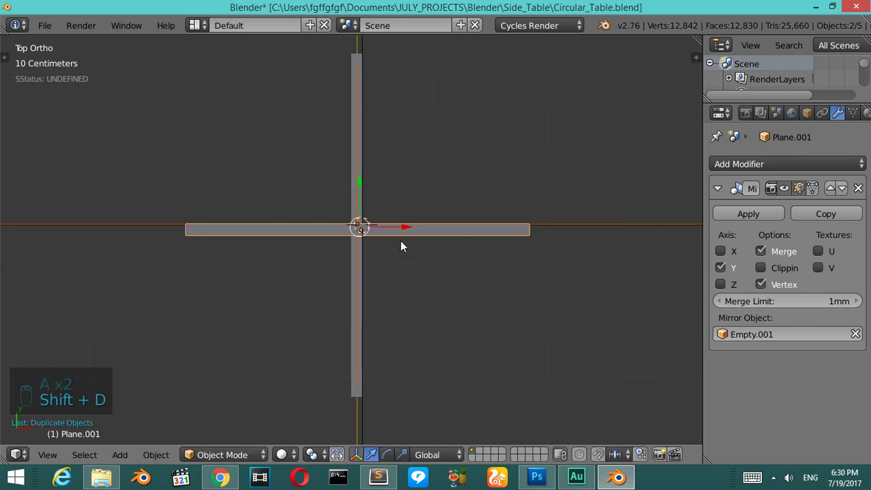
key("KP_2")
key("KP_2")
key("KP_2")
key("KP_6")
key("KP_6")
key("KP_6")
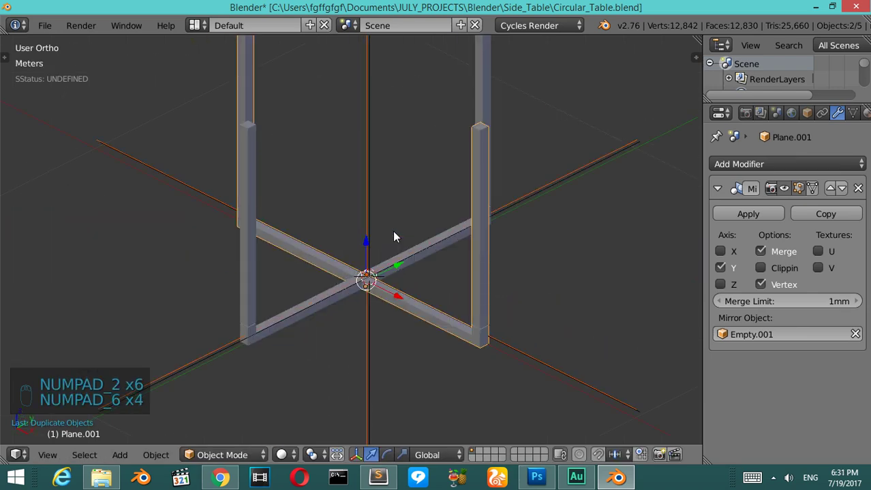
key("KP_7")
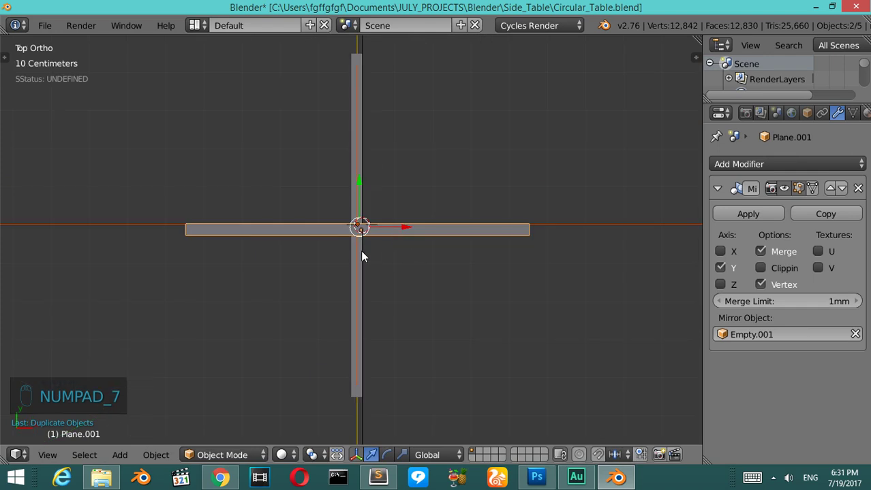
Step: Hide the first frame, select the copied rail's whole mesh and shift it lengthwise along Y
left_click_drag(364, 252, 380, 236)
left_click_drag(380, 235, 407, 203)
key("h")
left_click_drag(408, 202, 452, 130)
key("h")
left_click_drag(451, 129, 420, 185)
key("Tab")
key("a")
key("a")
key("g")
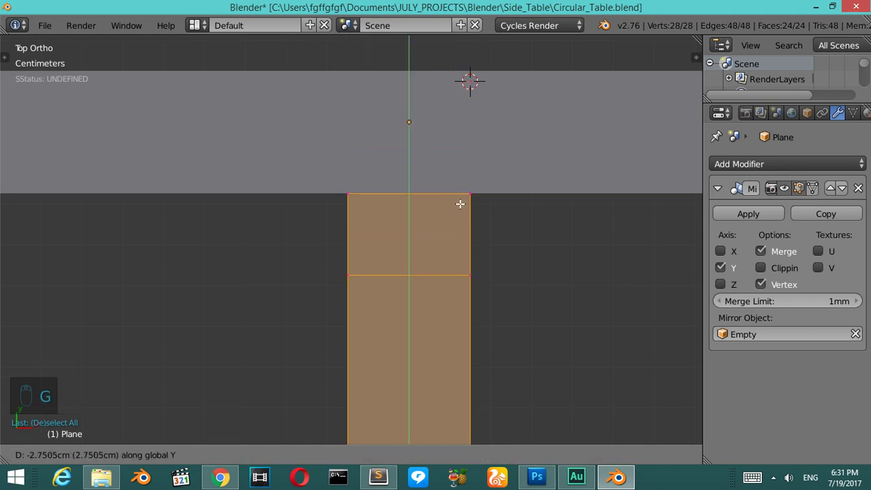
Step: Leave Edit Mode, unhide everything and isolate the copied frame's empty, Empty.001
key("Tab")
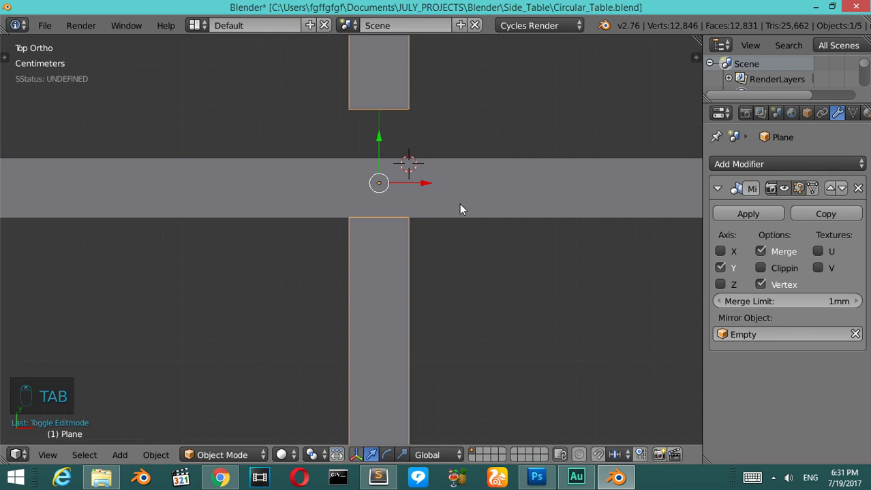
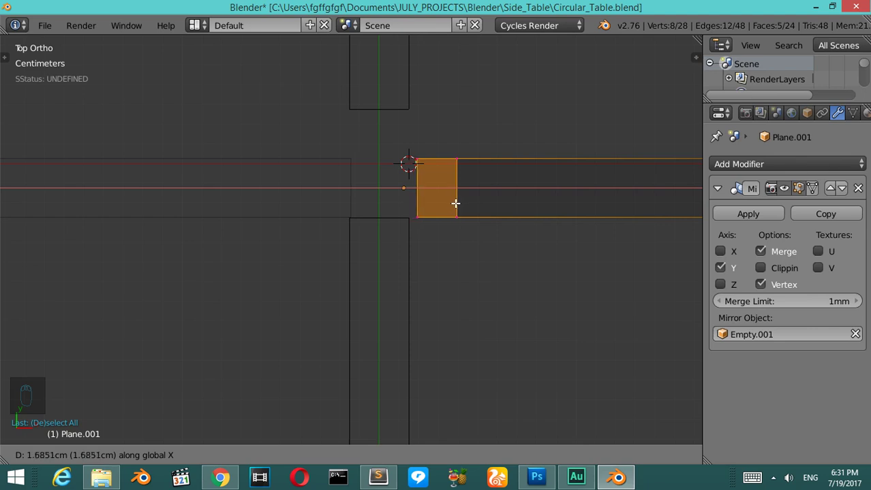
key("Tab")
key("alt+h")
middle_click(409, 183)
key("a")
left_click_drag(575, 288, 428, 151)
key("h")
Step: Reset the 3D cursor to the origin and bring up the snap menu to move Empty.001 to 0,0,0
key("x")
left_click_drag(427, 145, 428, 145)
key("shift+c")
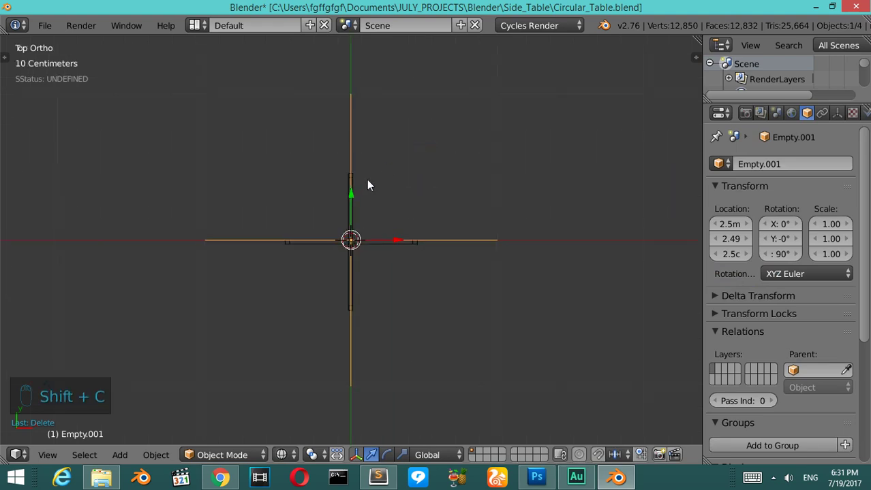
left_click_drag(372, 183, 371, 183)
key("alt+s")
key("shift+s")
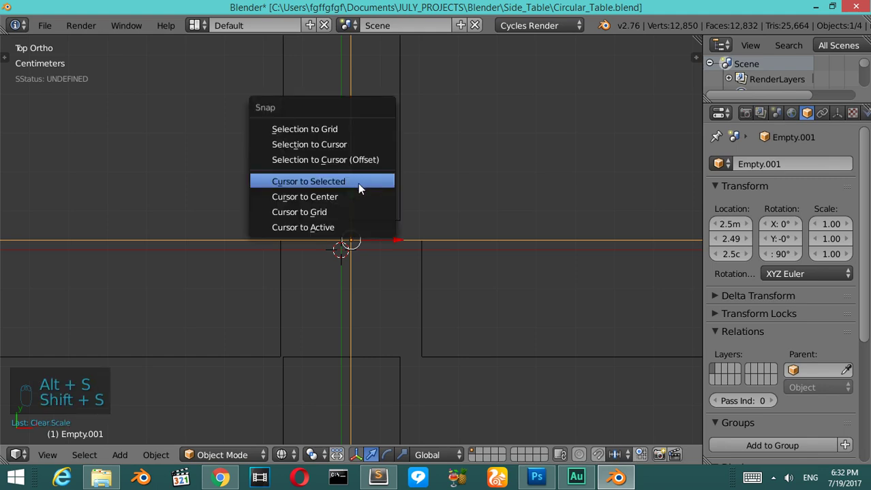
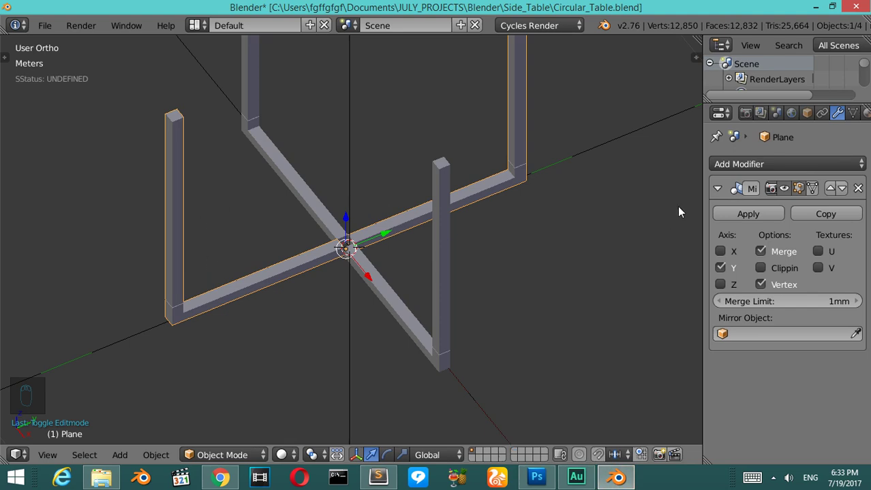
Step: Orbit around the crossed frames to inspect the 10 cm Bevel modifier on the first frame
left_click_drag(718, 193, 42, 312)
left_click_drag(43, 312, 757, 267)
left_click_drag(757, 267, 197, 322)
Step: Reduce the frame's bevel width to 3 mm with 6 segments, undoing a mis-set value
key("ctrl+a")
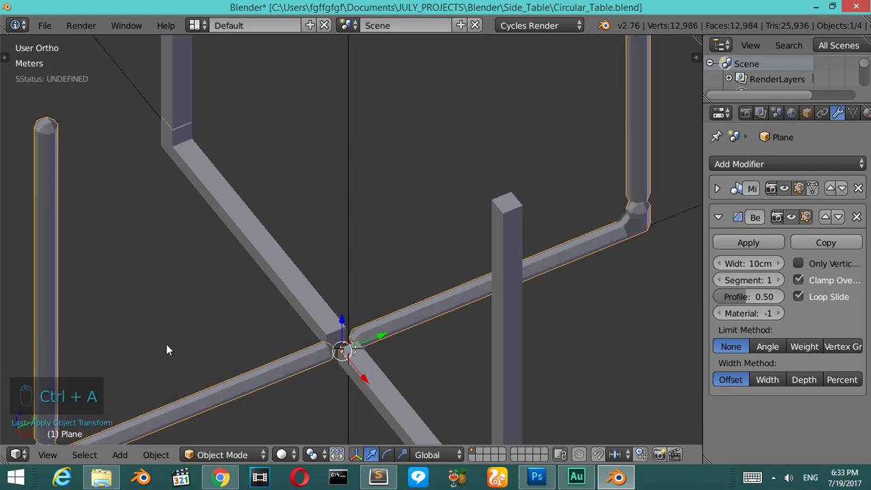
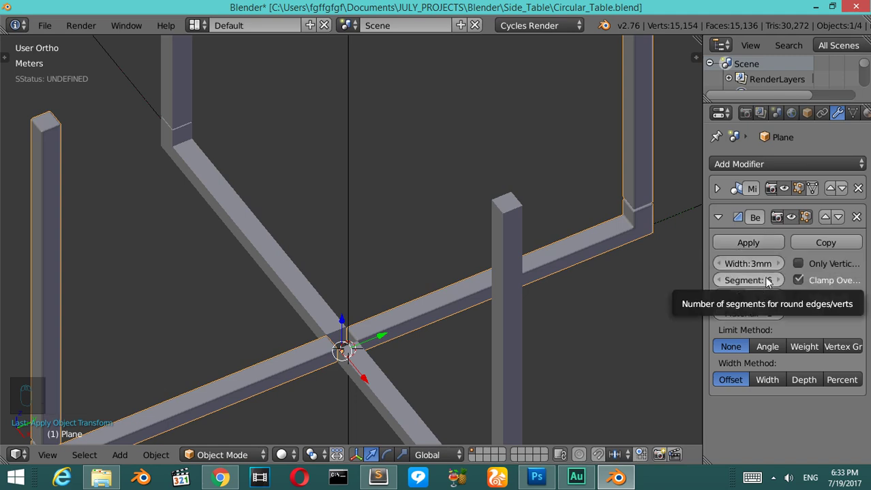
left_click_drag(437, 235, 393, 366)
left_click(393, 366)
left_click_drag(292, 341, 256, 419)
key("ctrl+l")
left_click_drag(255, 419, 439, 347)
left_click_drag(439, 347, 405, 346)
key("ctrl+a")
left_click_drag(406, 346, 404, 348)
key("ctrl+z")
key("ctrl+z")
Step: Apply the bevel to the second frame too, unhide all and check the table against the reference in front view
middle_click(402, 350)
left_click_drag(401, 407, 421, 375)
key("ctrl+a")
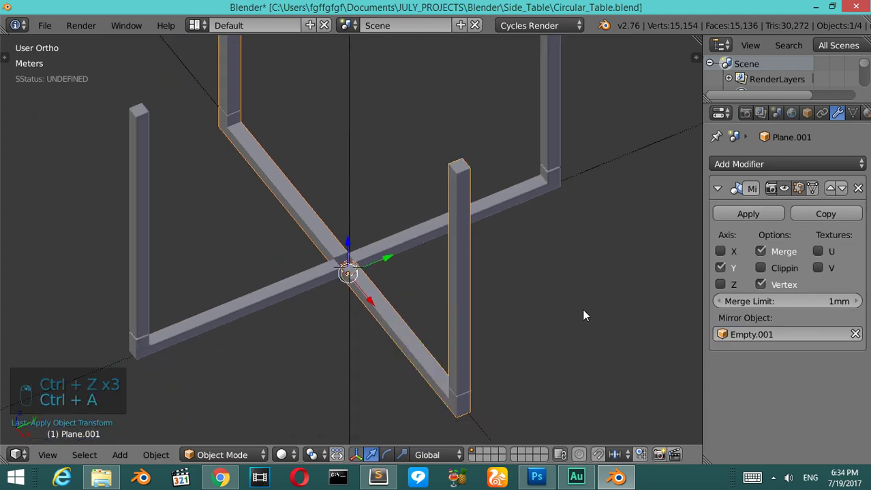
left_click_drag(735, 177, 281, 259)
key("0")
left_click_drag(308, 262, 308, 262)
left_click_drag(309, 262, 309, 261)
key("alt+h")
left_click_drag(400, 161, 400, 166)
key("KP_1")
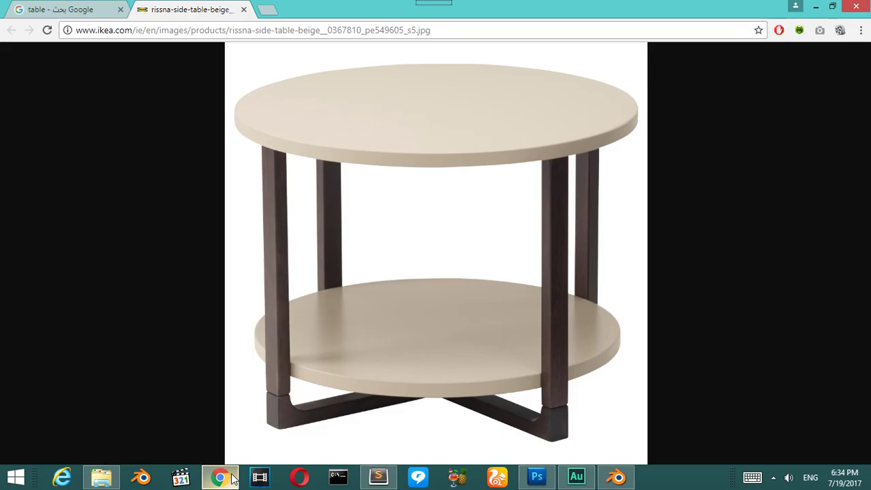
Step: Study the beige round side table reference photo in Chrome, then return to the Blender model
left_click_drag(357, 261, 353, 276)
key("g")
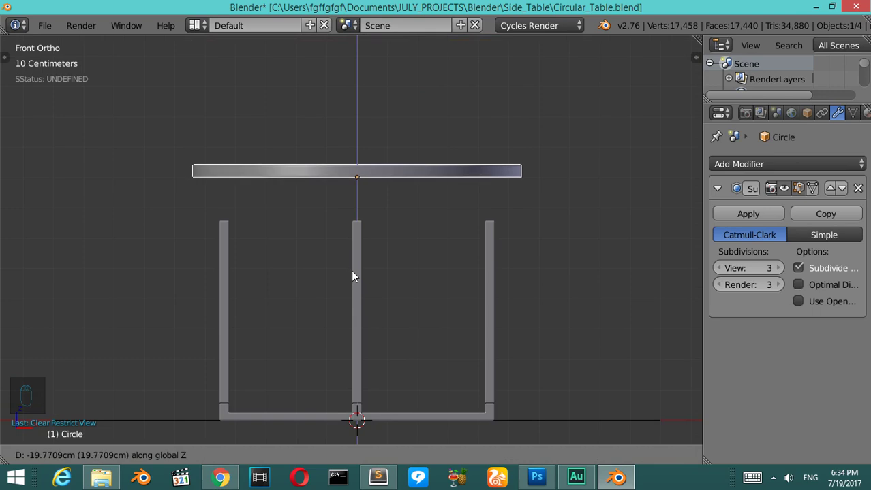
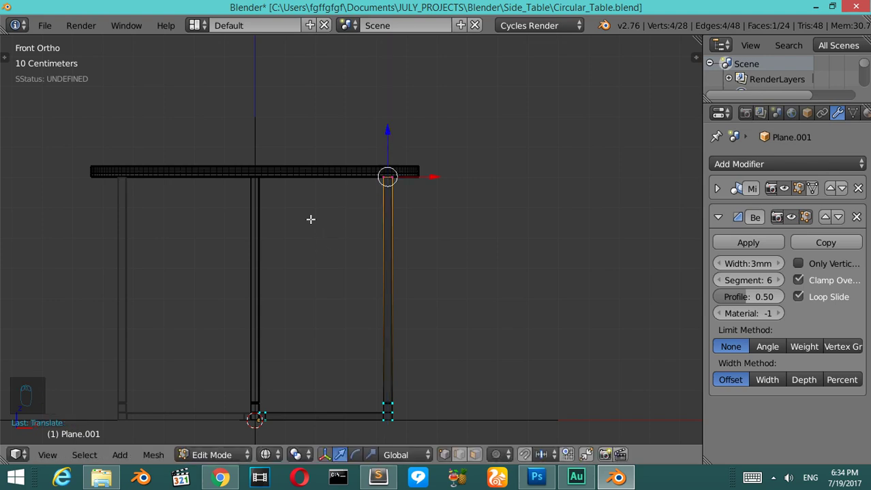
Step: Duplicate the round tabletop downward (Shift+D) to create the table's lower shelf disc
key("Tab")
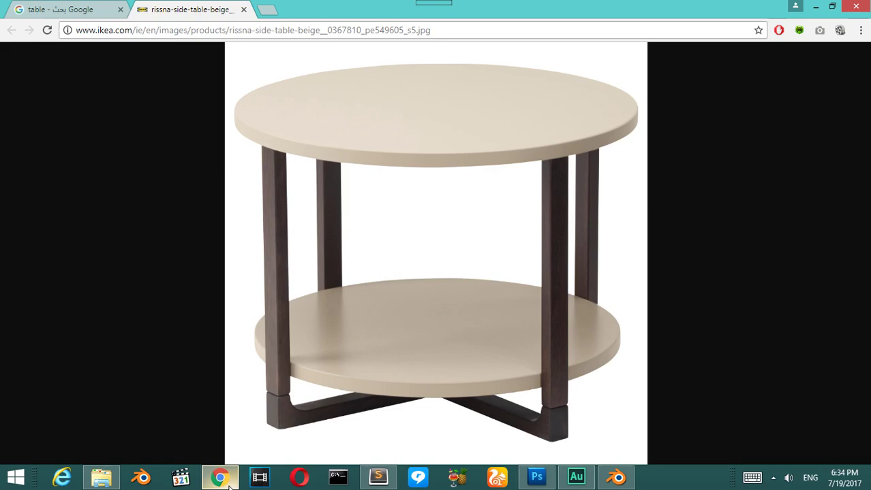
left_click_drag(321, 177, 300, 344)
key("shift+d")
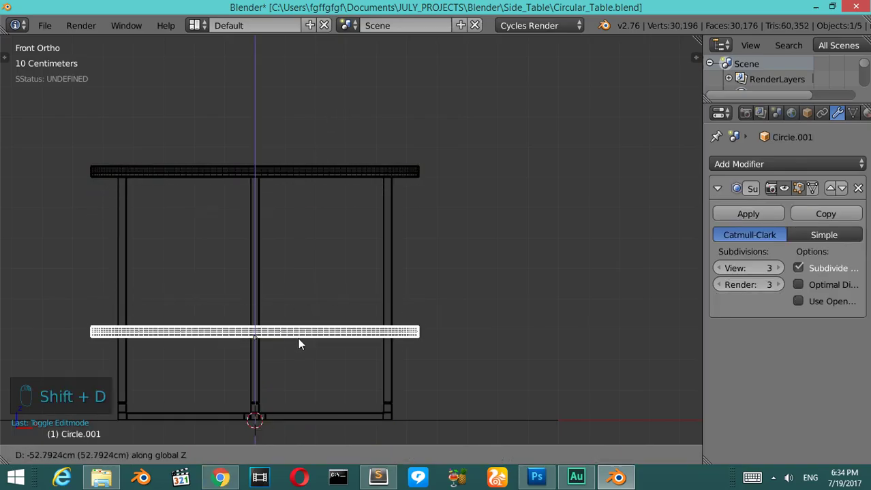
Step: Scale the shelf disc down in shaded view so it fits inside the table legs
key("s")
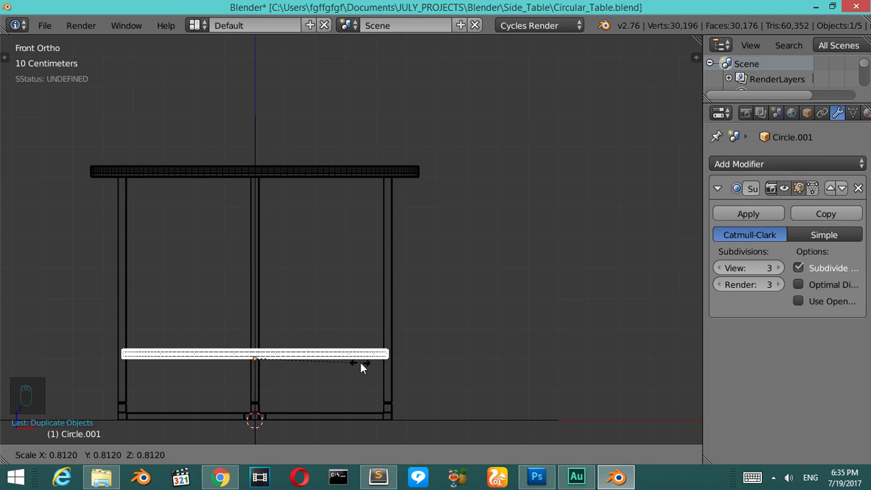
key("z")
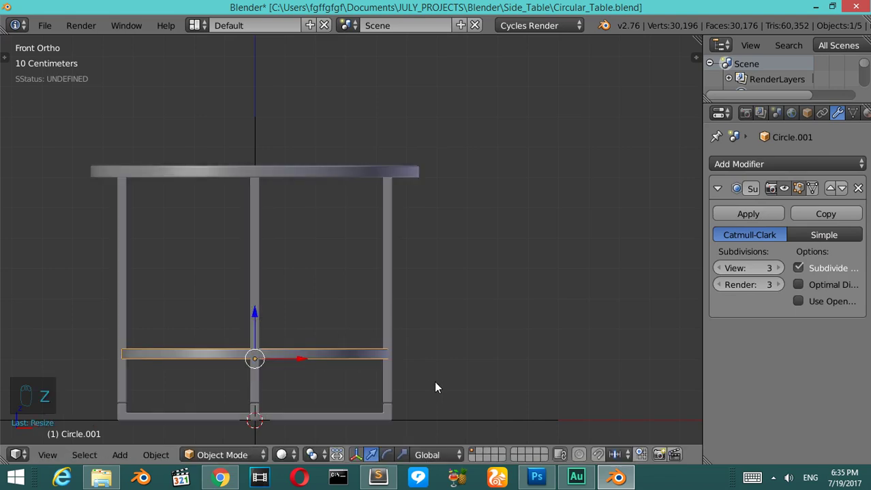
key("s")
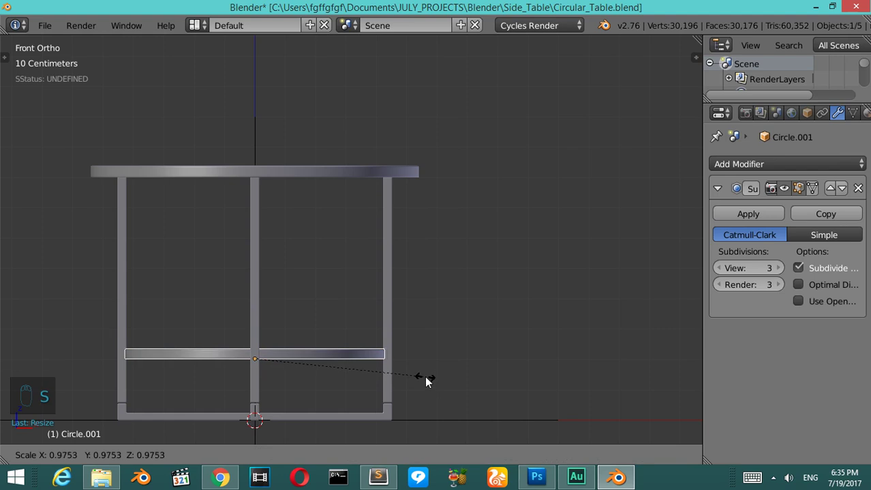
left_click_drag(376, 344, 385, 391)
Step: Orbit around the table to check the round top and lower shelf from several angles
key("s")
key("ctrl+shift+alt+c")
key("KP_8")
key("KP_6")
key("KP_6")
key("KP_6")
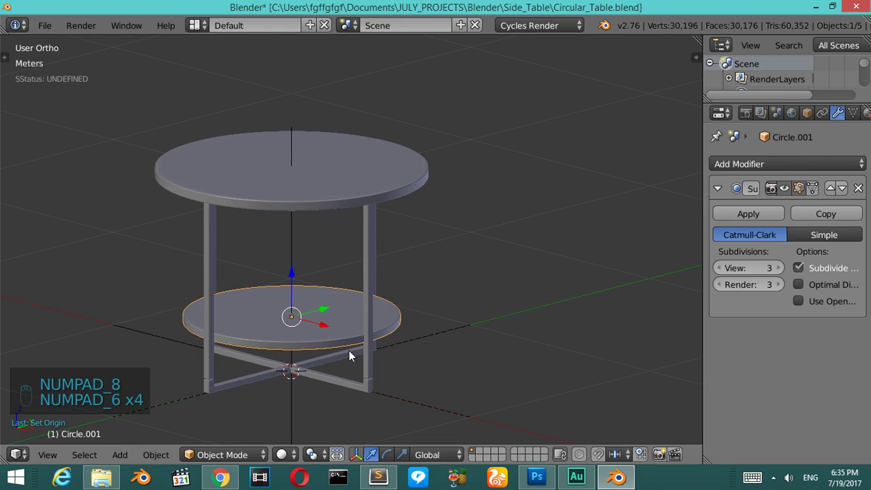
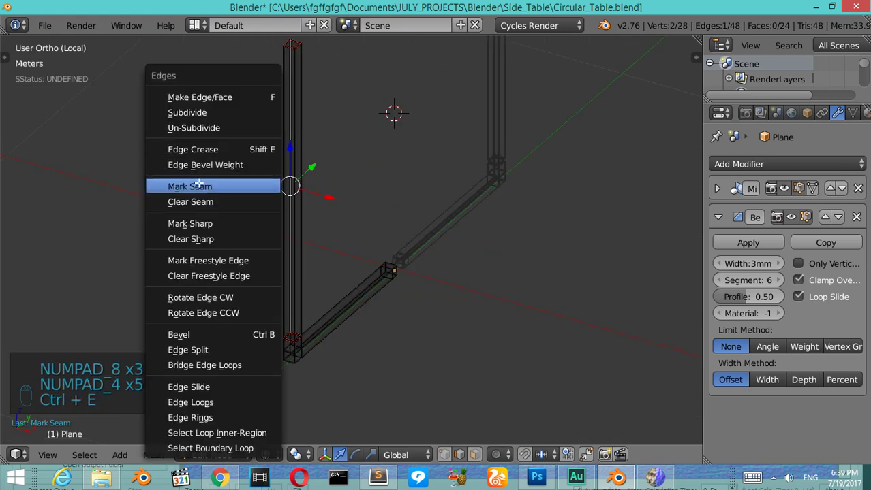
Step: Mark a seam along one upright's vertical corner edge of the isolated leg frame
key("KP_6")
key("KP_6")
key("KP_6")
key("KP_6")
key("KP_6")
key("KP_6")
key("KP_6")
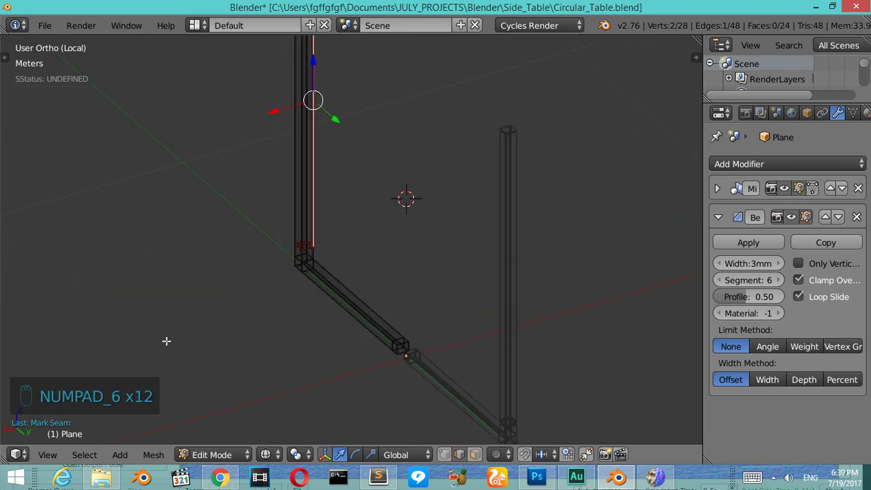
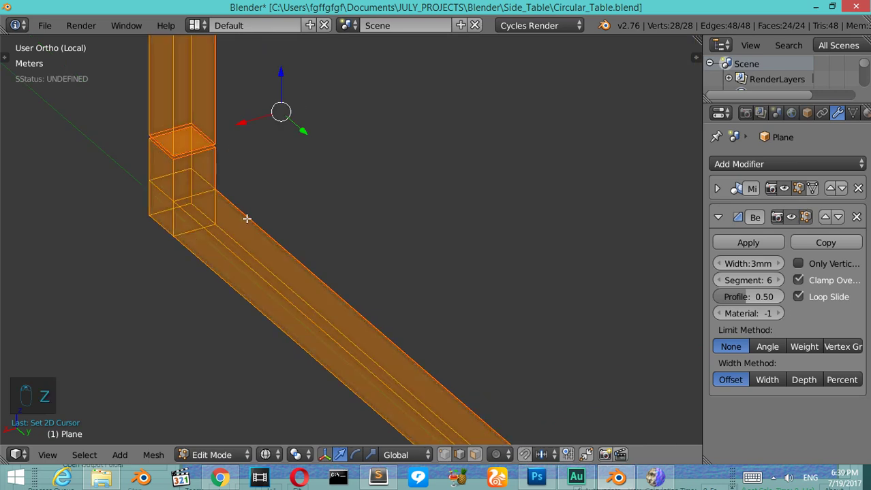
Step: Unwrap the leg frame along its seams into flat UV strips for the upright and rail
key("z")
key("a")
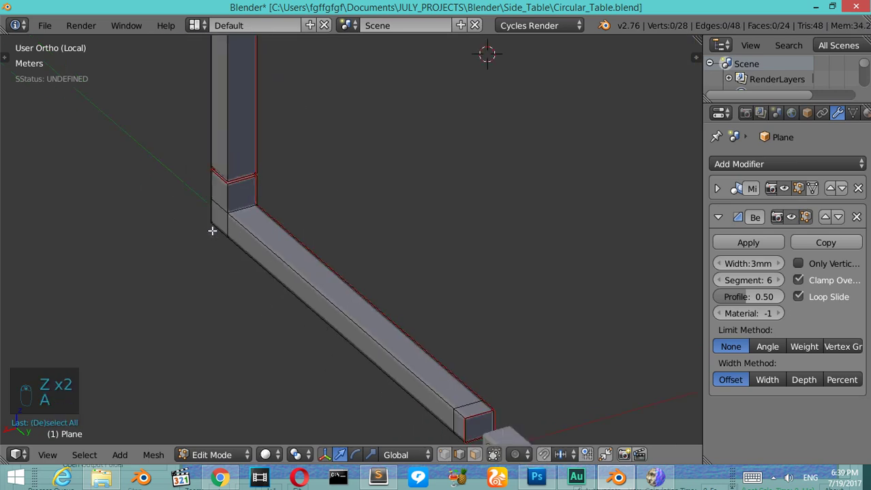
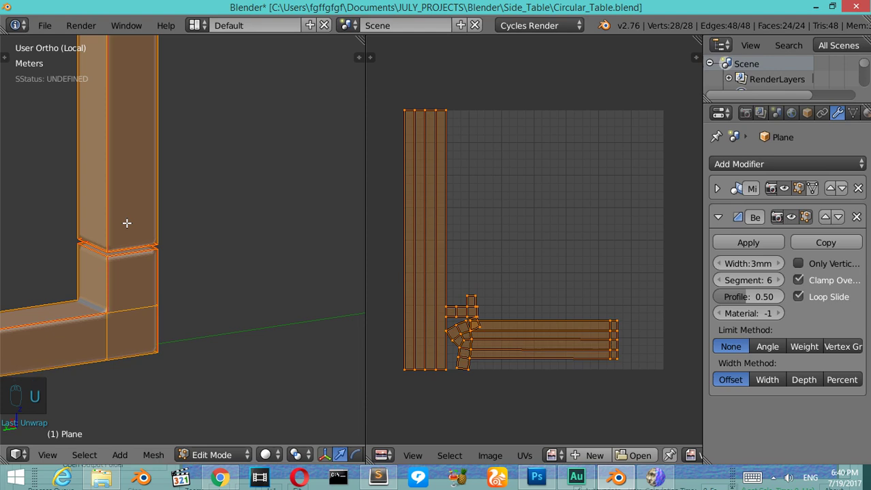
Step: Orbit around the frame corner to inspect the seam ringing the upright-rail joint
key("KP_6")
key("KP_6")
key("KP_6")
key("KP_6")
key("KP_6")
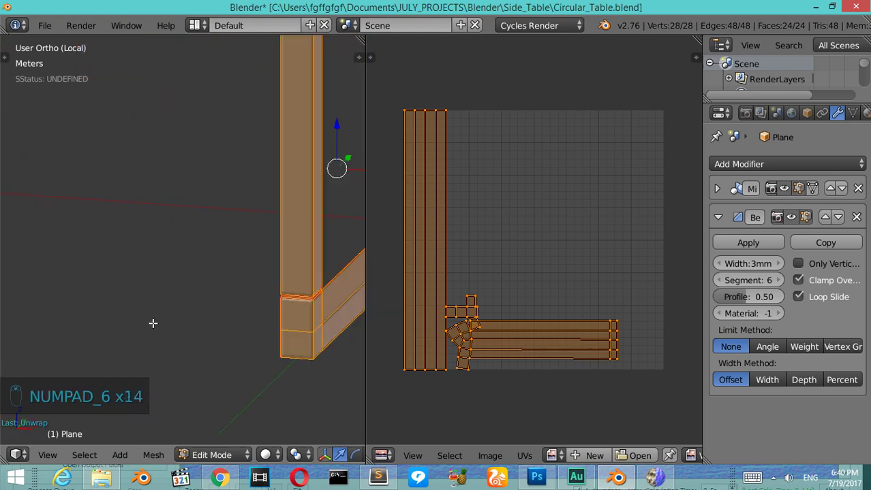
key("KP_6")
key("KP_6")
key("z")
key("z")
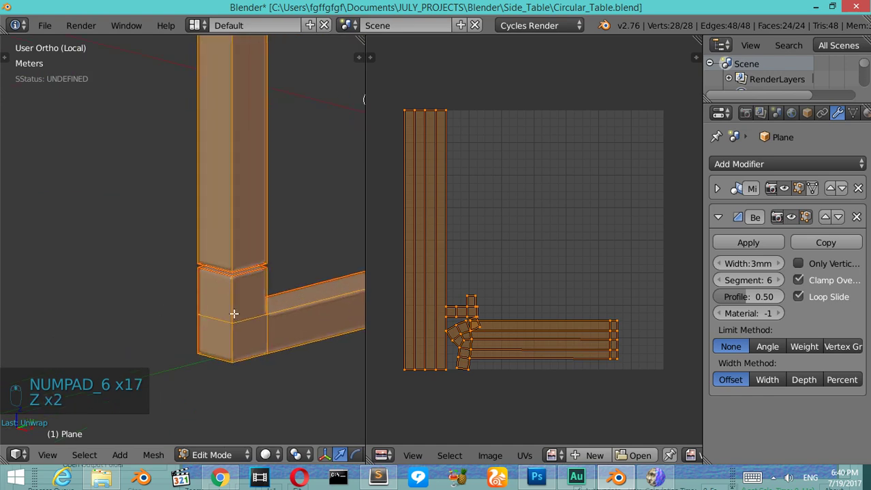
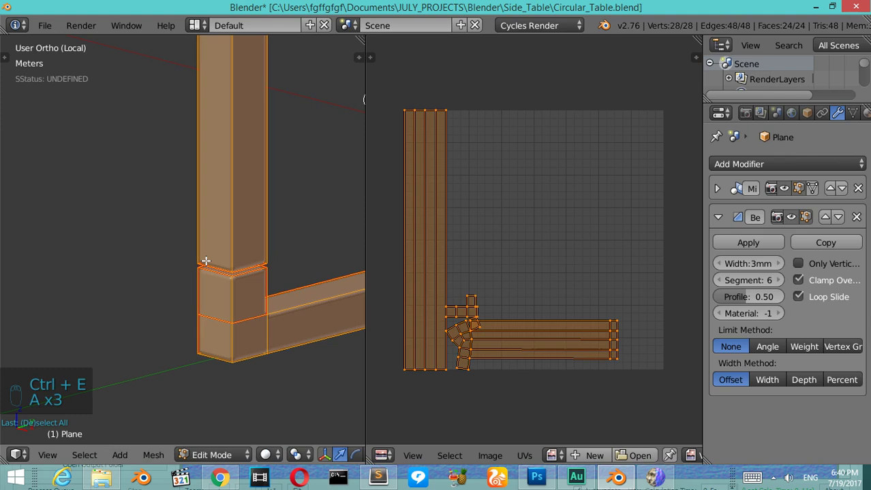
Step: Unwrap the leg frame again for straighter strips and separate square corner pieces, then deselect
key("u")
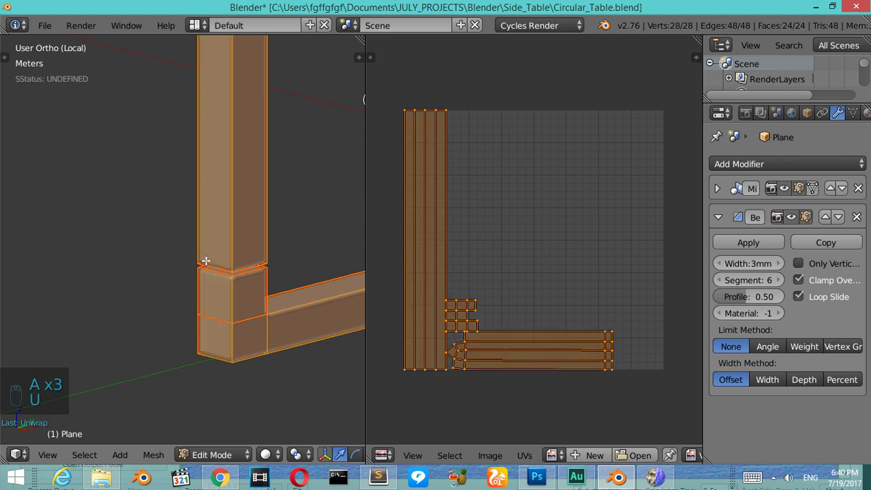
key("z")
key("z")
key("a")
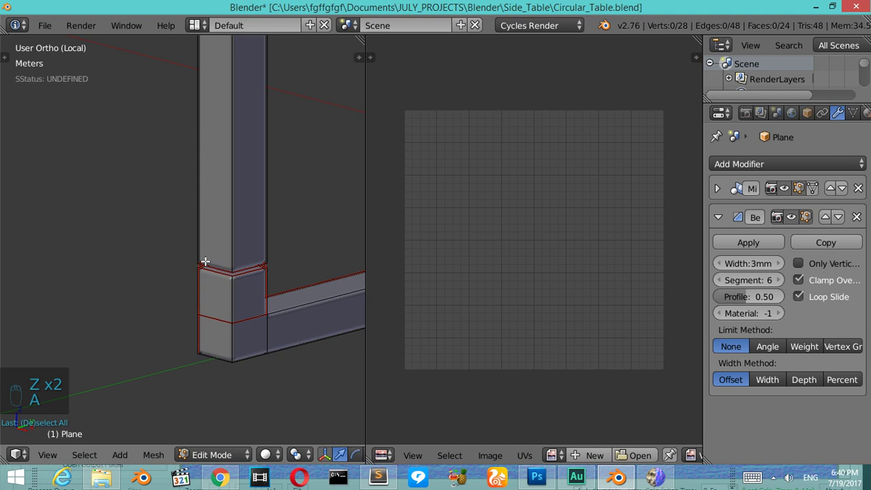
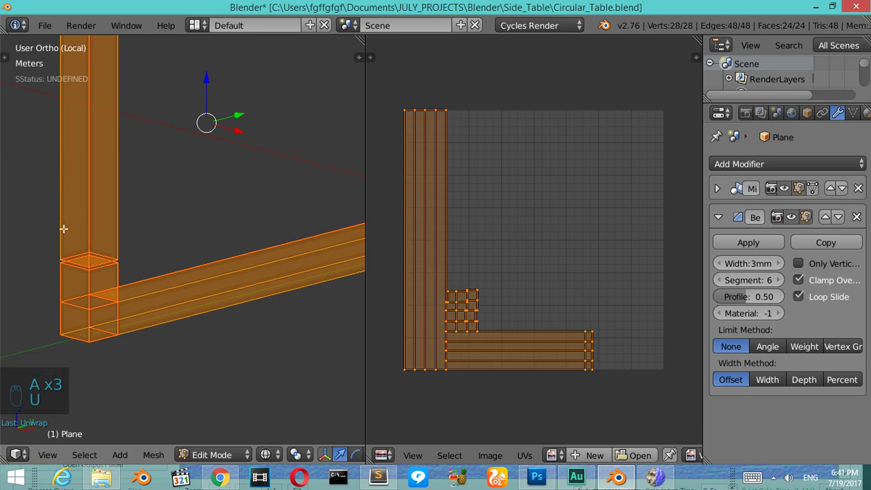
Step: Select all faces of the leg frame so its full UV layout shows in the image editor
key("a")
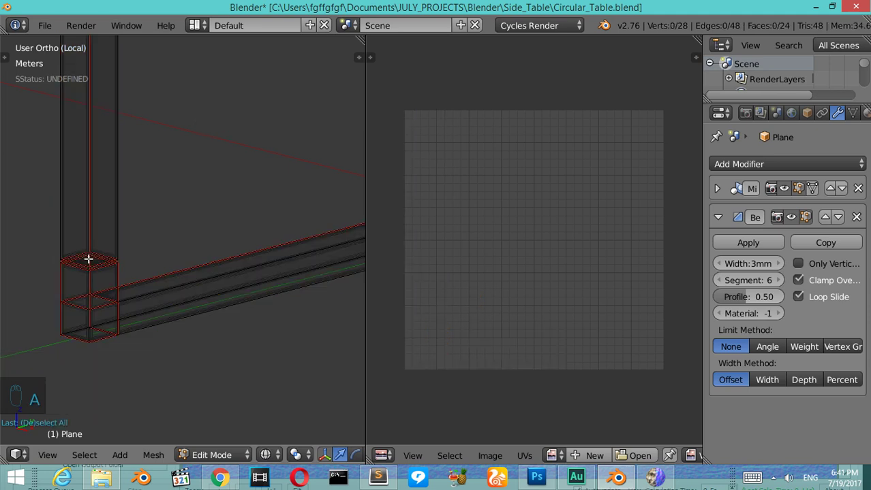
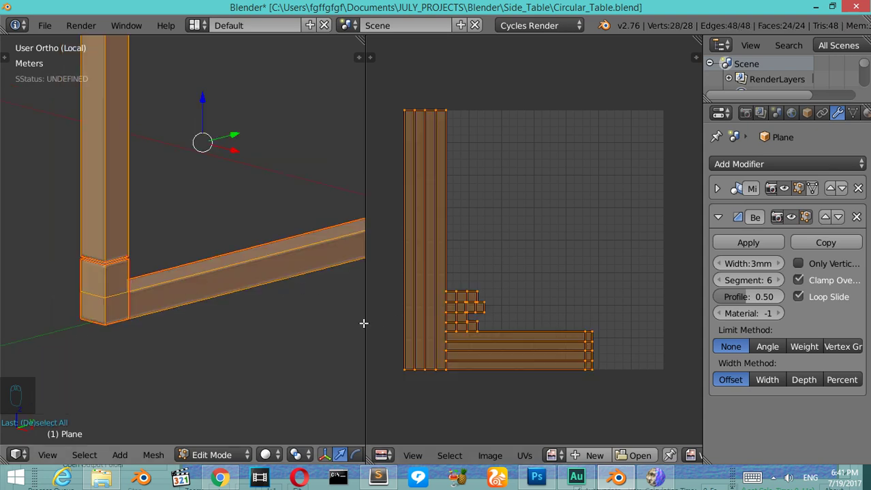
Step: Exit Edit Mode and Local View, then link the unwrapped leg frame's mesh data to the second crossed frame
key("Tab")
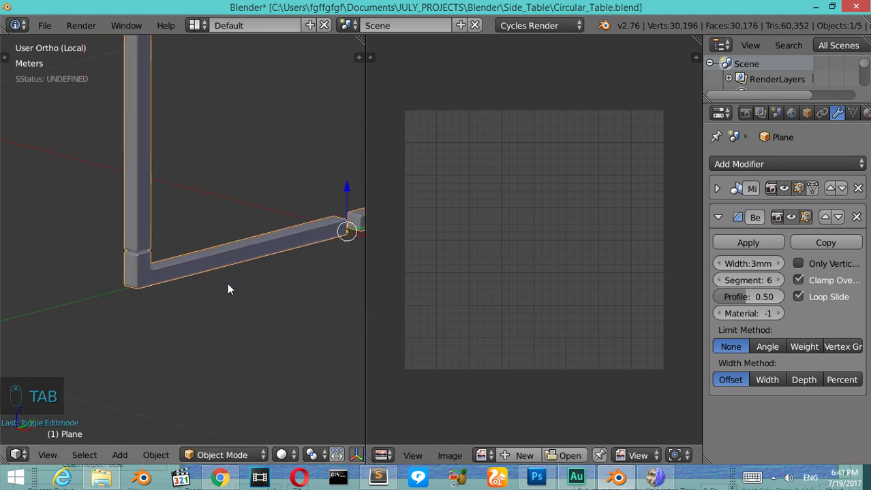
key("KP_Divide")
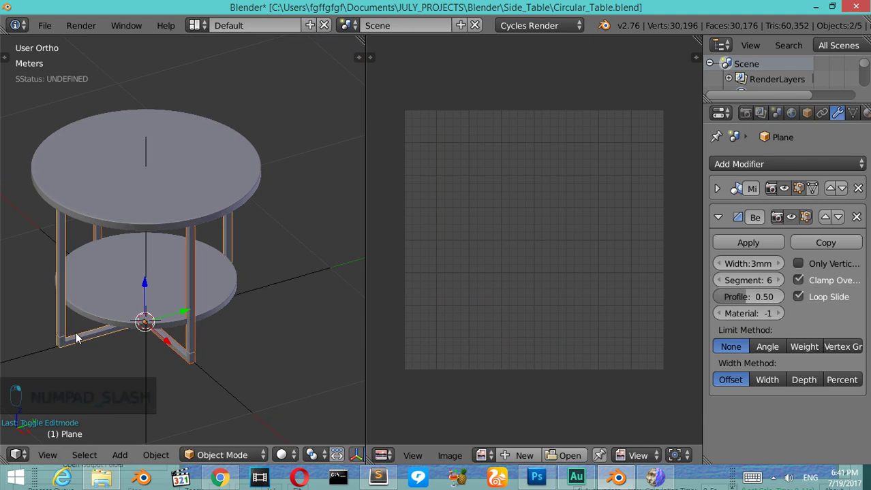
key("ctrl+l")
right_click(80, 336)
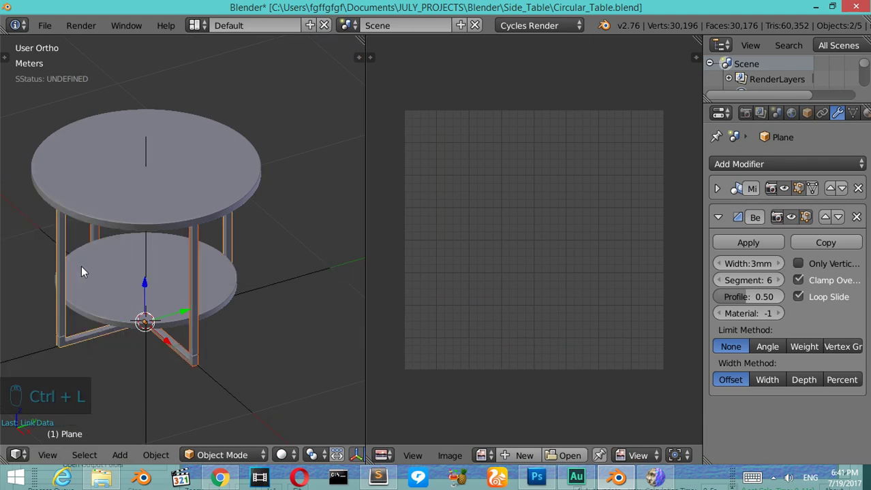
left_click_drag(177, 326, 156, 334)
key("h")
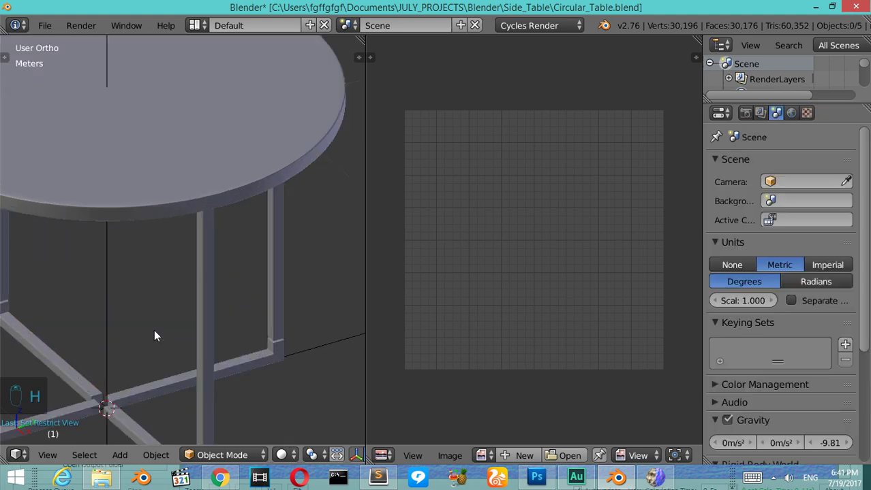
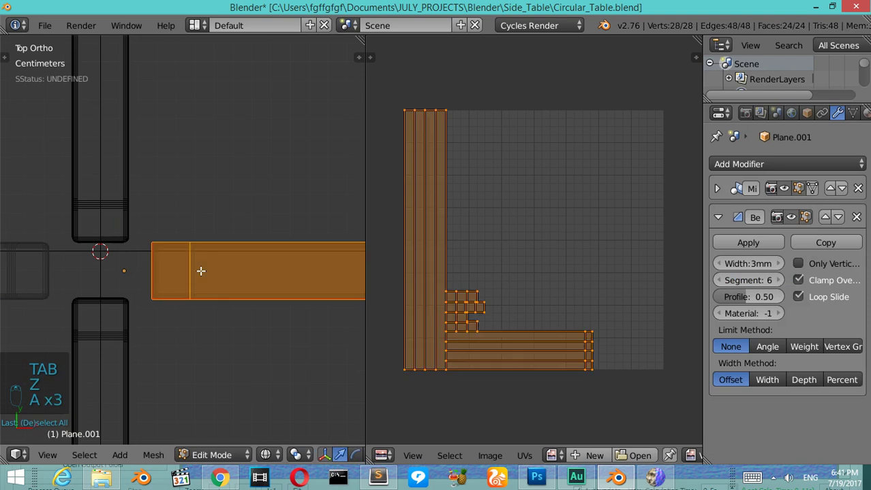
Step: Shift the selected plank piece sideways with the whole leg-frame mesh selected from above
key("g")
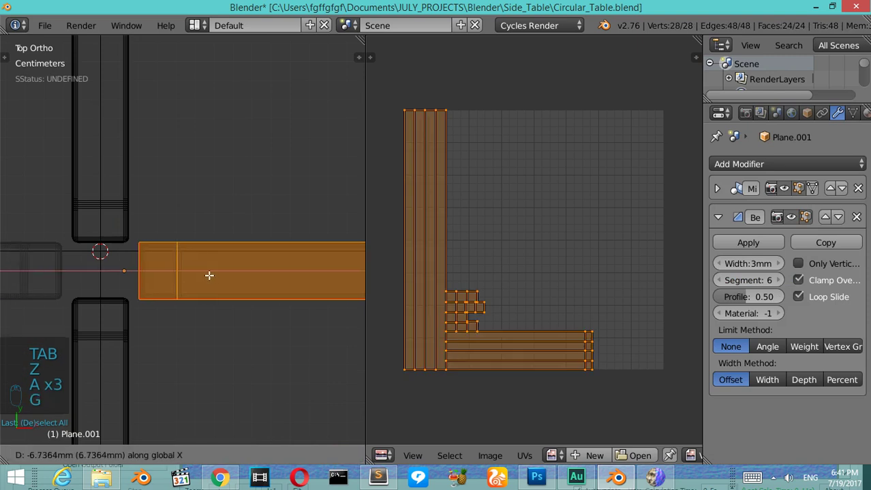
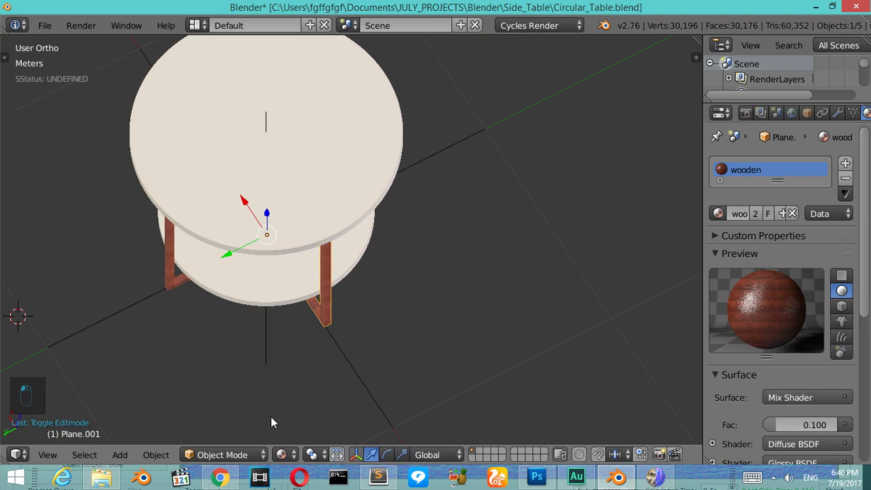
key("KP_1")
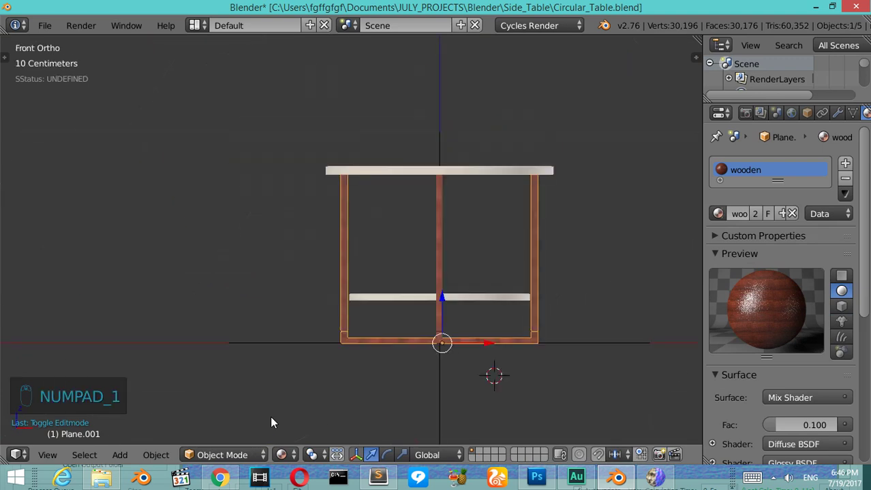
key("KP_8")
key("KP_6")
key("KP_6")
key("KP_6")
key("KP_6")
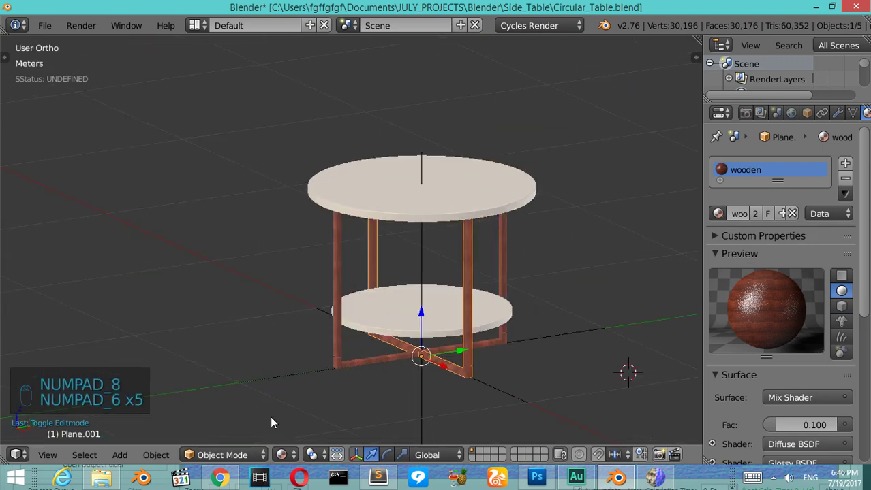
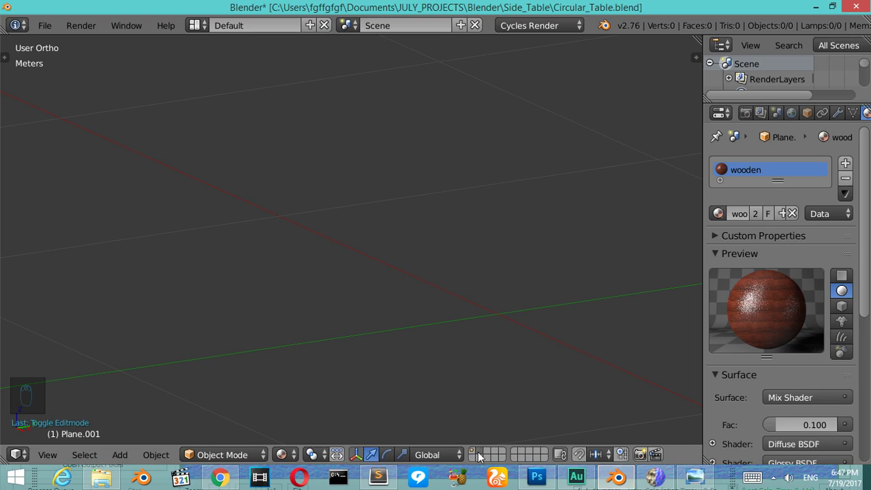
Step: On an empty layer in front view, add a 20-vertex circle of 55 cm radius at the origin
left_click_drag(367, 296, 367, 296)
key("shift+c")
key("KP_1")
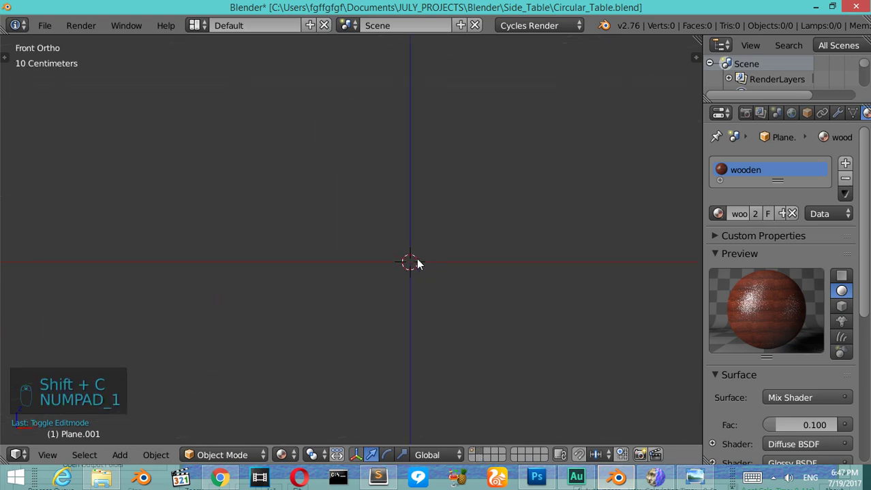
key("shift+a")
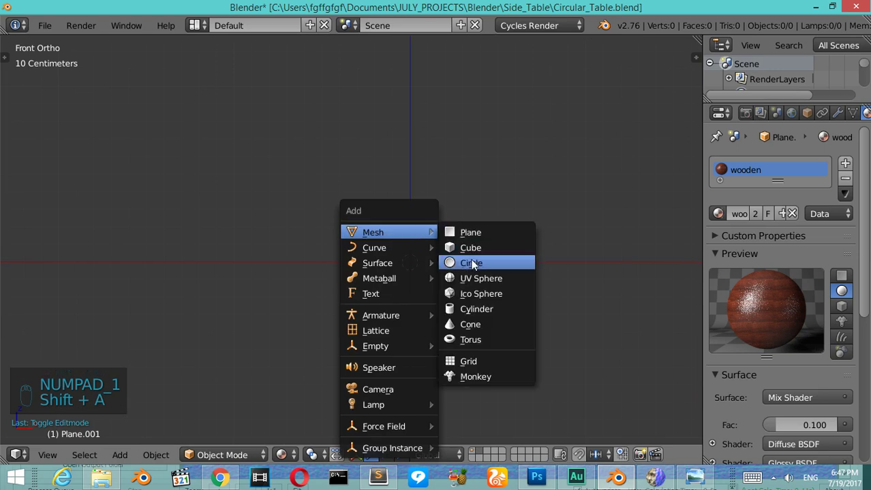
left_click_drag(469, 265, 632, 309)
Step: Bring up the reference photo of the metal-legged round side table for study
key("F6")
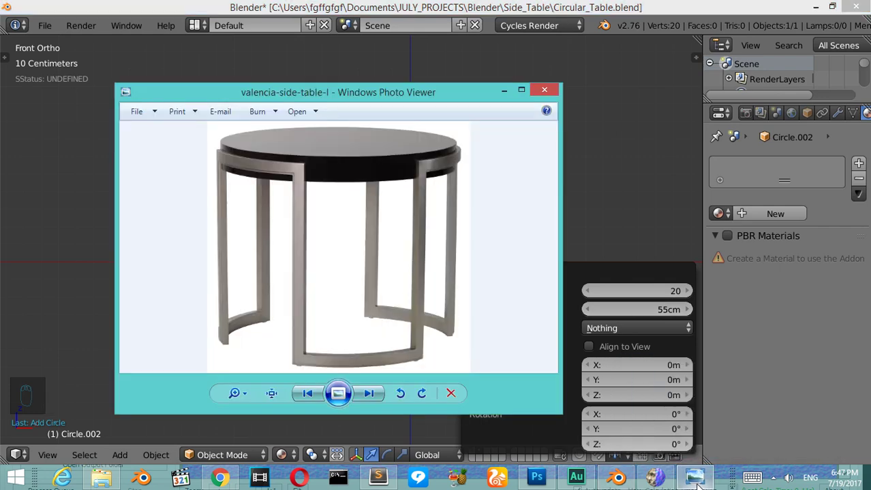
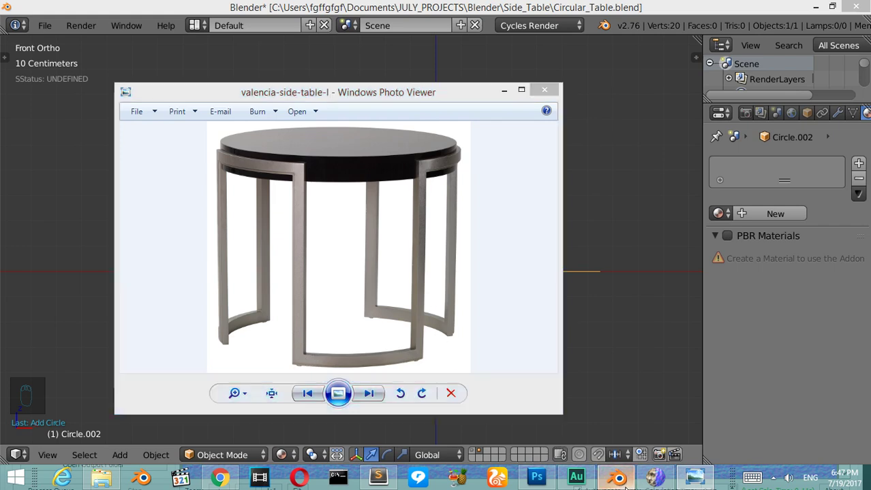
Step: Return to Blender's circle settings with radius 65 cm and 60 vertices
key("F6")
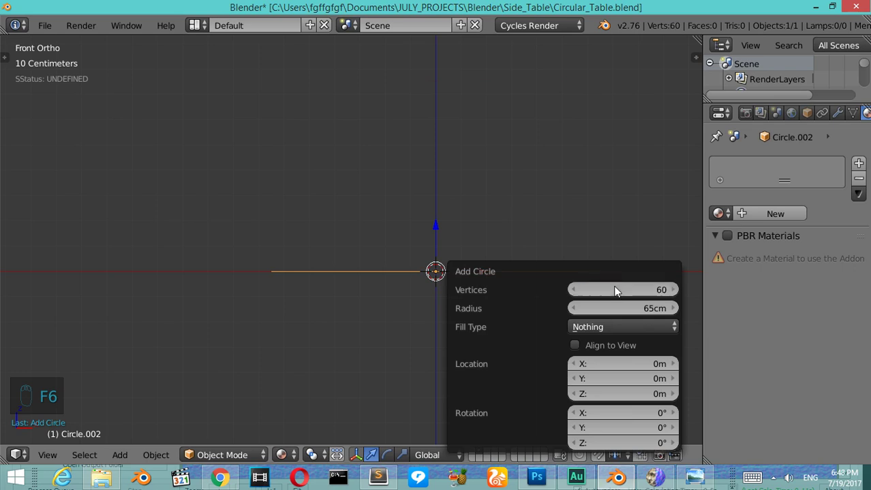
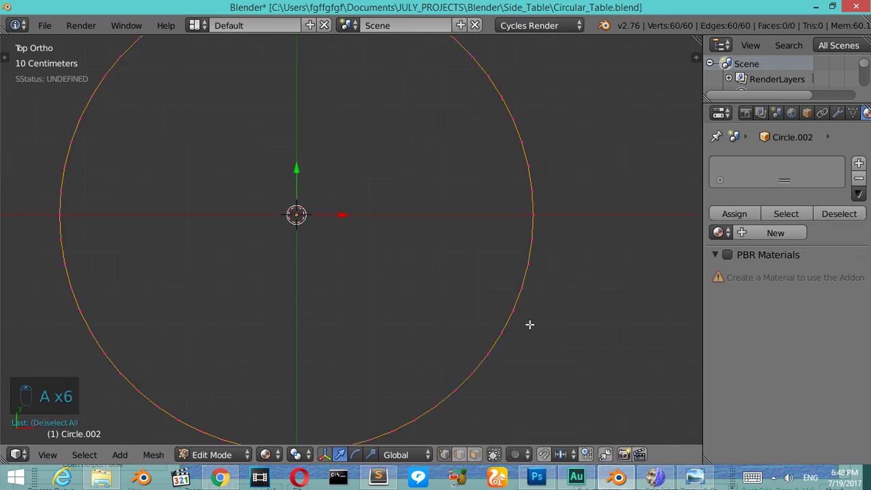
Step: Extrude the 60-vertex circle into a thin flat ring band with consistent normals
key("e")
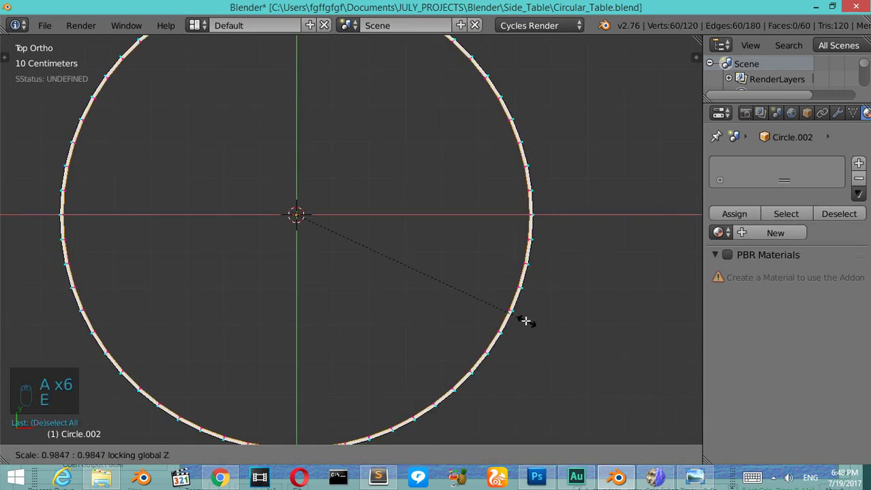
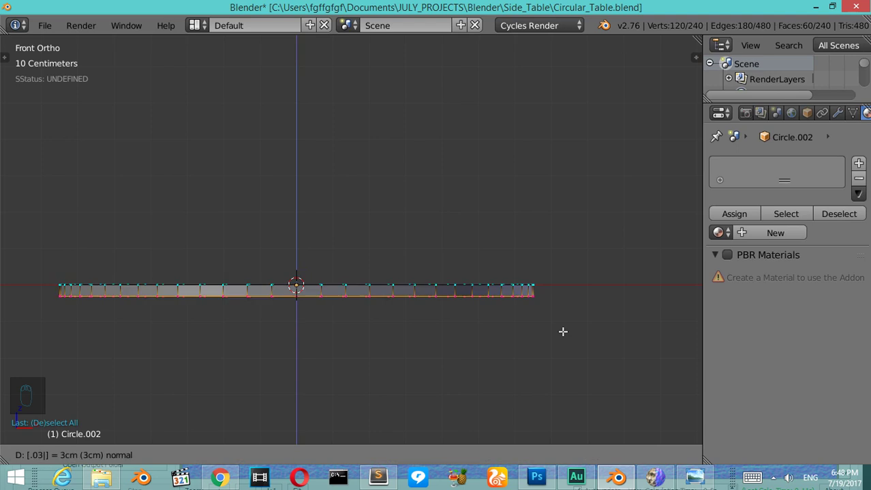
key("g")
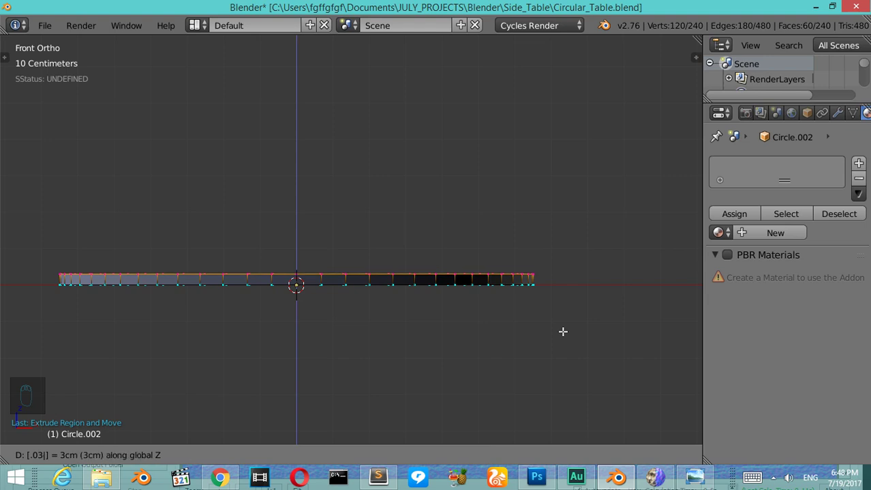
key("a")
key("a")
key("ctrl+n")
key("Tab")
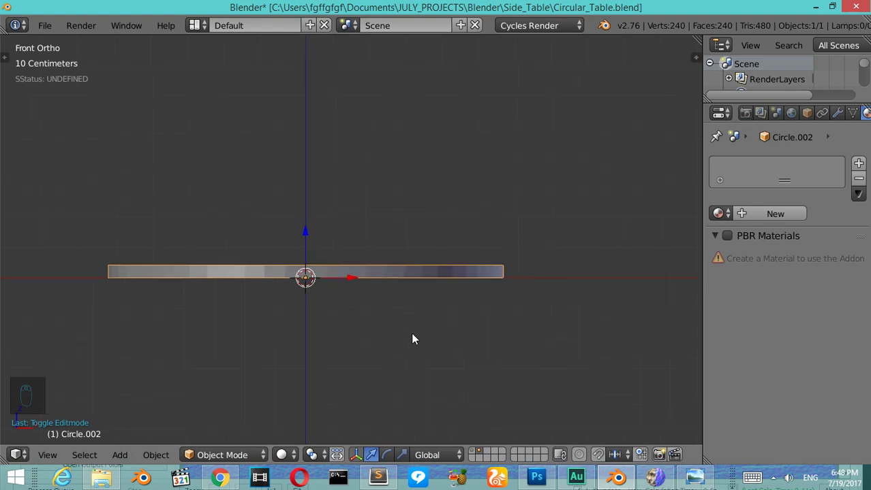
Step: Duplicate the ring, send the copy to another layer, and duplicate again in front wireframe view
key("KP_7")
key("shift+d")
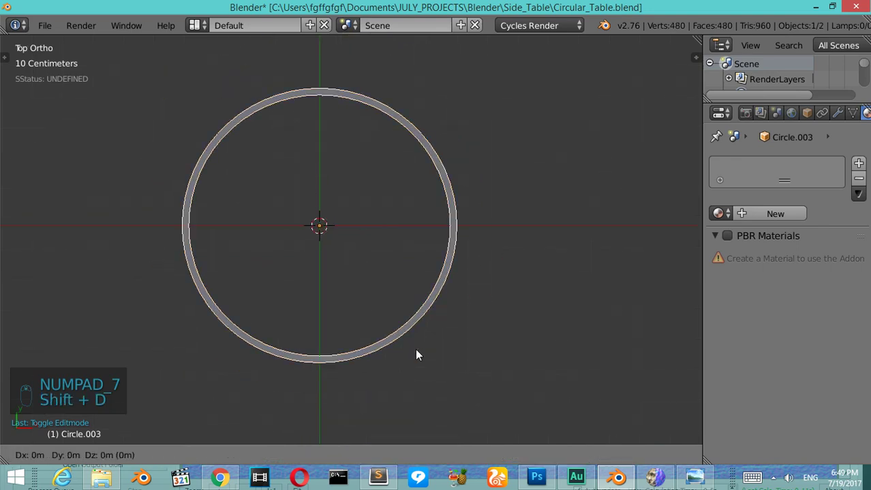
key("m")
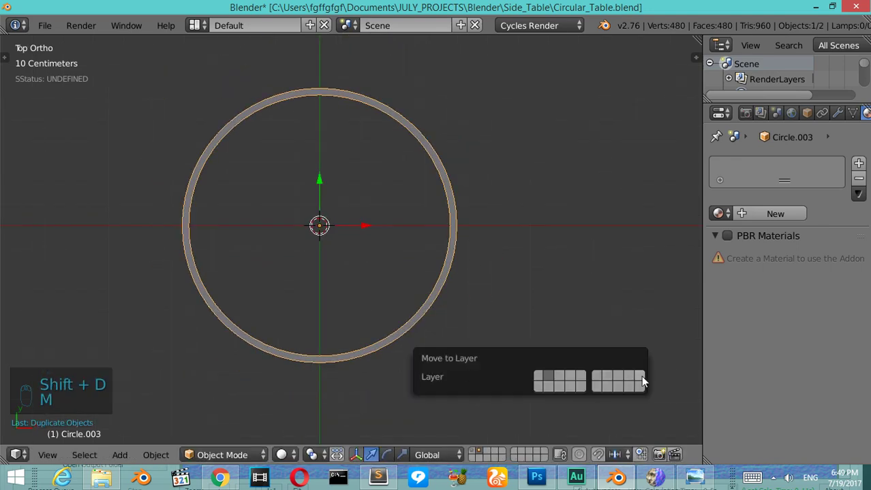
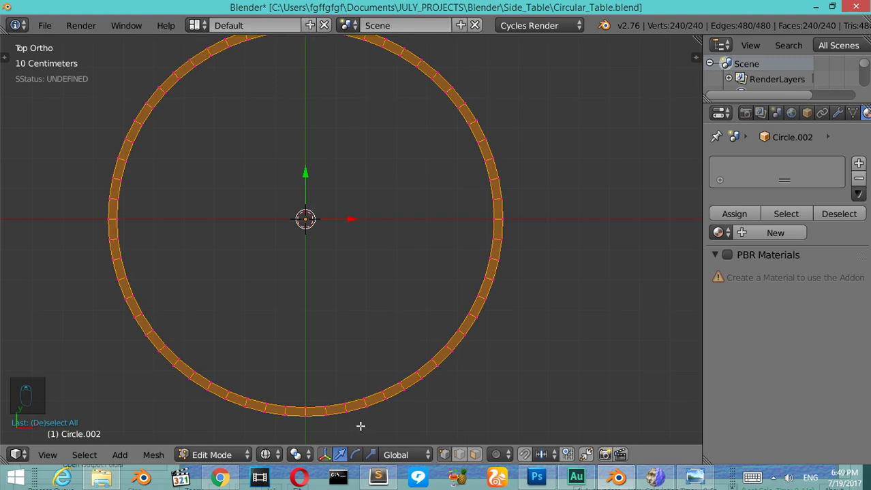
key("a")
key("z")
key("z")
key("a")
key("a")
key("Tab")
key("KP_1")
key("shift+d")
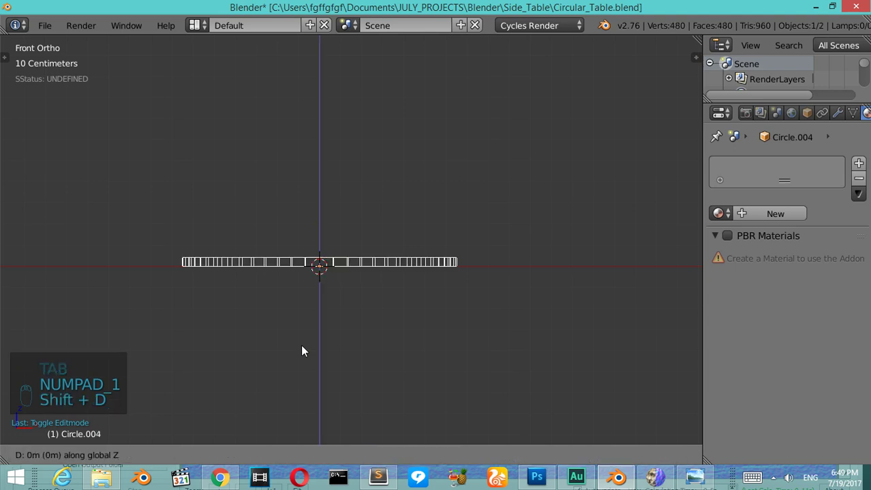
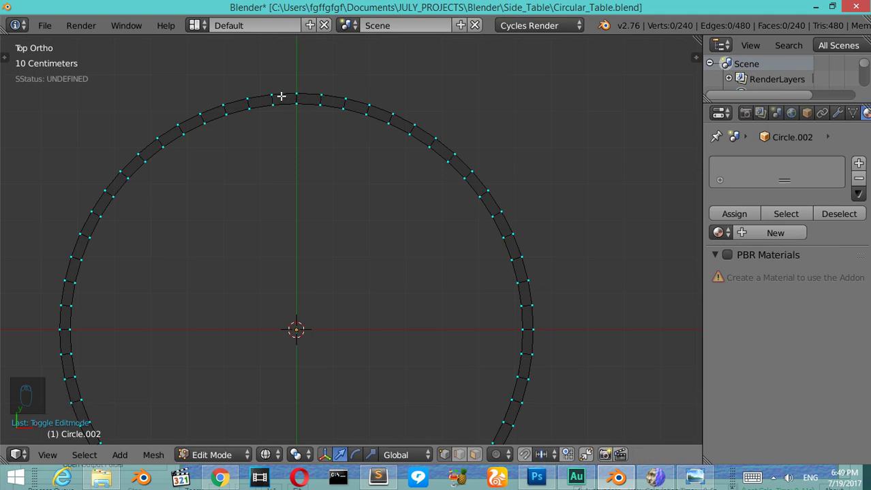
Step: Circle-select sections of the ring's faces and delete them to leave separate arcs
key("c")
key("a")
key("a")
key("c")
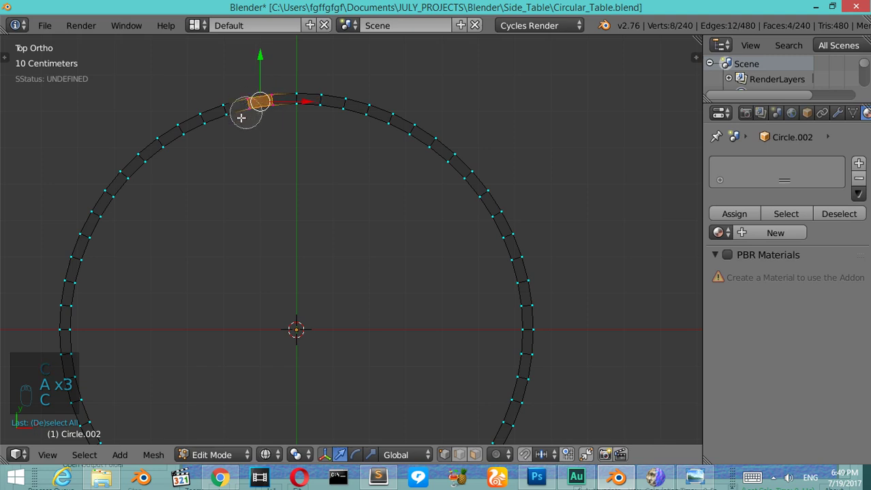
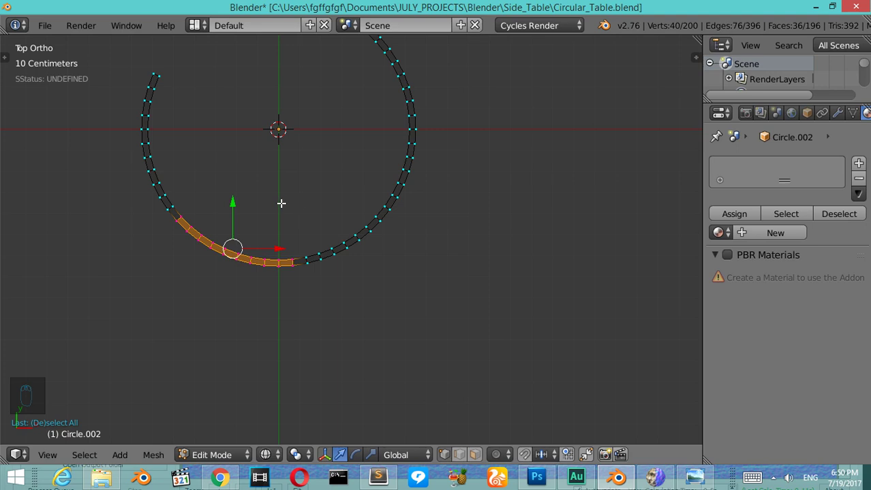
key("x")
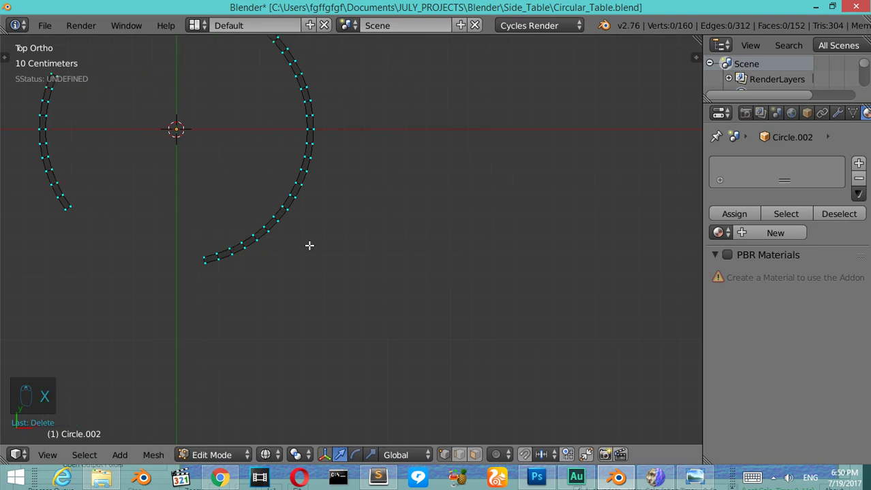
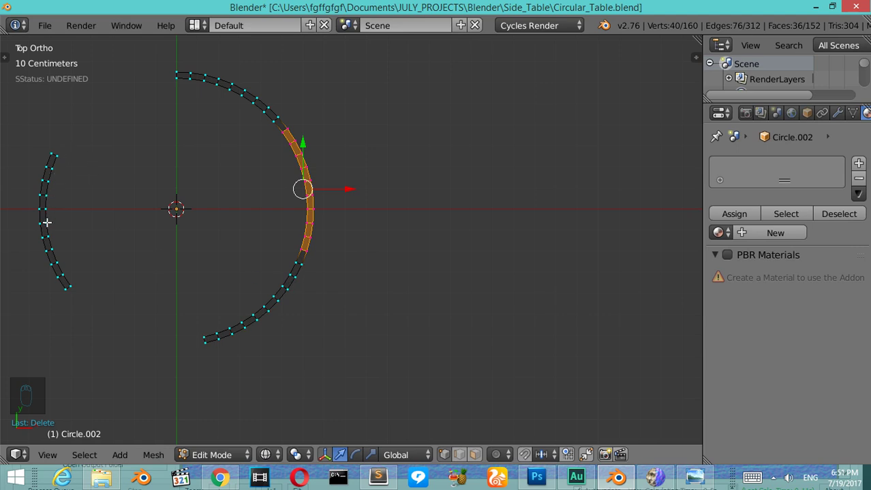
Step: Unhide the spare upper ring, select it and move it off to another layer
key("KP_7")
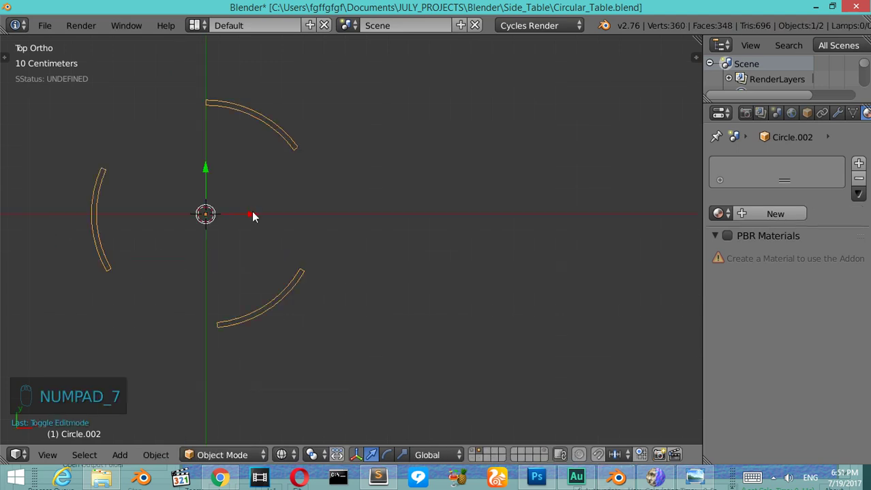
left_click_drag(257, 212, 290, 141)
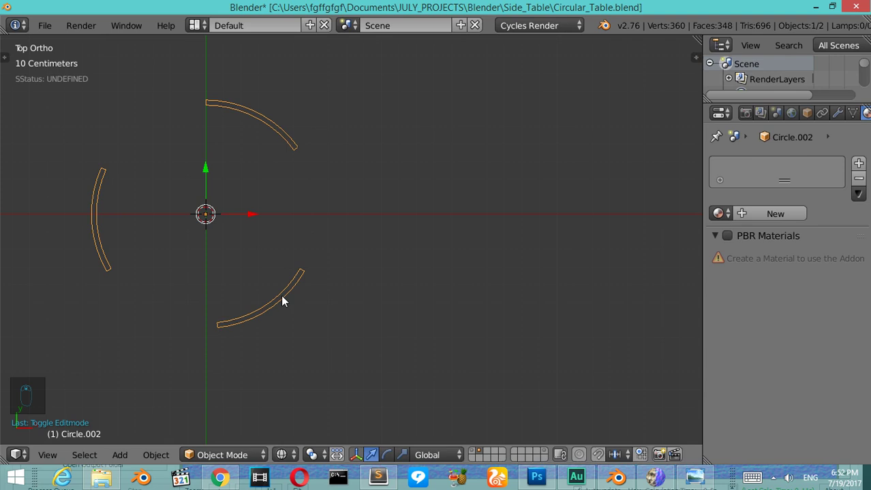
key("KP_1")
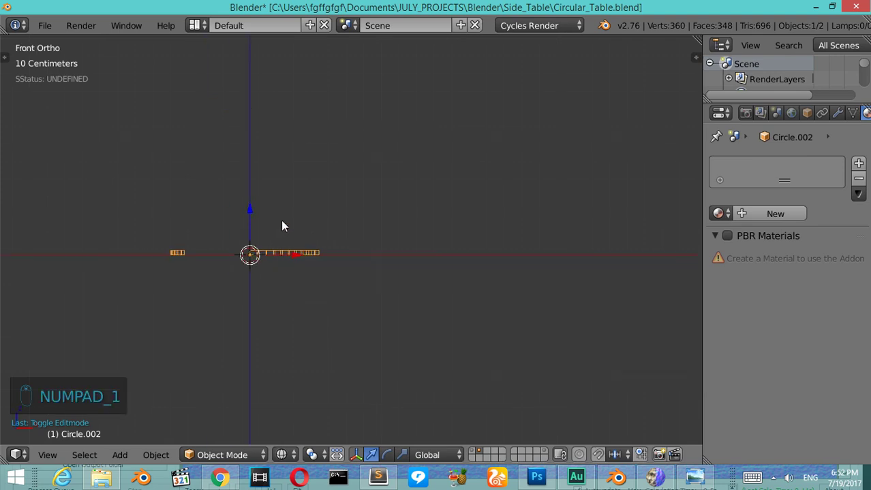
key("alt+h")
right_click(281, 124)
right_click(281, 124)
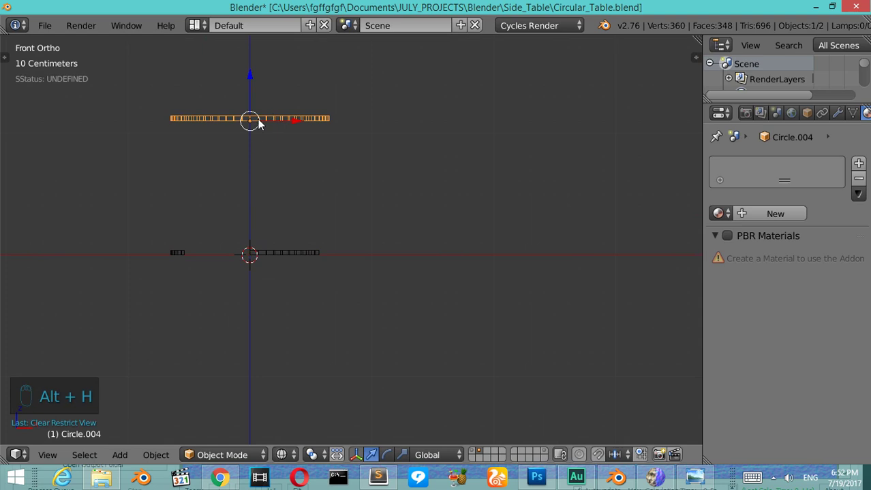
key("KP_7")
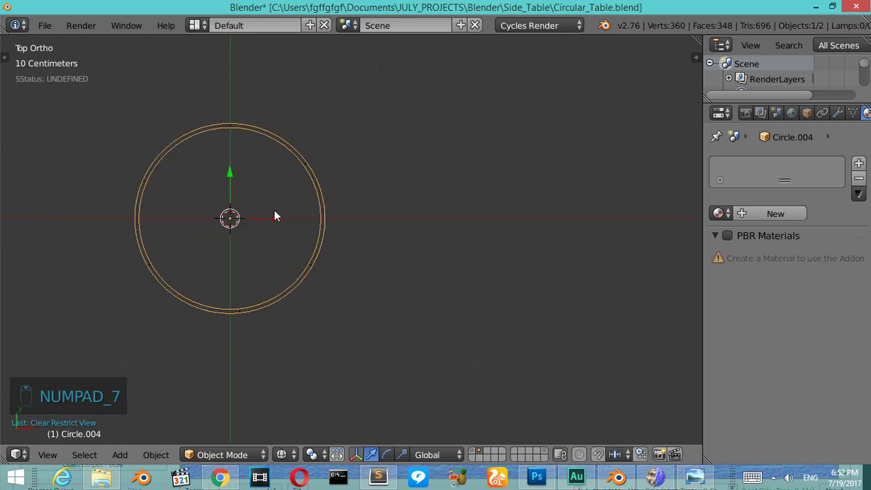
key("KP_1")
middle_click(303, 164)
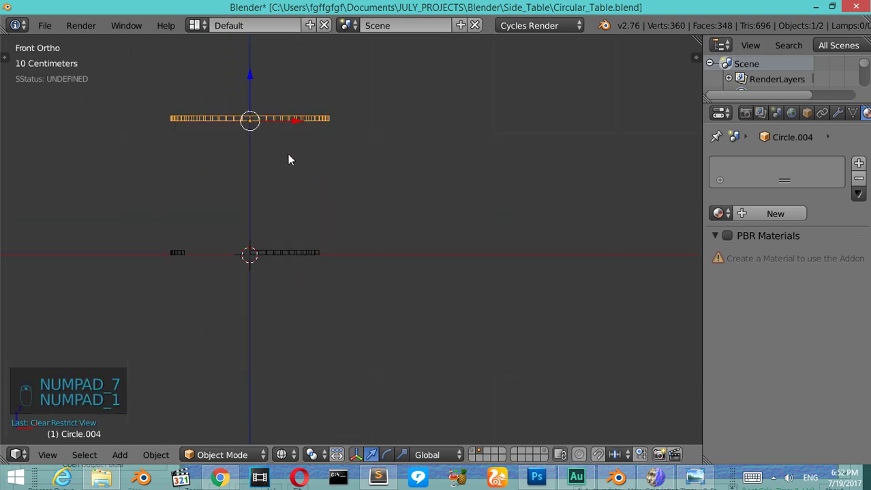
key("m")
left_click_drag(287, 257, 286, 248)
Step: Duplicate the lower arc ring upward and rotate the copy so its arcs cover the gaps
key("shift+d")
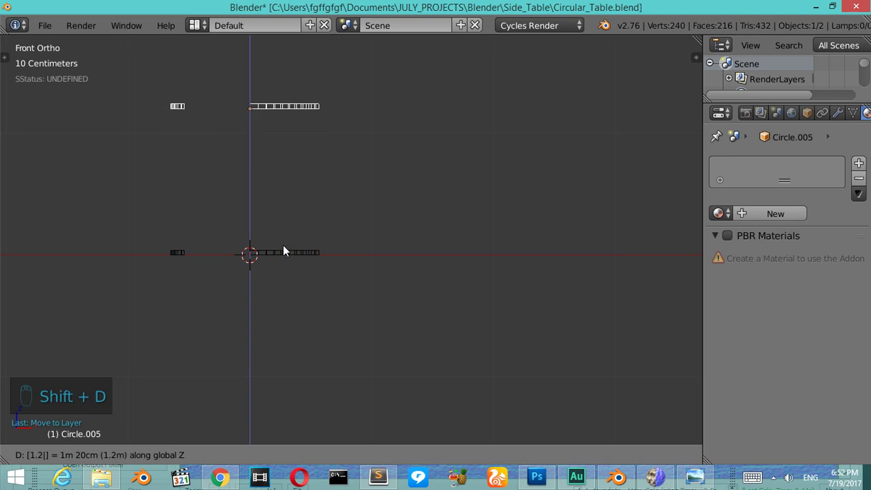
key("KP_7")
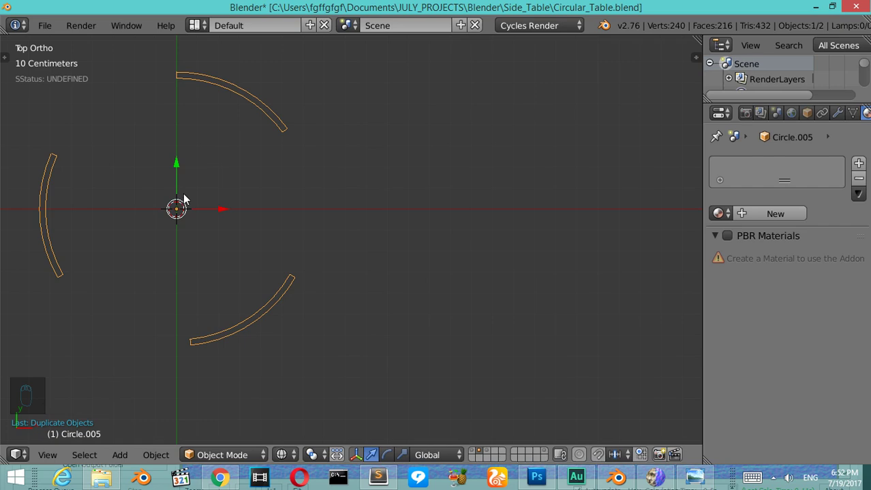
key("r")
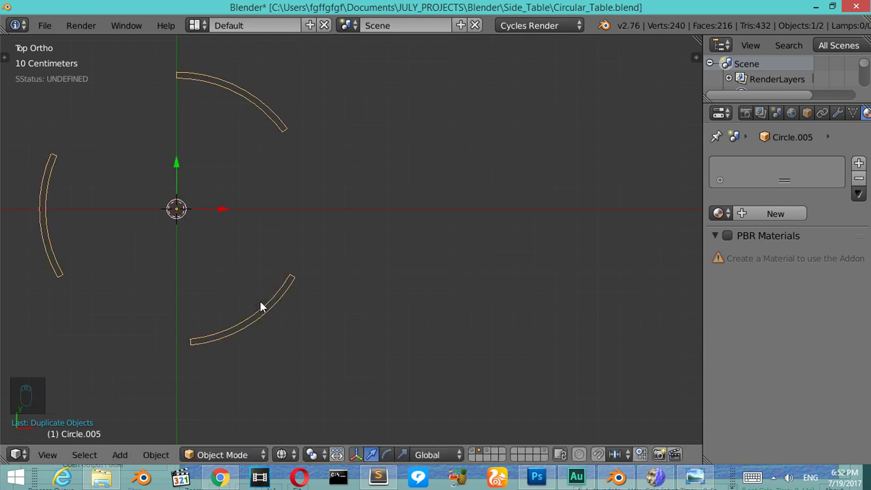
key("r")
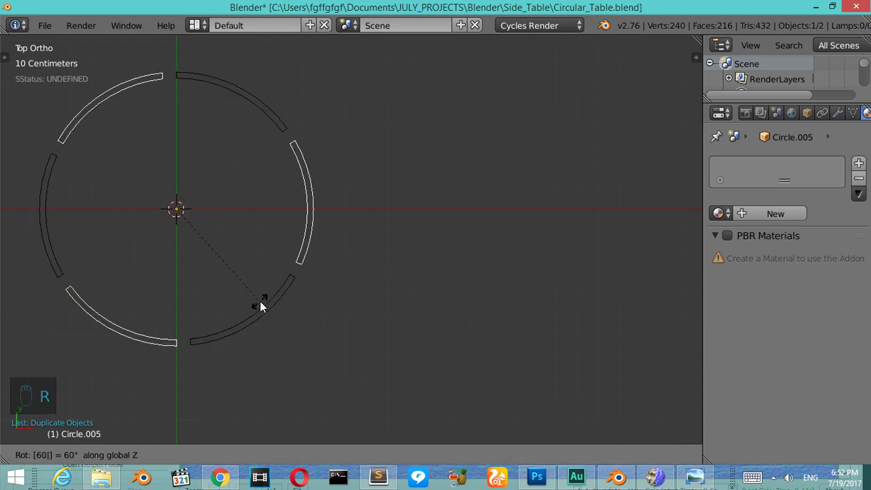
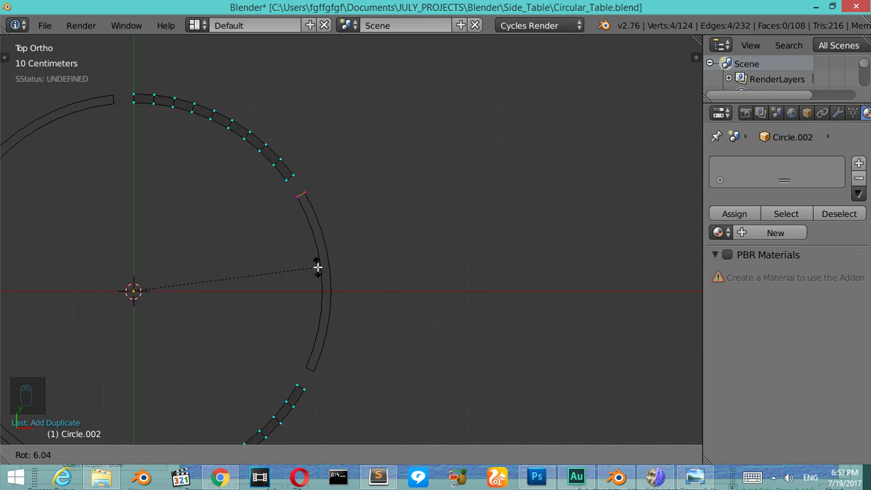
Step: Extend one arc's end around the circle and clear the mesh selection
key("c")
key("w")
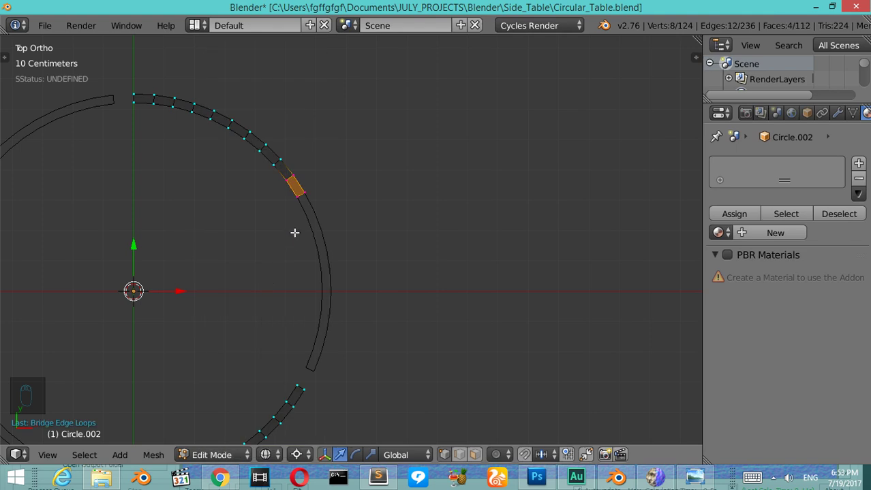
key("a")
key("b")
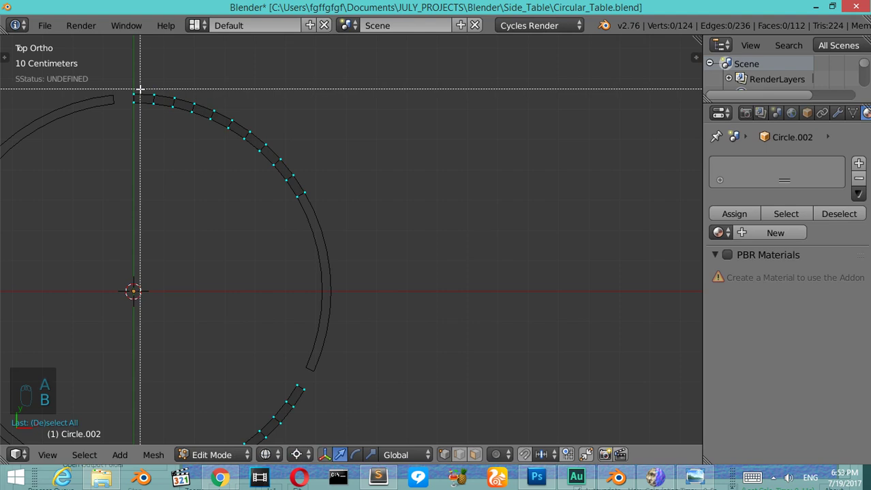
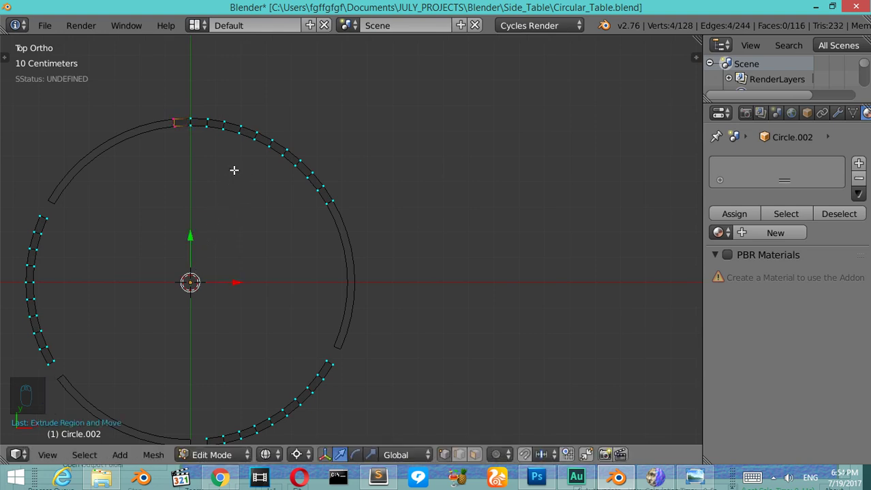
Step: Extrude and rotate the first arc's end several more segments around the circle
key("e")
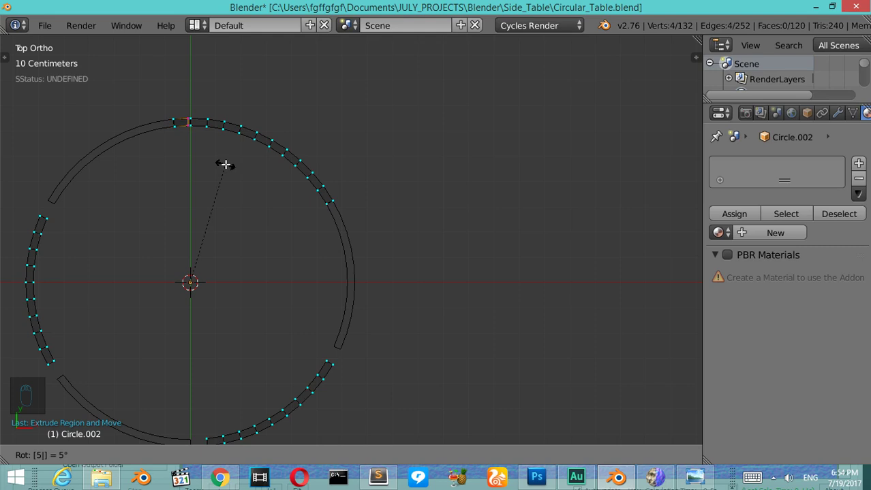
key("r")
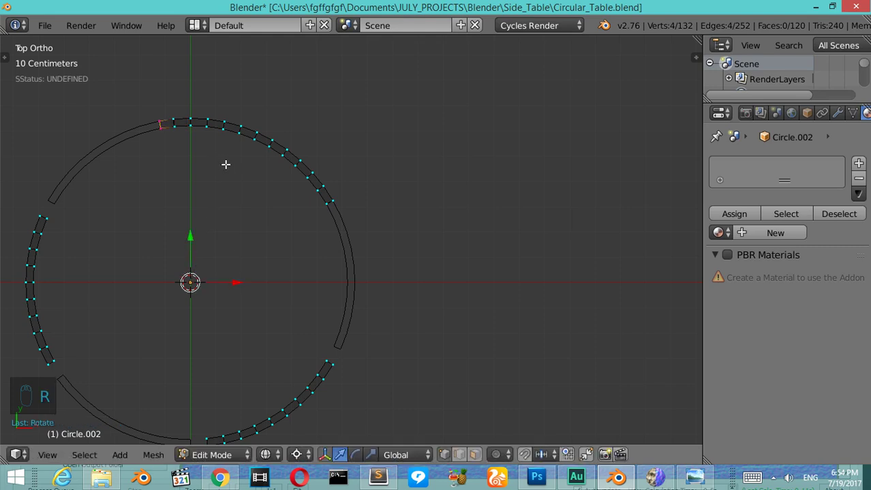
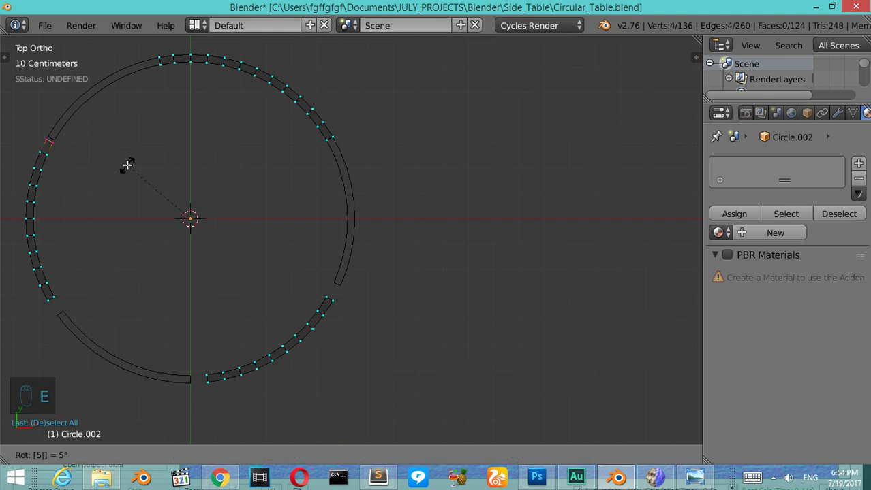
key("e")
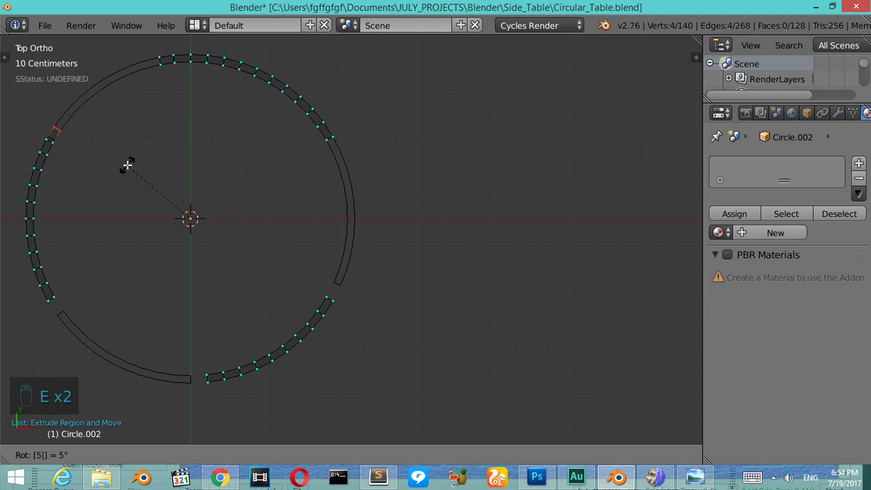
key("a")
key("c")
key("e")
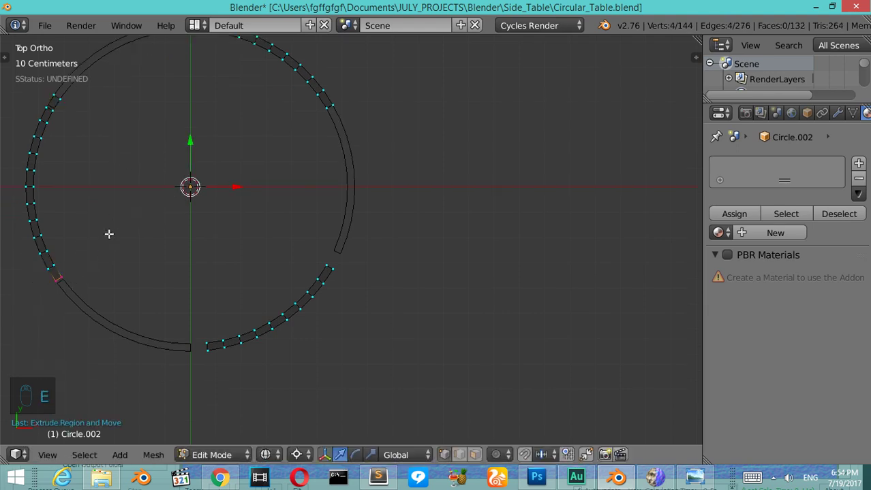
key("e")
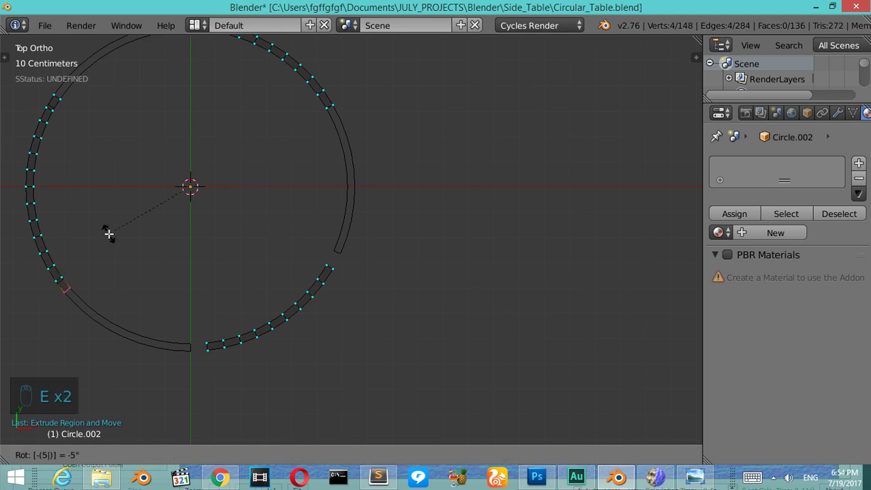
key("a")
Step: Extend the other arc's end segment by segment along the circle the same way
key("c")
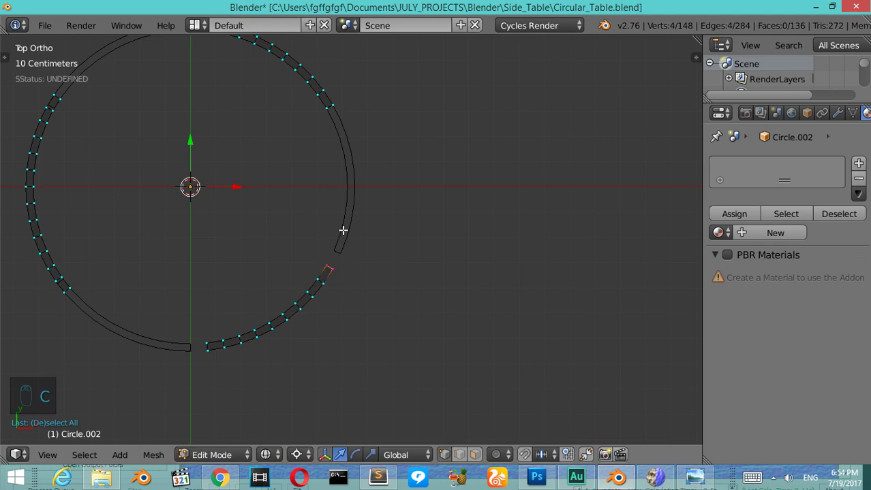
key("e")
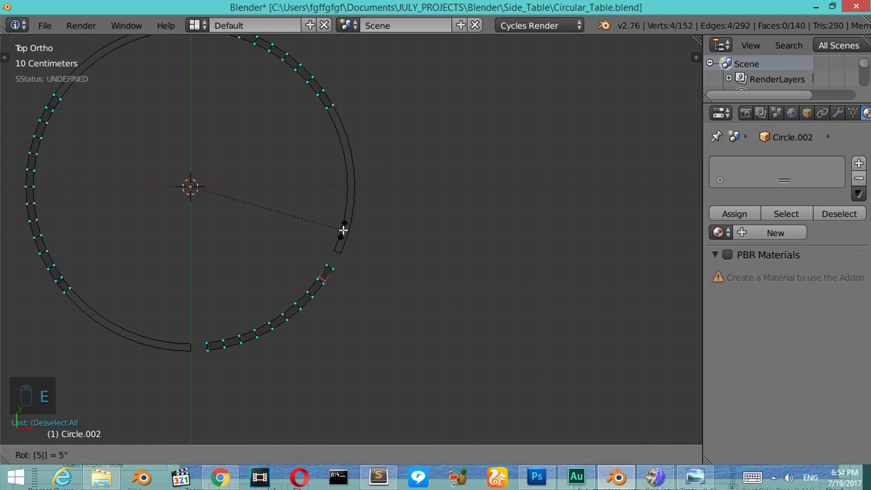
key("r")
key("e")
key("a")
key("b")
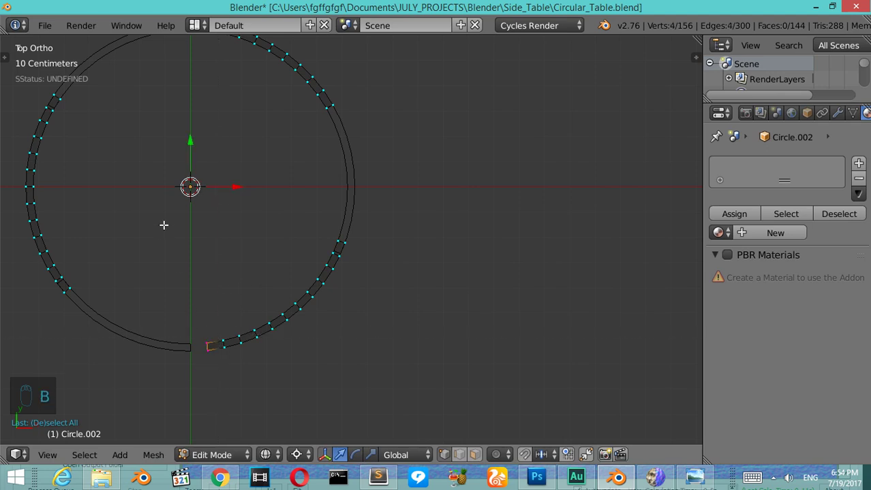
key("e")
key("e")
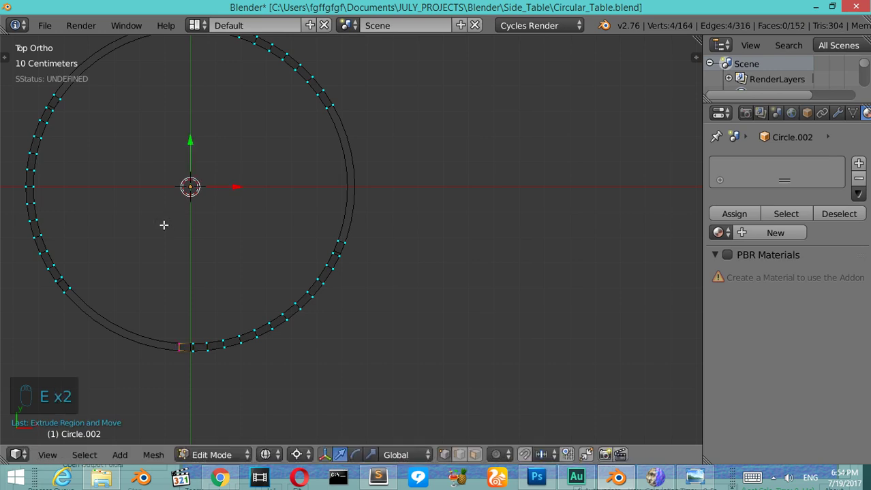
Step: Leave Edit Mode, view both rings solid and select the upper ring of arcs
key("KP_2")
key("KP_2")
key("KP_2")
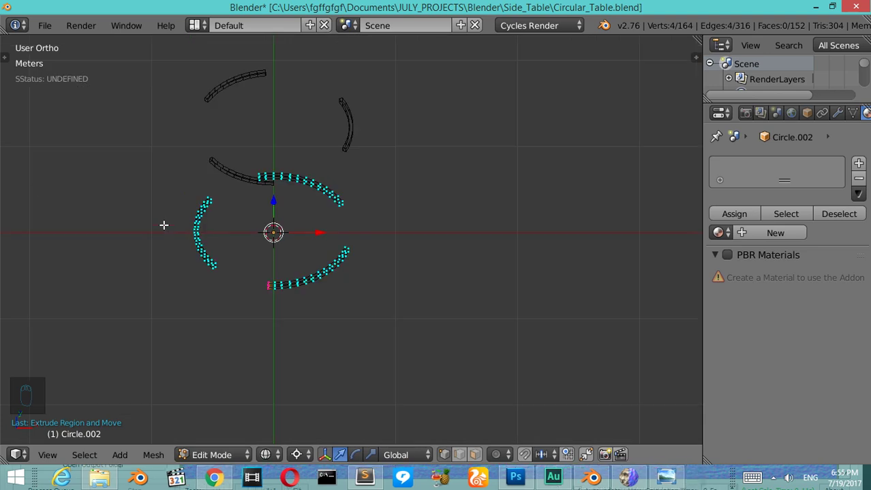
key("Tab")
key("z")
left_click(283, 245)
left_click_drag(222, 165, 222, 161)
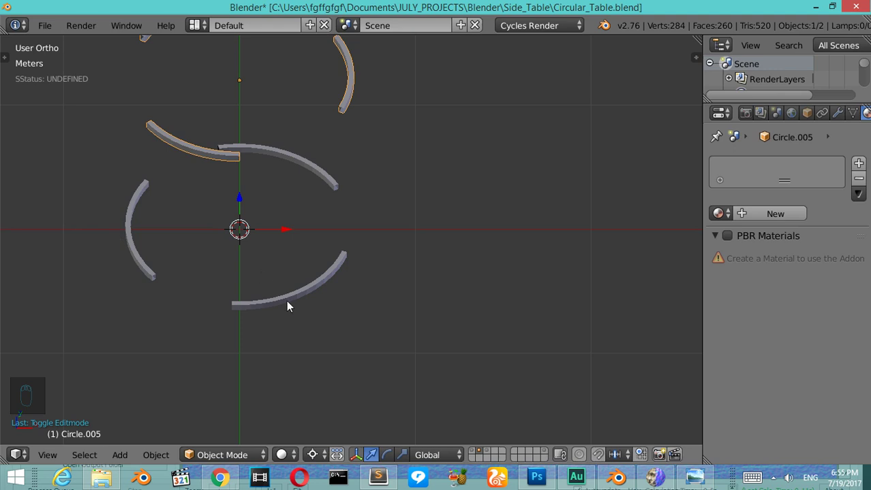
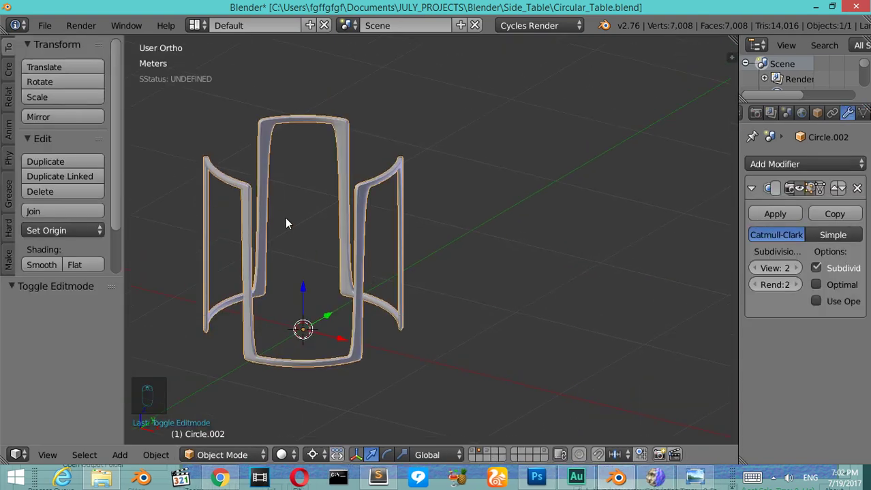
Step: Add edge loops near the ends of the frame's vertical posts to sharpen them
left_click_drag(332, 188, 297, 206)
key("t")
key("Tab")
key("ctrl+r")
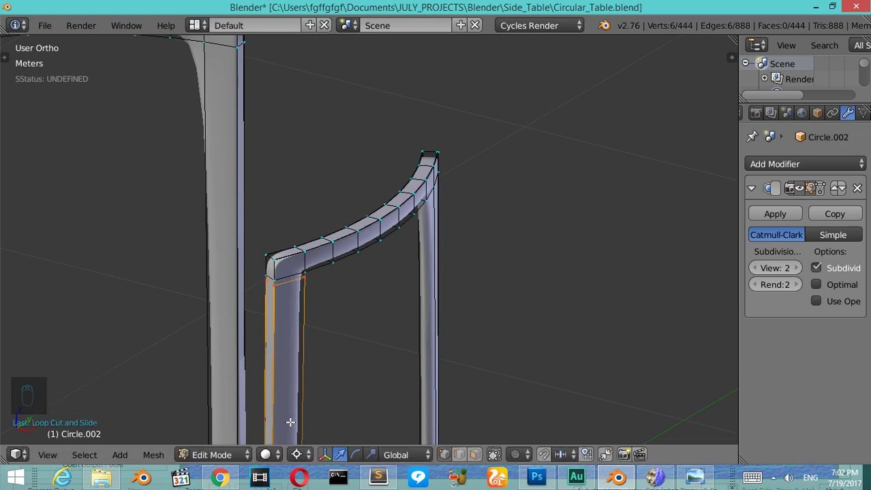
key("ctrl+r")
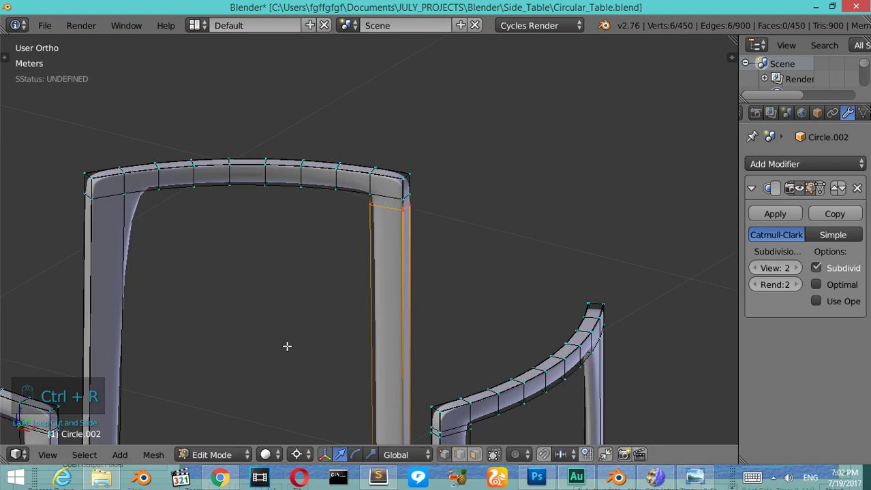
key("ctrl+r")
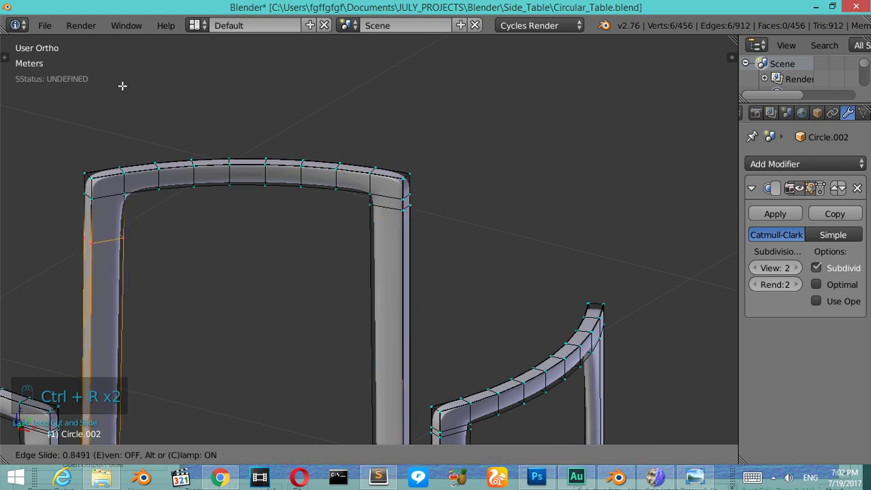
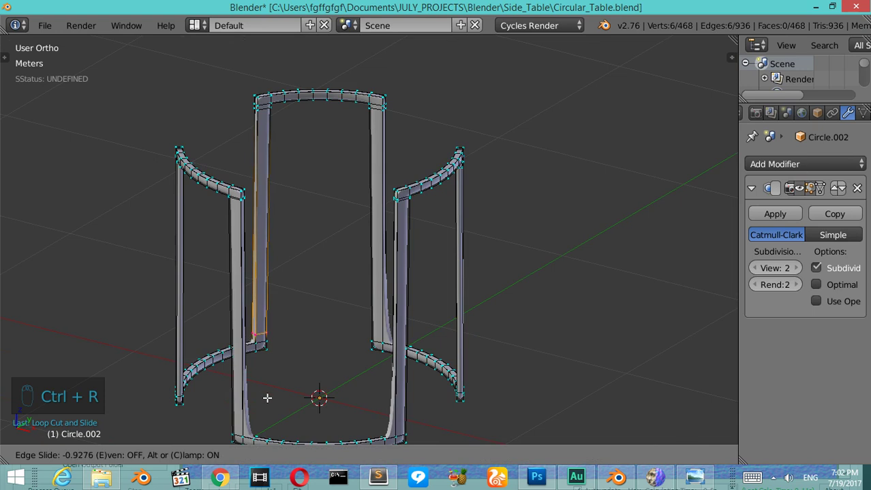
key("ctrl+r")
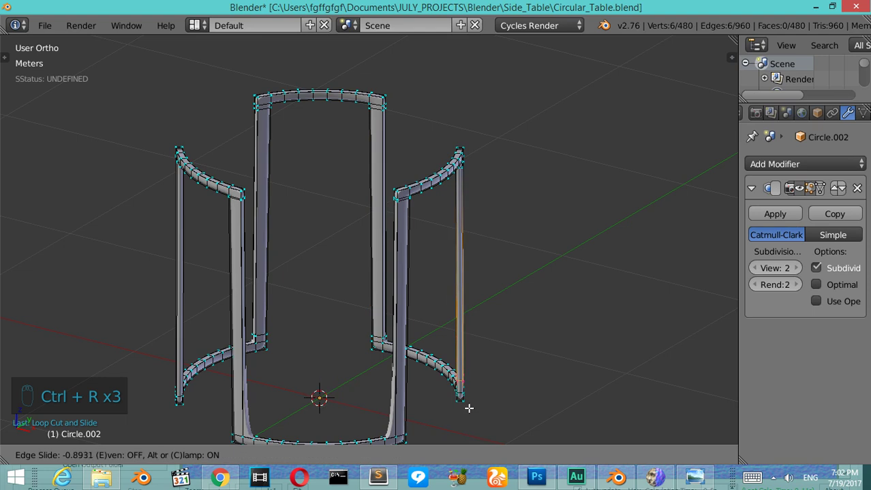
key("ctrl+r")
key("ctrl+z")
key("ctrl+r")
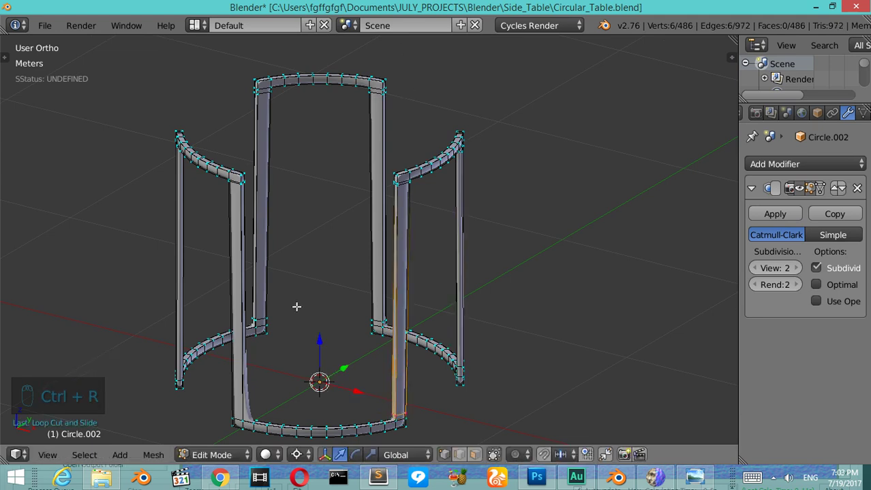
key("ctrl+r")
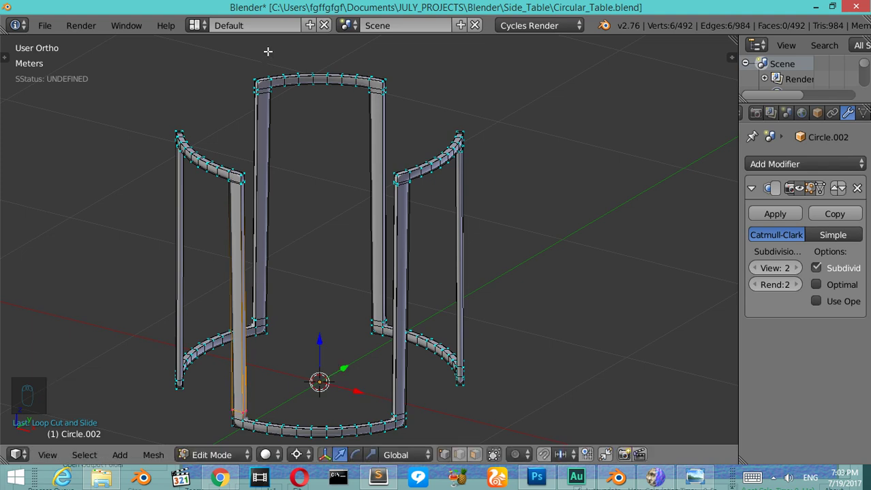
Step: Orbit around the leg frame, add a final edge loop and leave Edit Mode on the smooth frame
key("KP_4")
key("KP_4")
key("KP_4")
key("KP_4")
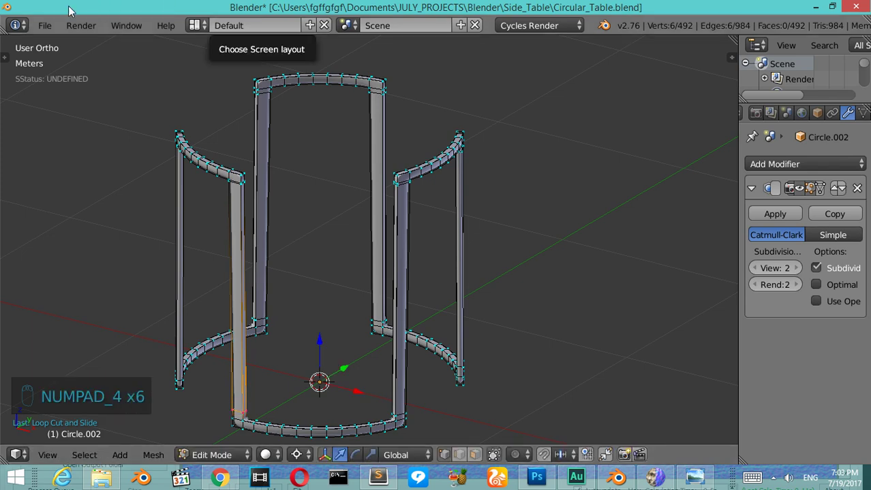
key("Escape")
key("KP_4")
key("KP_4")
key("KP_4")
key("KP_4")
key("KP_4")
key("KP_4")
key("ctrl+r")
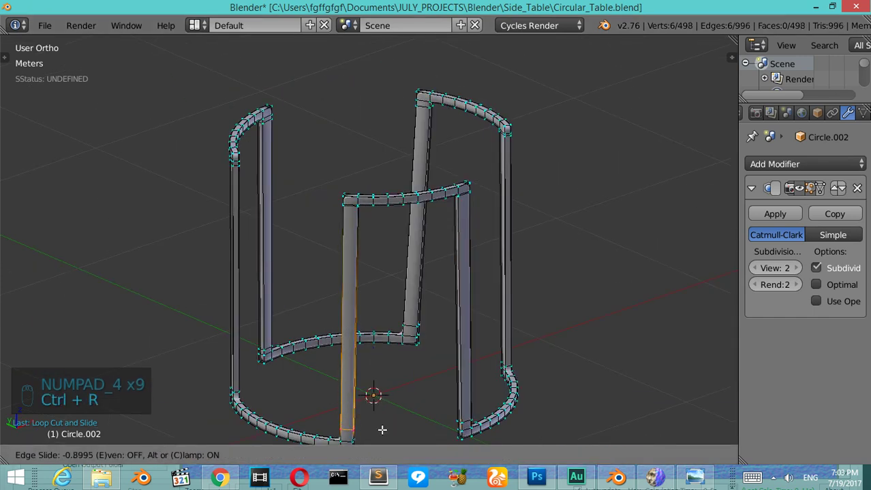
key("Tab")
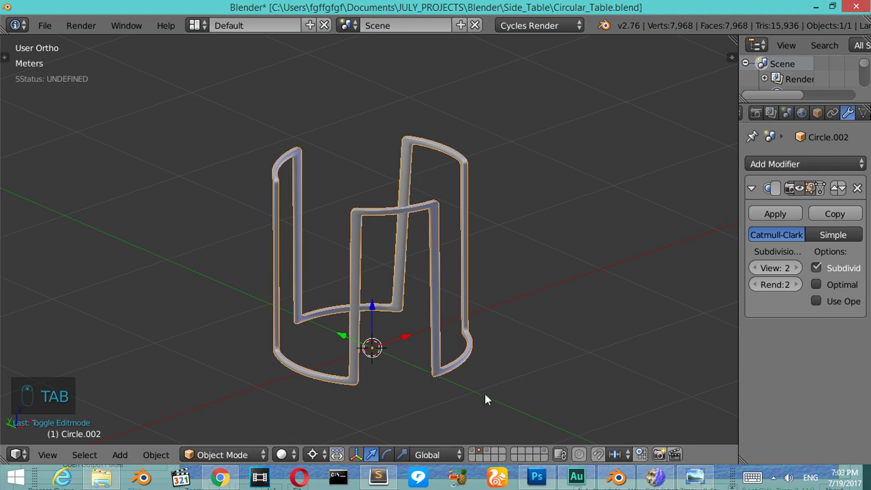
Step: From a front view, add a new circle mesh for the tabletop
left_click_drag(856, 118, 347, 347)
left_click_drag(291, 459, 433, 408)
key("KP_1")
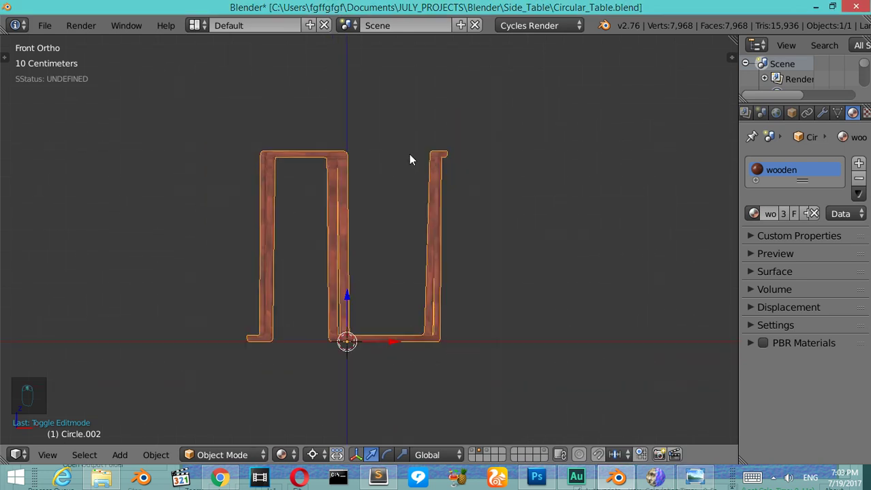
key("shift+c")
key("shift+a")
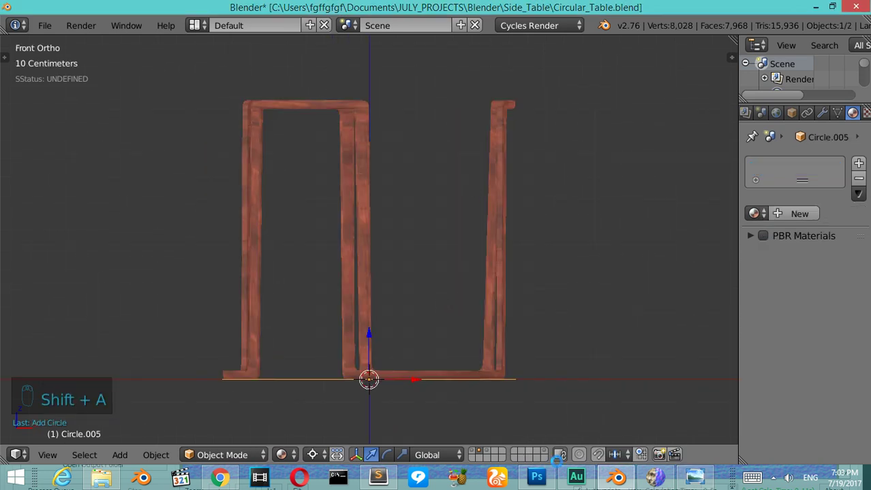
Step: Scale and raise the new circle so it sits level with the top of the leg frame
left_click_drag(370, 279, 524, 178)
key("s")
left_click_drag(306, 451, 456, 347)
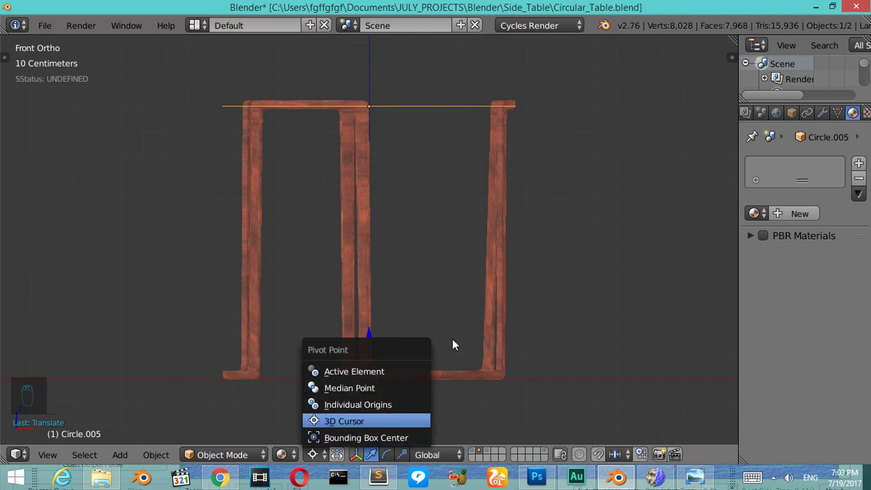
key("s")
left_click_drag(321, 442, 535, 282)
key("s")
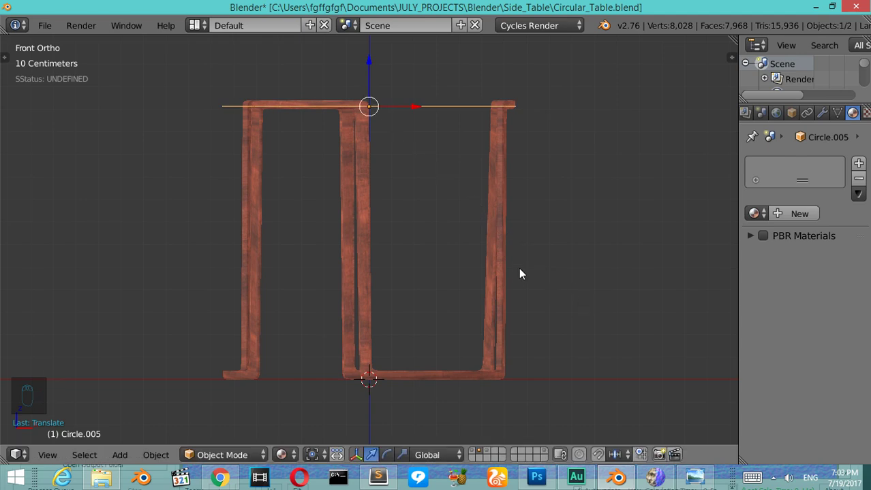
Step: Extrude the circle's edge inward in rings and merge the inner ring at the centre
key("s")
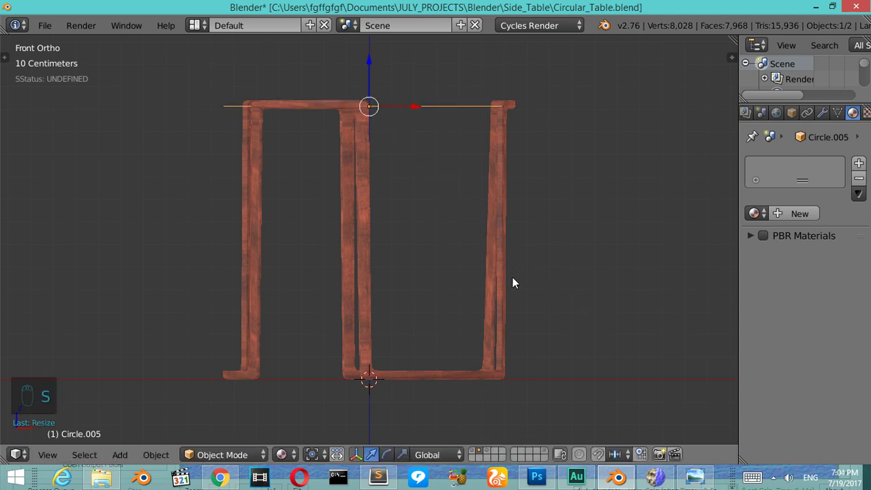
key("KP_7")
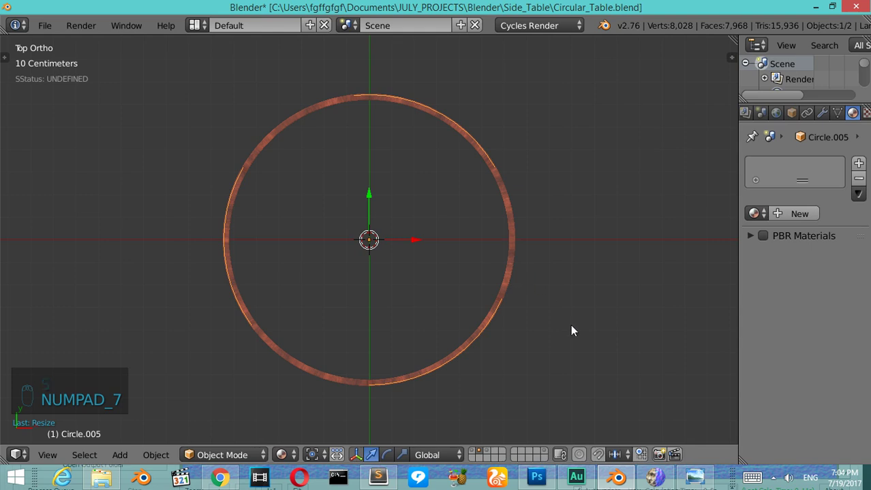
key("s")
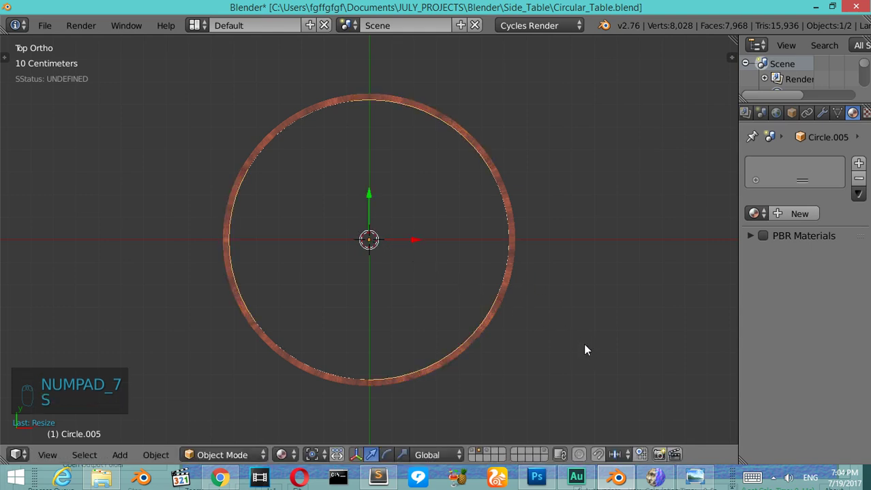
key("Tab")
key("a")
key("e")
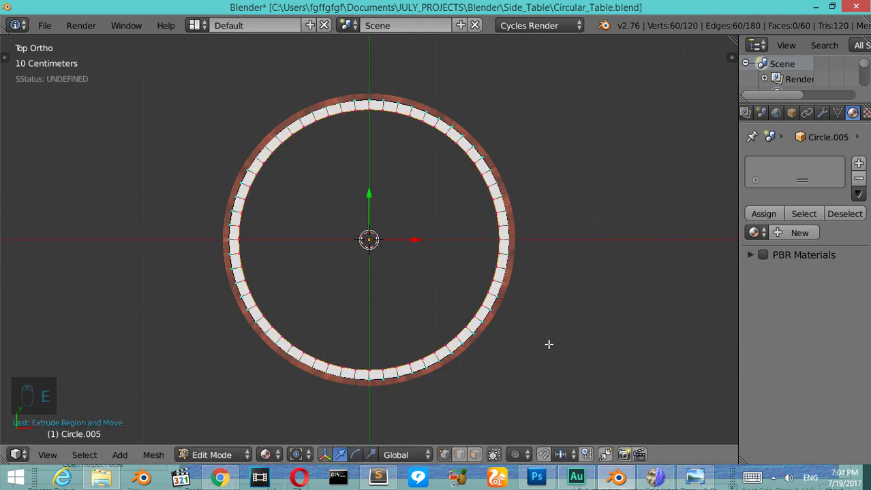
key("e")
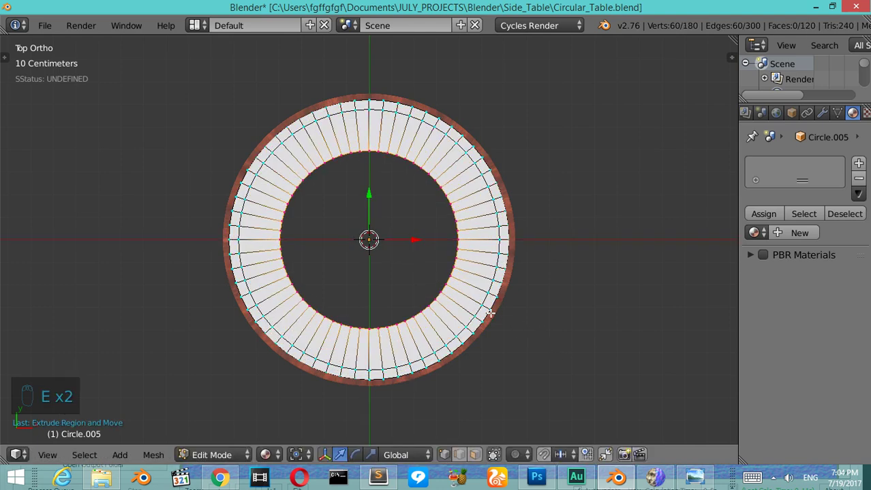
key("e")
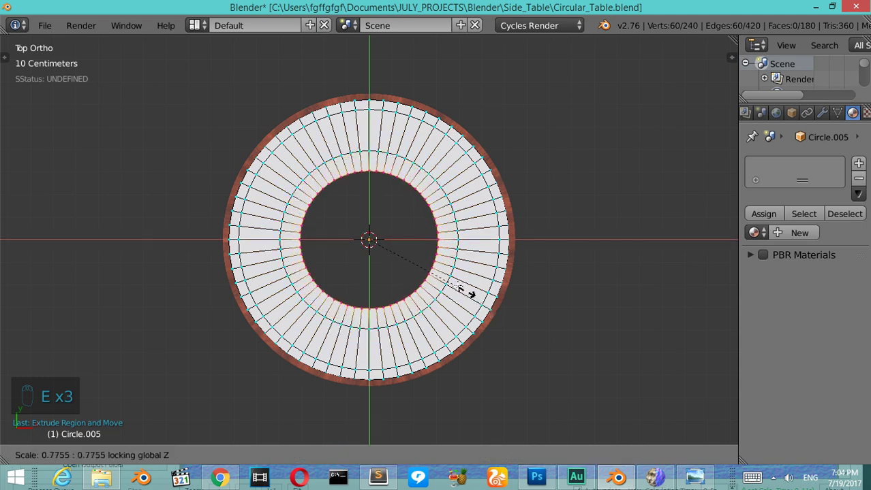
key("alt+m")
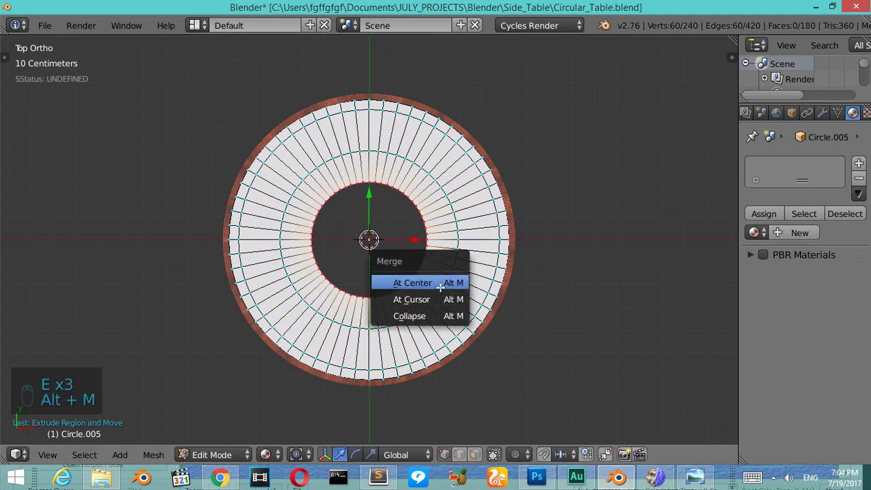
Step: Extrude the disc down for thickness, making a solid round tabletop on the frame
key("KP_1")
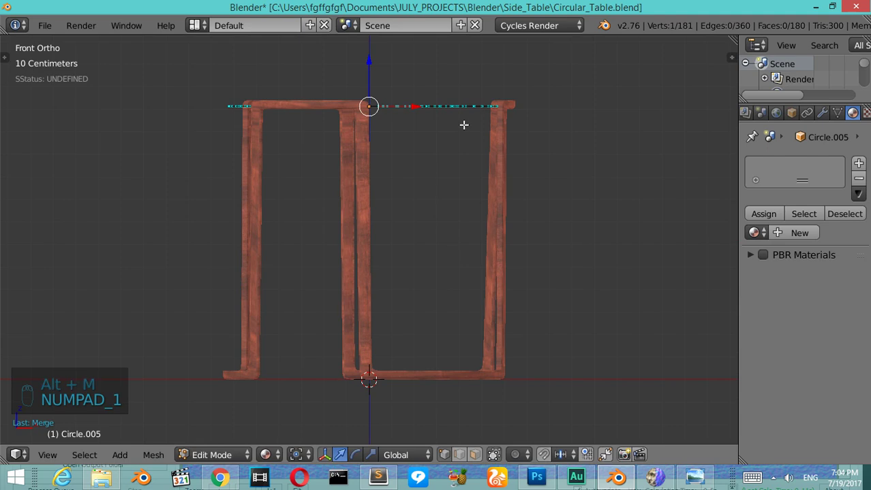
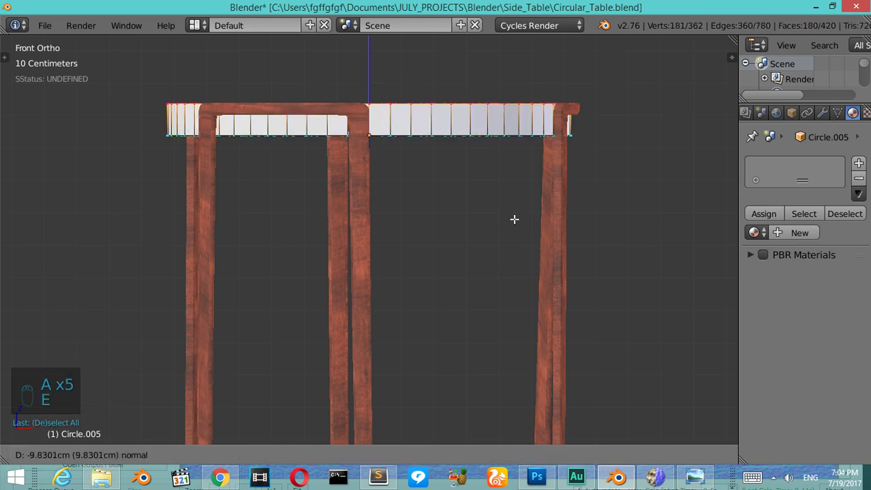
key("KP_8")
key("KP_8")
key("KP_6")
key("Tab")
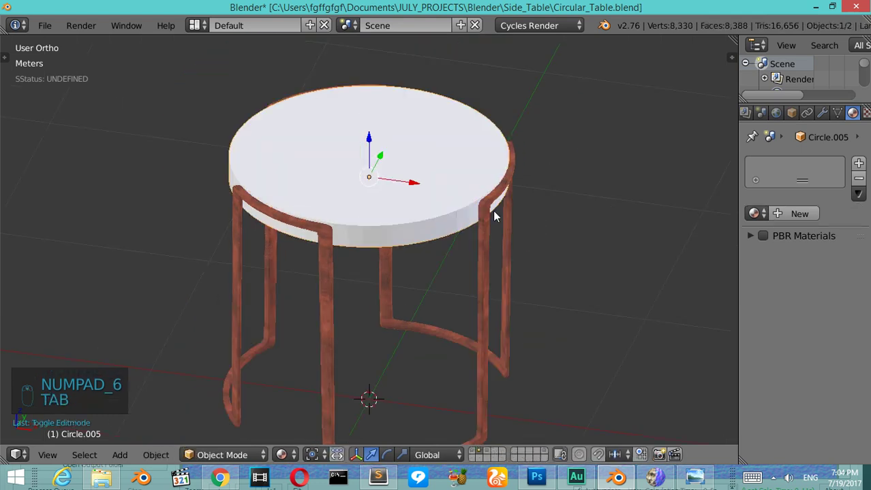
Step: Add edge loops near the tabletop rim in Edit Mode so the smoothed disc keeps crisp edges
key("Tab")
key("ctrl+r")
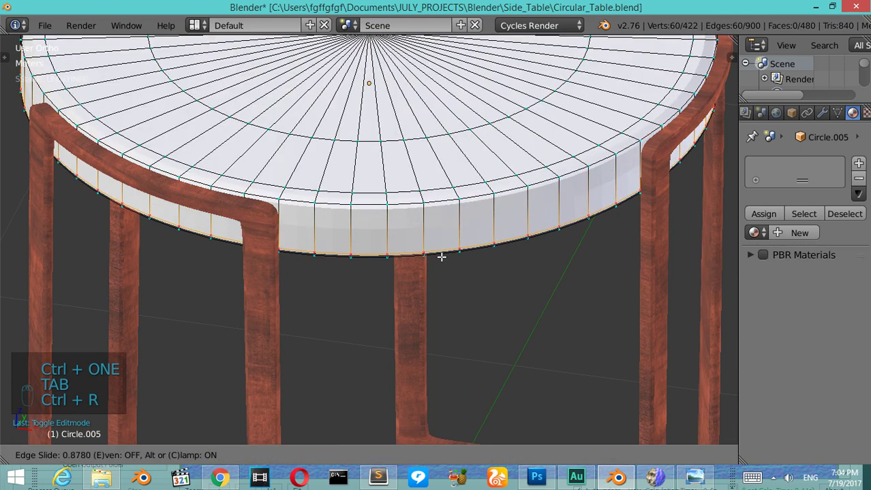
key("ctrl+r")
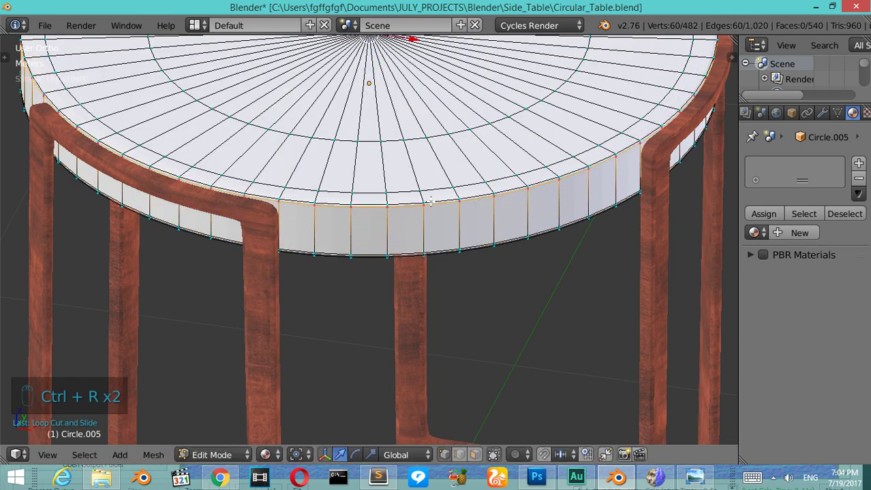
key("Tab")
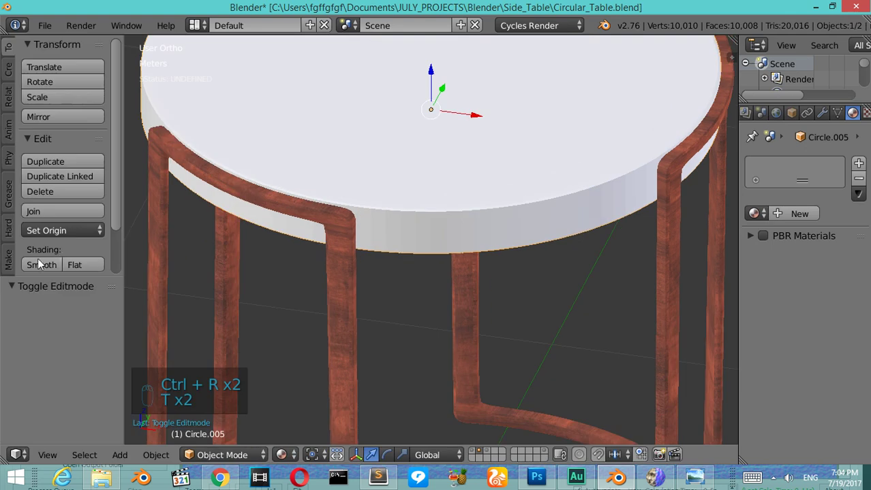
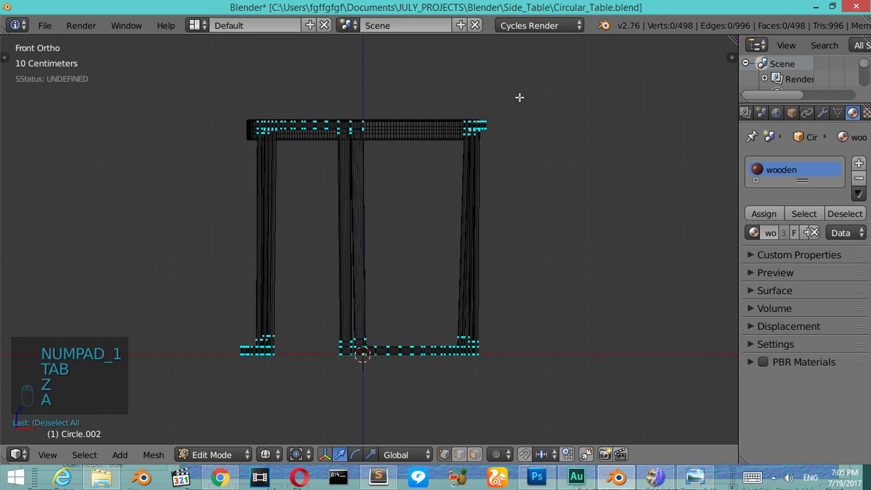
Step: Select the frame's top rails and assign them a new 'steel' material slot, leaving the legs wooden
key("b")
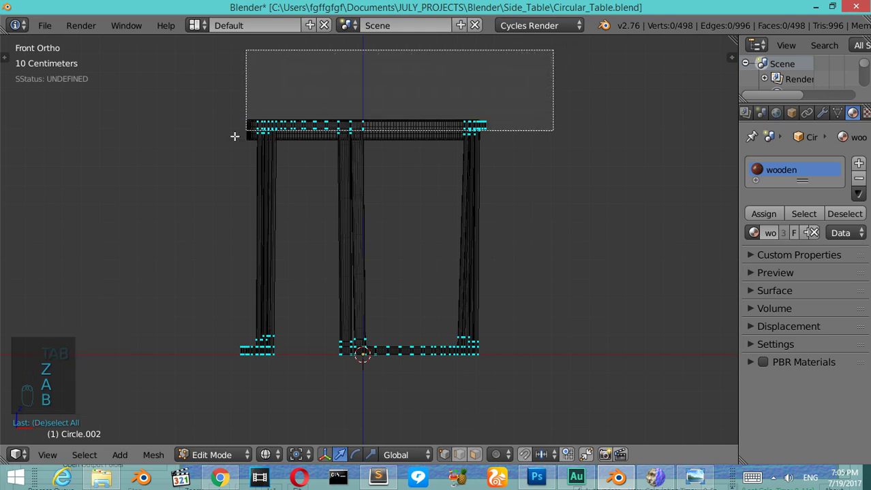
key("ctrl+KP_Add")
key("ctrl+KP_Subtract")
key("z")
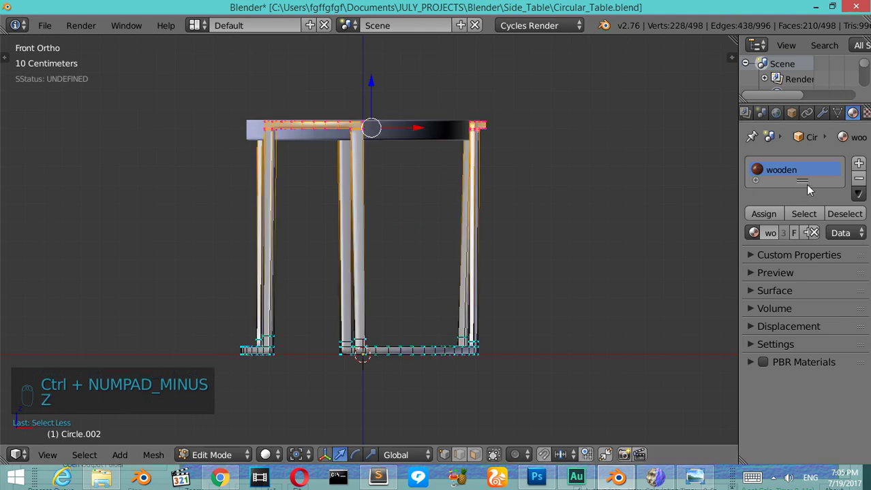
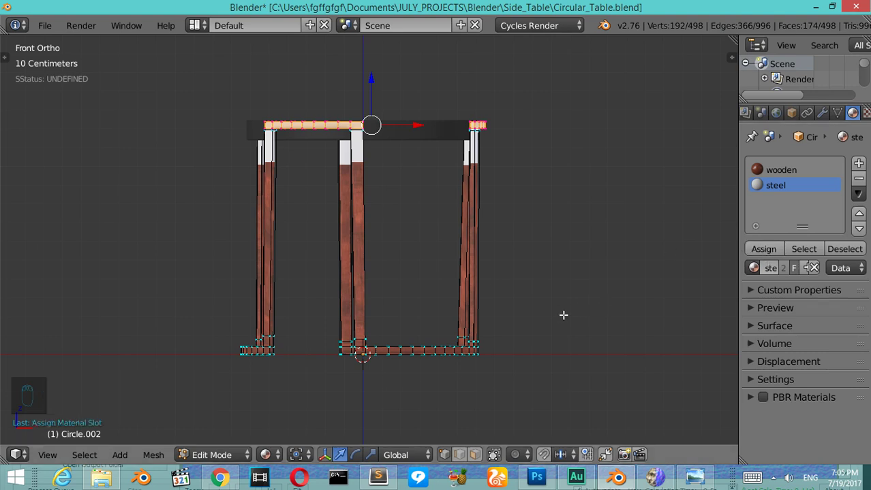
key("ctrl+i")
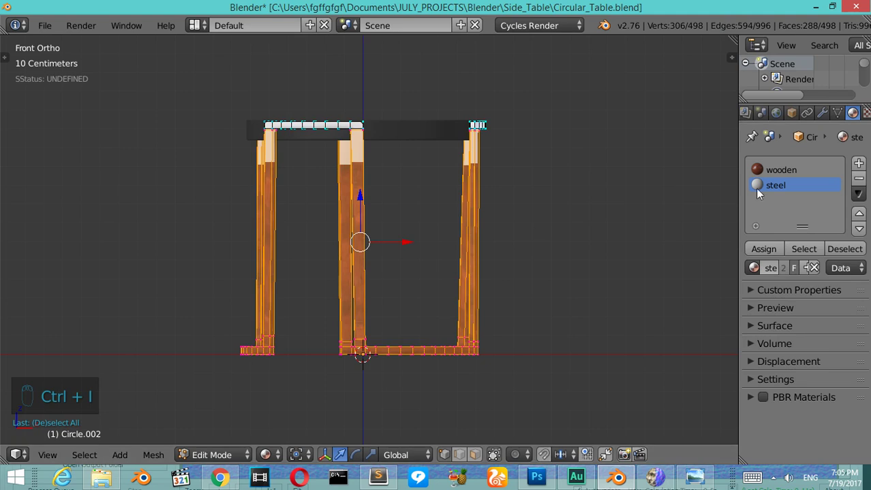
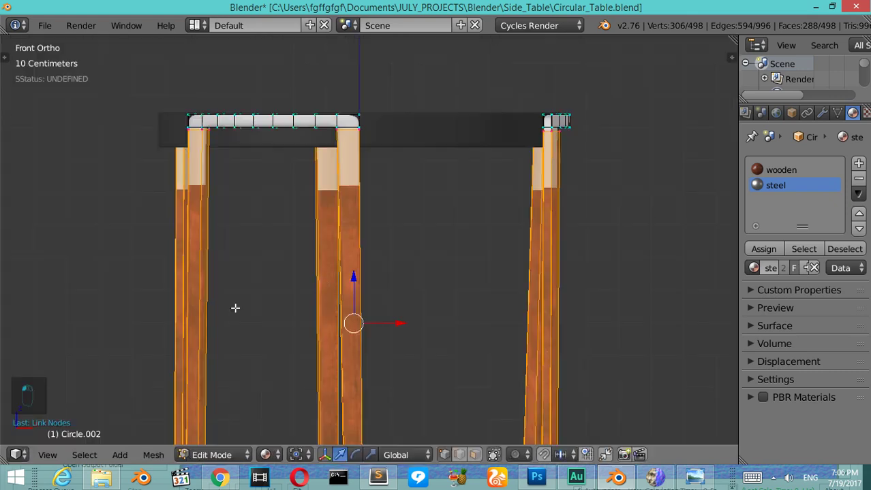
Step: Leave Edit Mode and orbit around the table in the rendered preview
key("Tab")
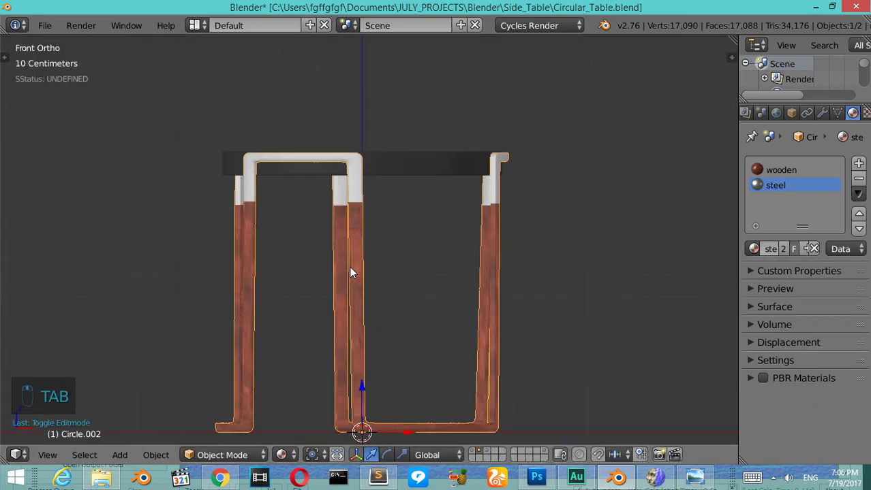
key("shift+z")
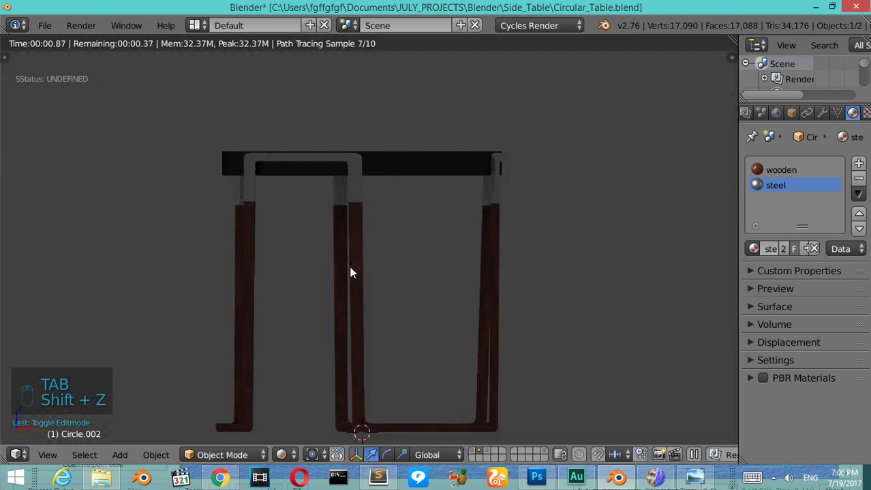
key("KP_8")
key("KP_8")
key("KP_6")
key("KP_6")
key("KP_6")
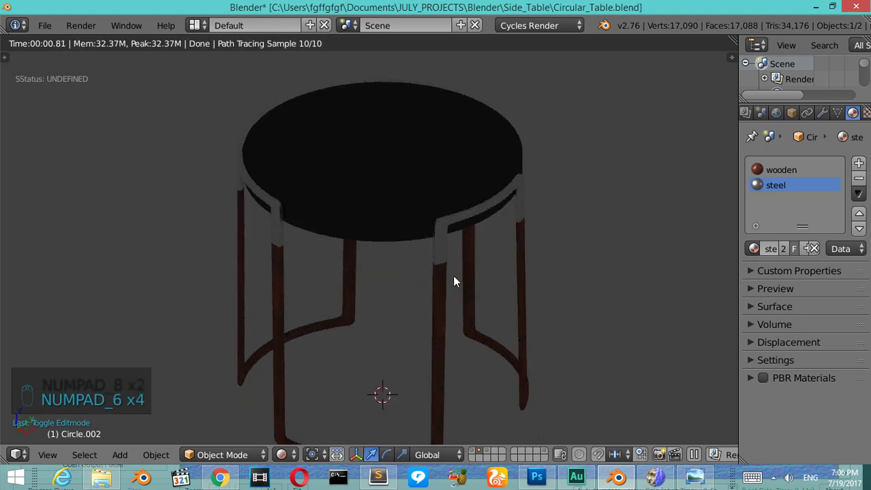
Step: Stop the rendered preview and return to Front Ortho wireframe to pick the frame's bottom ring
key("z")
key("a")
key("KP_1")
key("z")
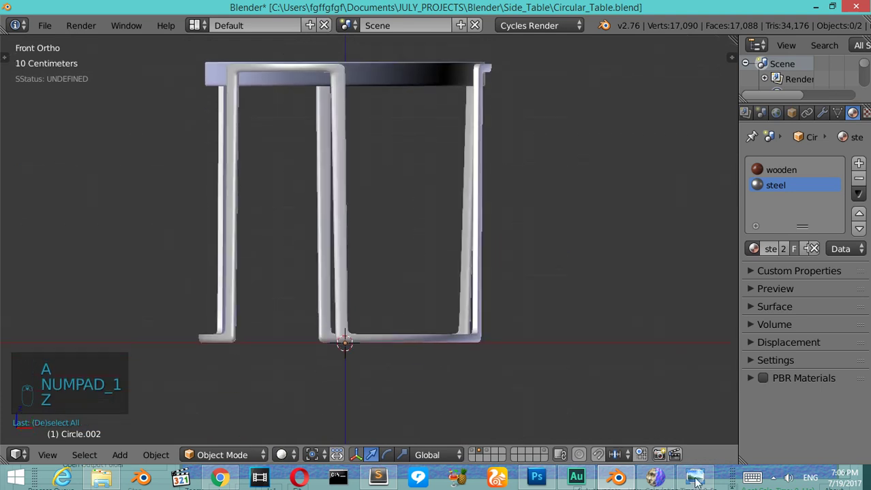
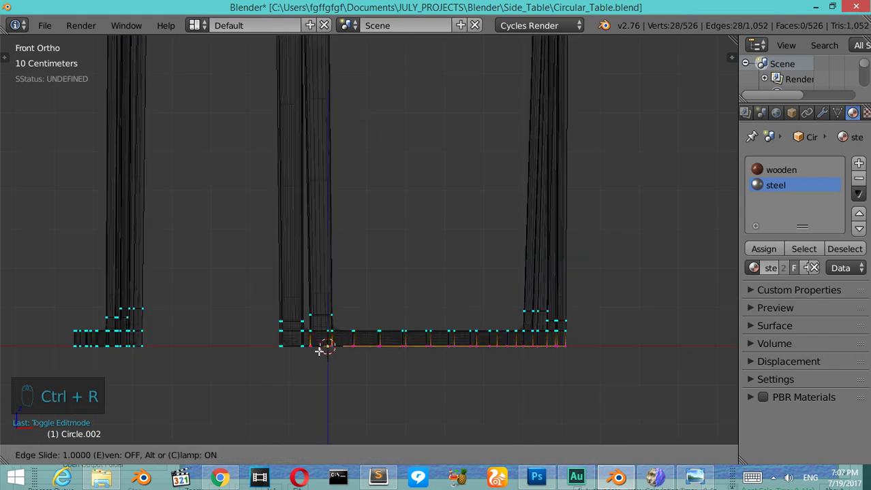
Step: Cut extra edge loops into the leg frame's bottom rail near the post joints
key("ctrl+r")
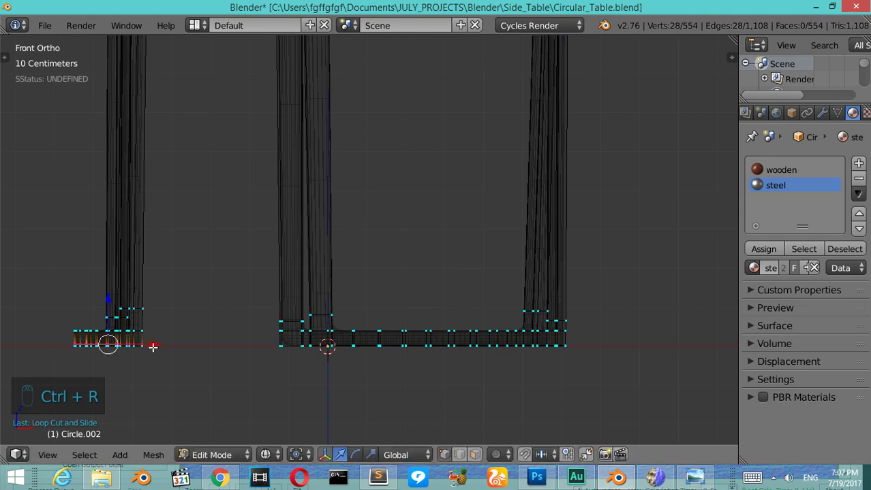
key("KP_6")
key("KP_6")
key("KP_6")
key("z")
key("ctrl+r")
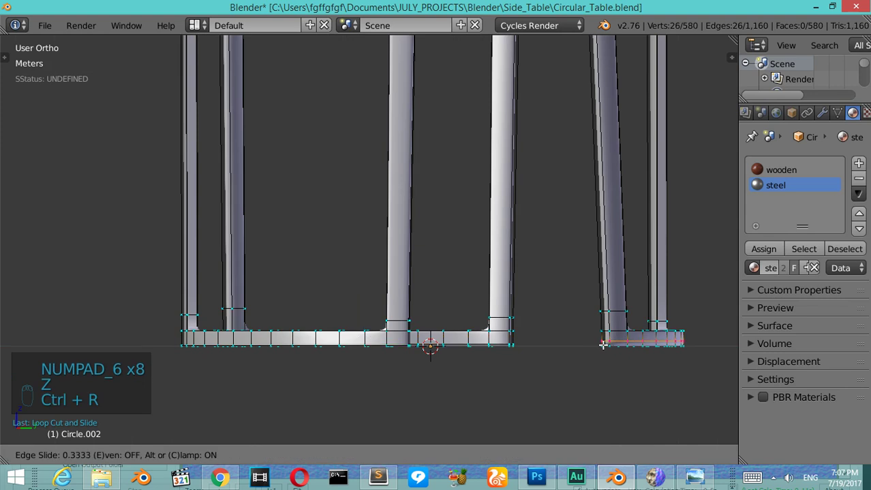
Step: Orbit toward the underside of the tabletop at the curved leg's end to place a new circle there
key("Tab")
key("KP_2")
key("KP_2")
key("Tab")
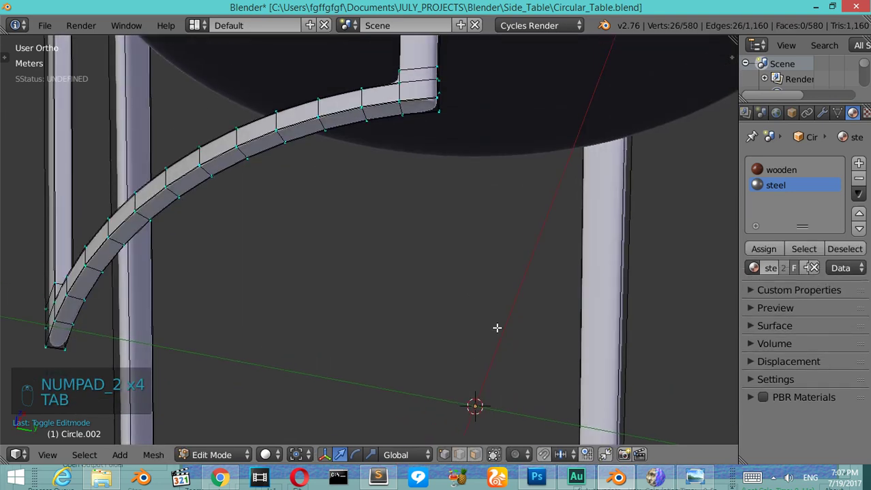
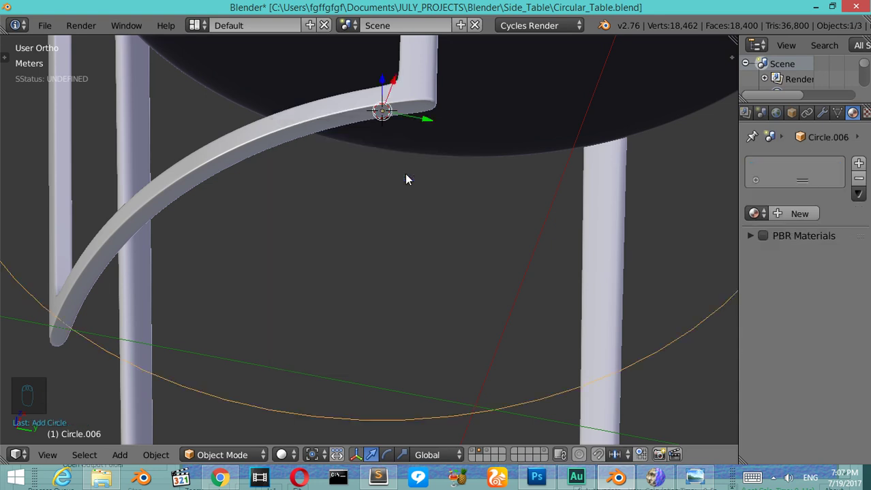
Step: Reduce the new circle to 12 vertices with a small radius, inset it and fill its centre into a disc
key("F6")
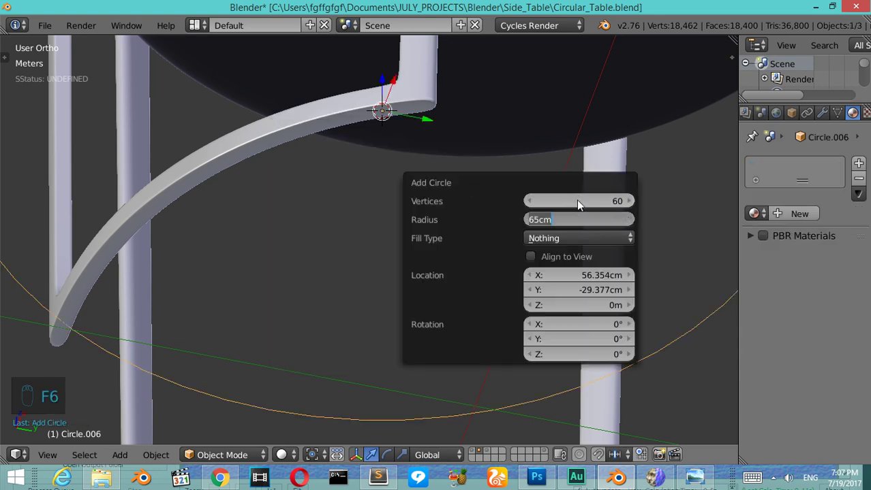
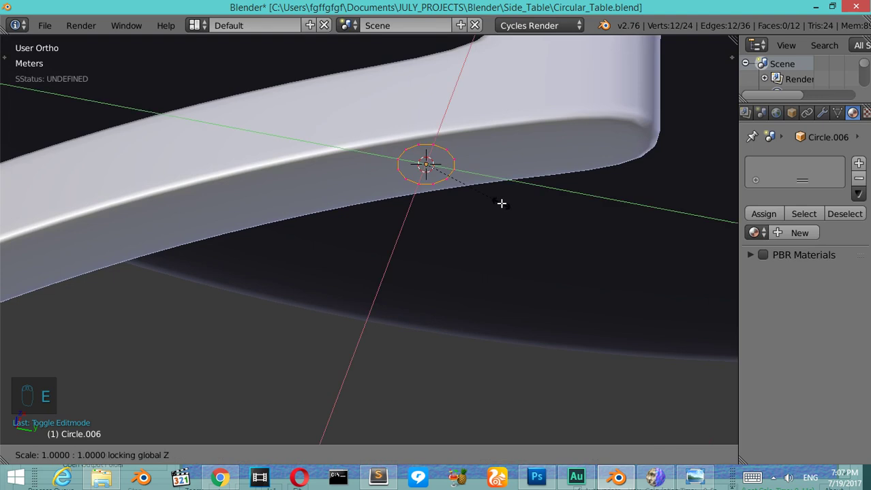
key("e")
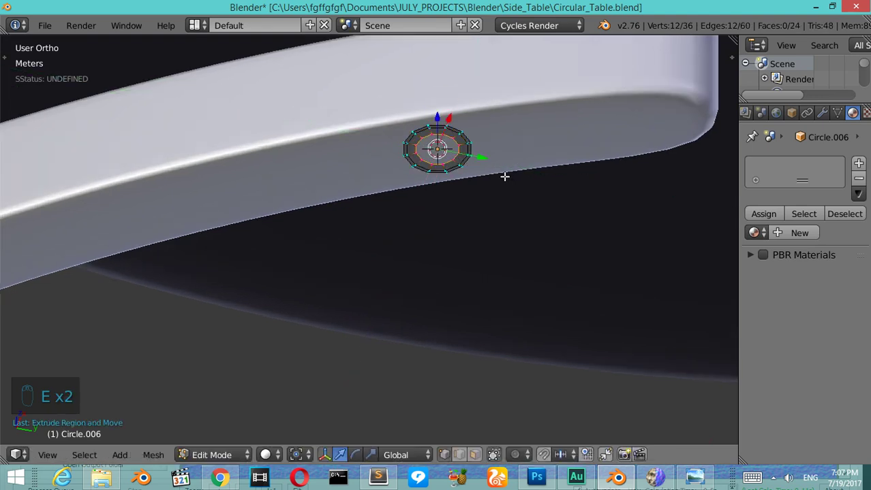
key("f")
key("a")
key("a")
key("KP_1")
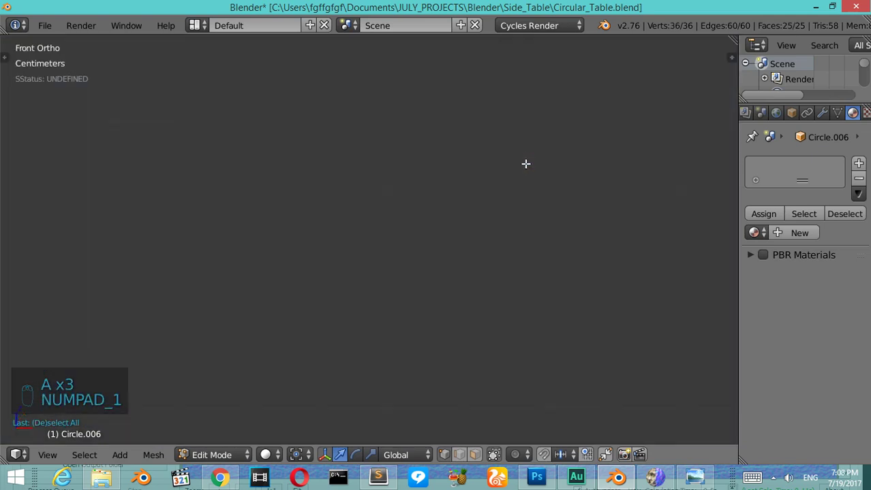
Step: Extrude the disc downward into a short cylinder and extend its bottom into a foot cap
key("KP_Decimal")
key("a")
key("a")
key("e")
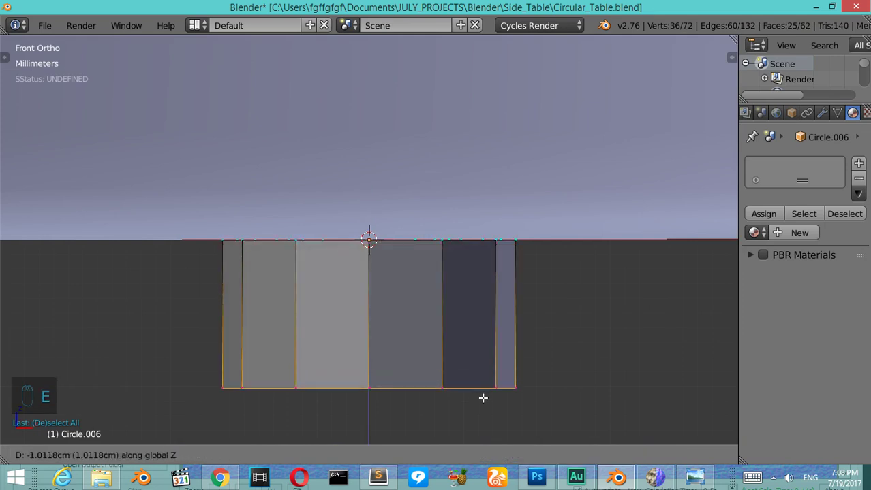
key("a")
key("g")
Step: Add edge loops and a subdivision to round the foot cap, then smooth its shading
key("ctrl+r")
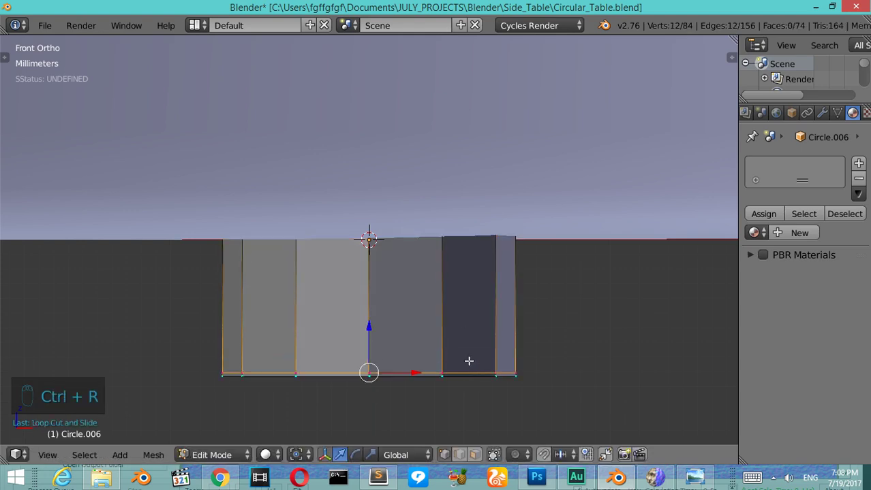
key("ctrl+2")
key("ctrl+r")
key("Tab")
key("t")
key("t")
Step: Inspect the foot cap from the front and link it to the frame's steel material
left_click_drag(47, 267, 524, 259)
key("KP_2")
key("KP_2")
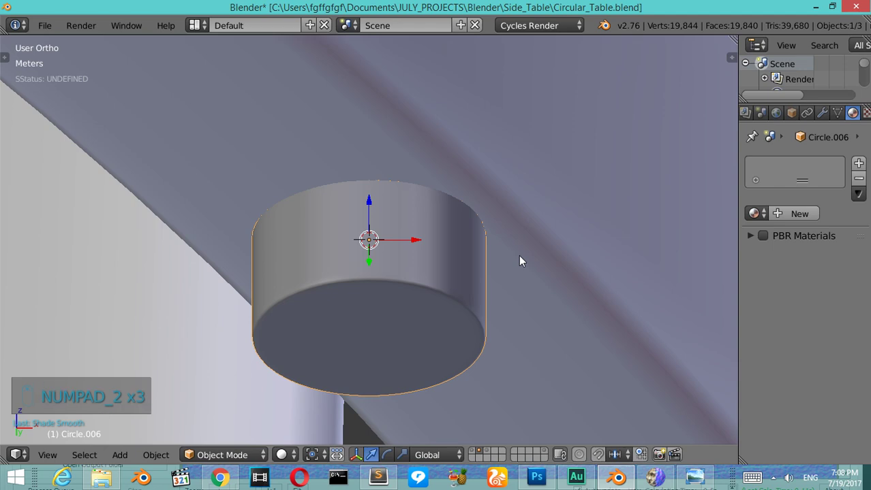
key("KP_1")
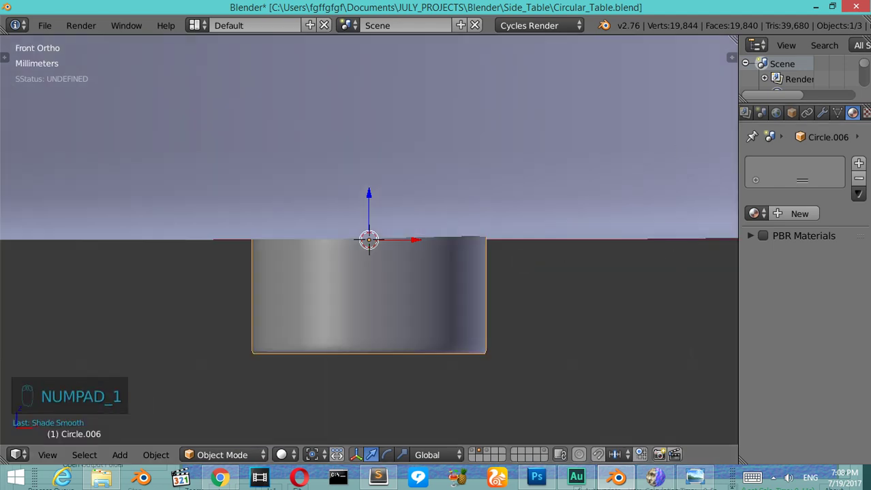
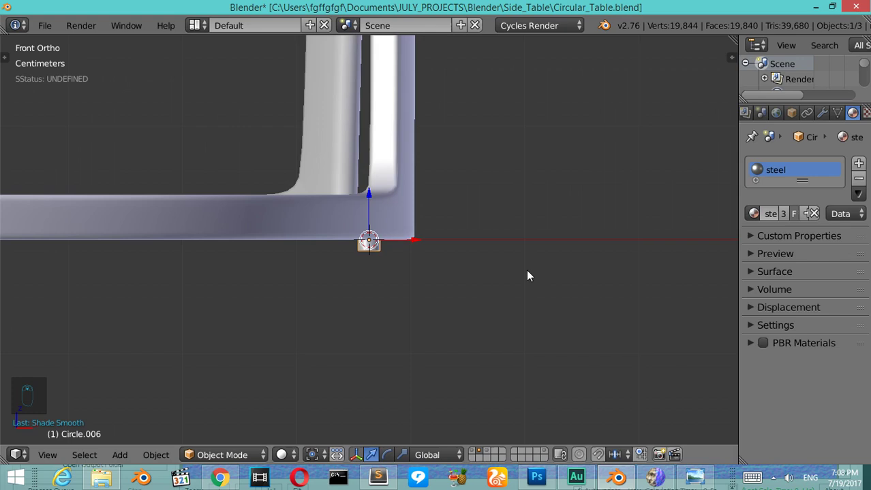
Step: From Top Ortho with the 3D cursor pivot, duplicate the foot cap and rotate it around the table centre
key("KP_7")
key("z")
key("shift+c")
left_click_drag(319, 450, 486, 339)
key("shift+d")
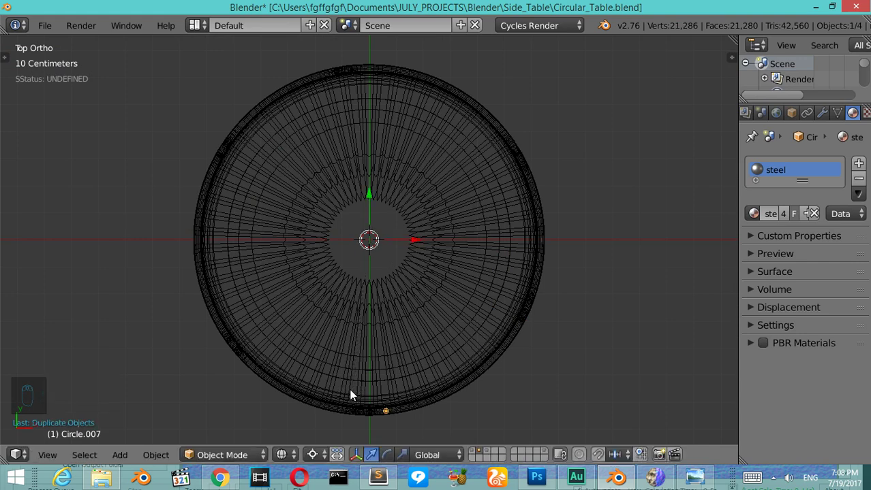
Step: Repeat the duplicate-and-rotate to place foot caps all around the bottom ring
key("KP_2")
key("KP_2")
key("KP_2")
key("KP_7")
key("shift+d")
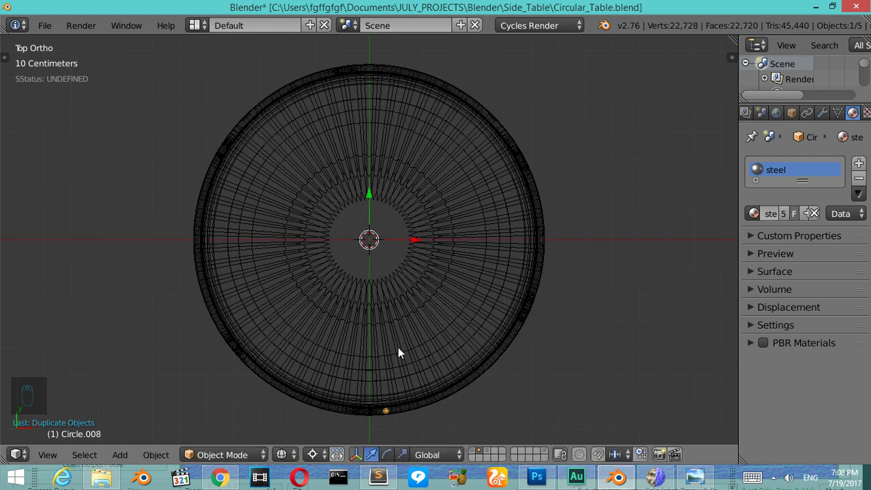
key("r")
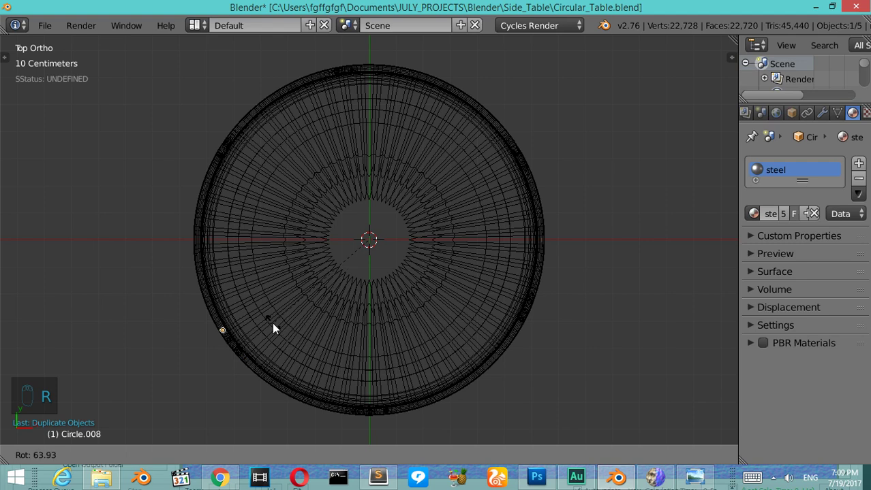
key("shift+d")
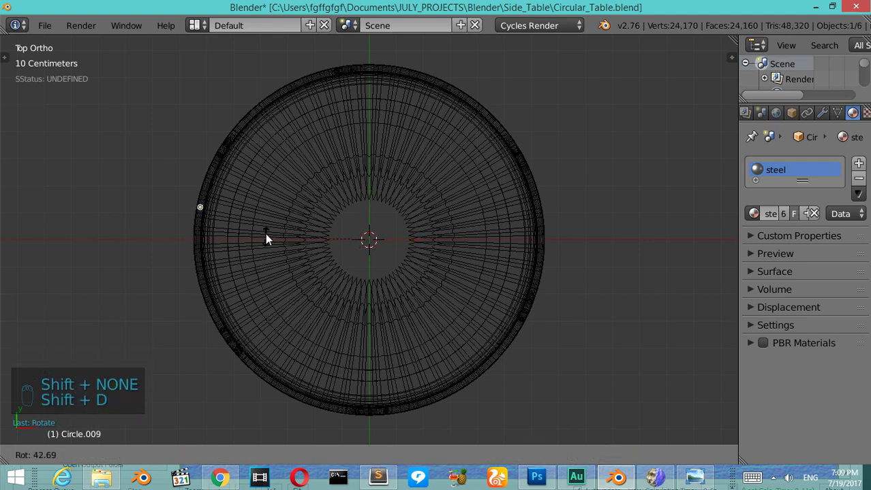
key("shift+d")
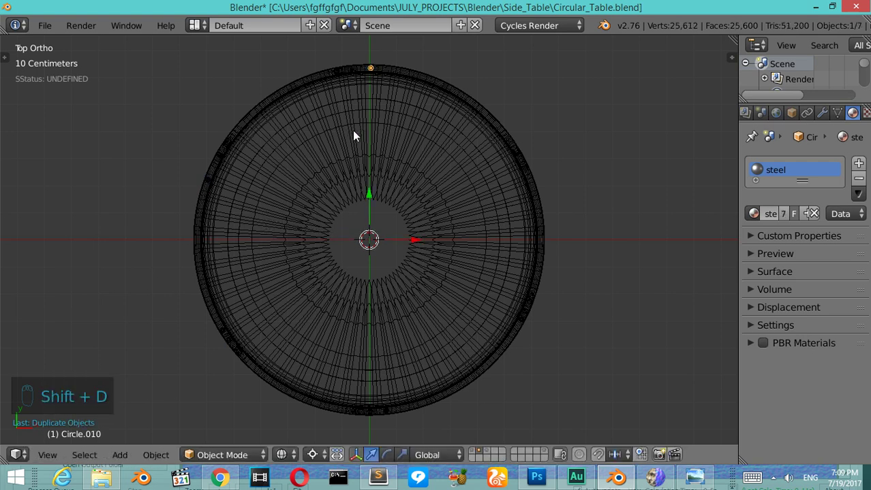
key("shift+d")
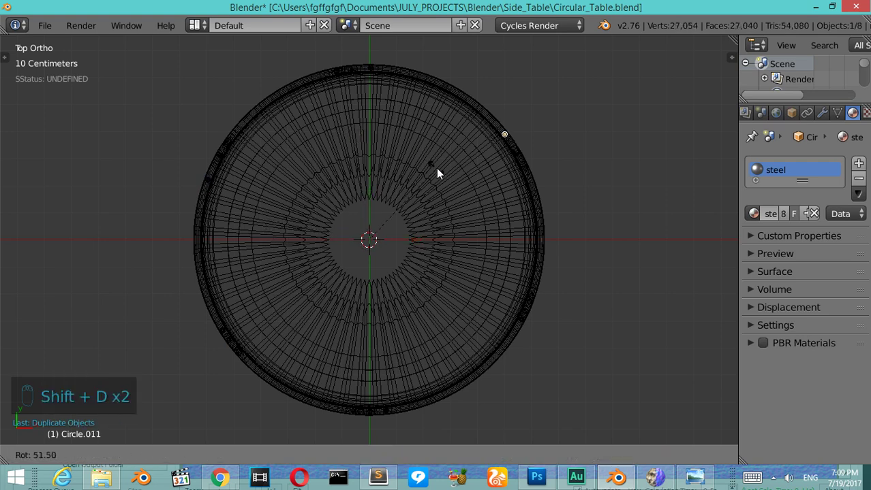
Step: Move the helper ring object to a separate layer
left_click_drag(462, 330, 491, 455)
left_click_drag(491, 455, 415, 295)
key("m")
left_click_drag(488, 268, 477, 454)
middle_click(415, 294)
left_click(415, 294)
Step: Orbit and zoom out to view the complete round side table in solid shading
key("KP_2")
key("KP_2")
key("KP_6")
key("KP_6")
key("KP_6")
key("KP_2")
key("z")
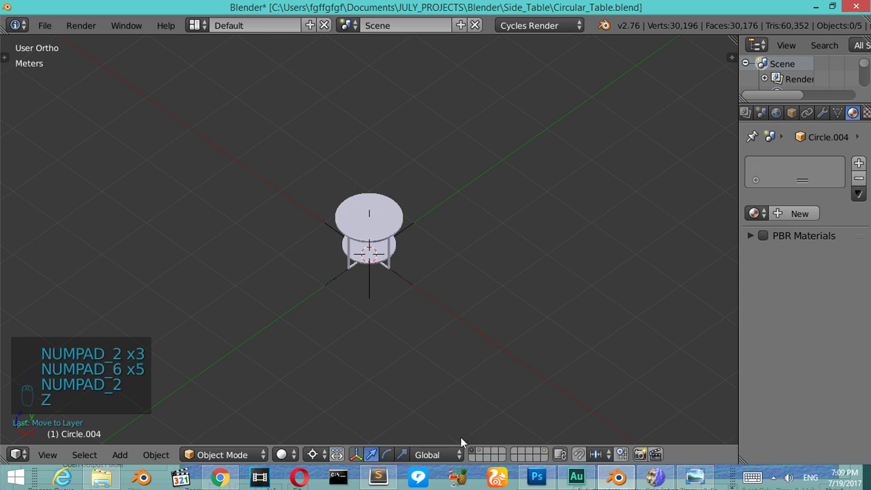
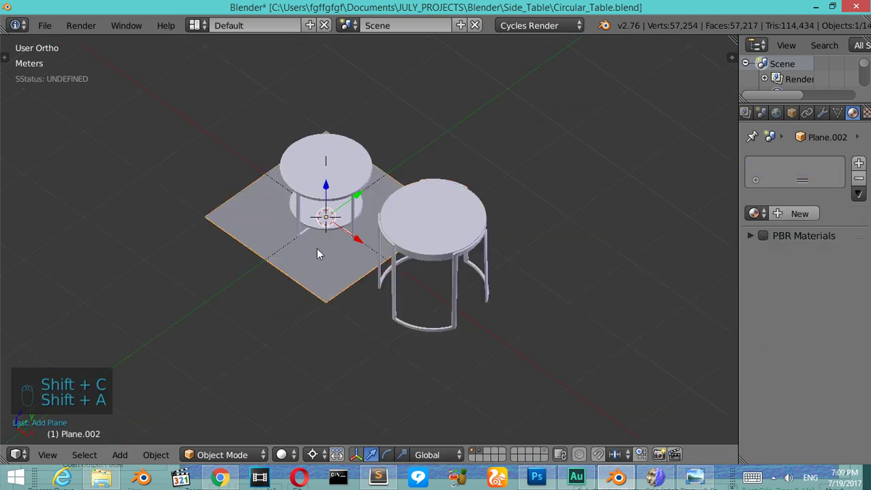
Step: Scale up the floor plane and, in front view, move it level with the table feet
key("s")
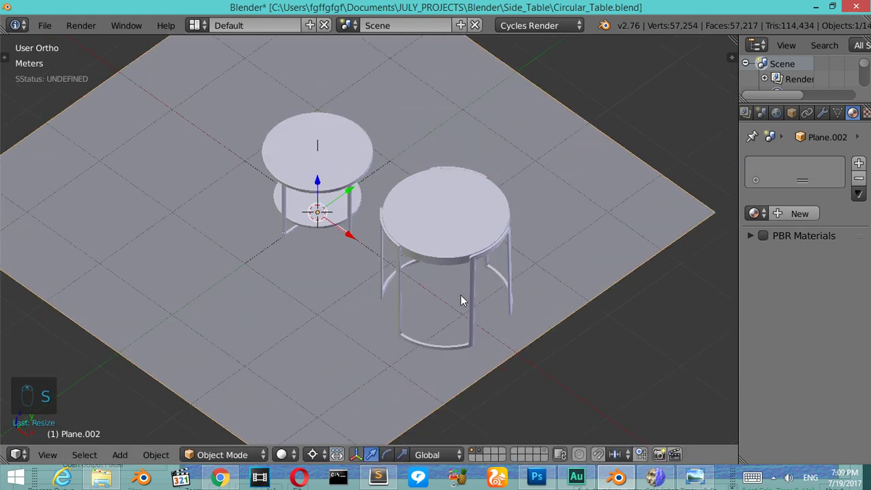
key("KP_1")
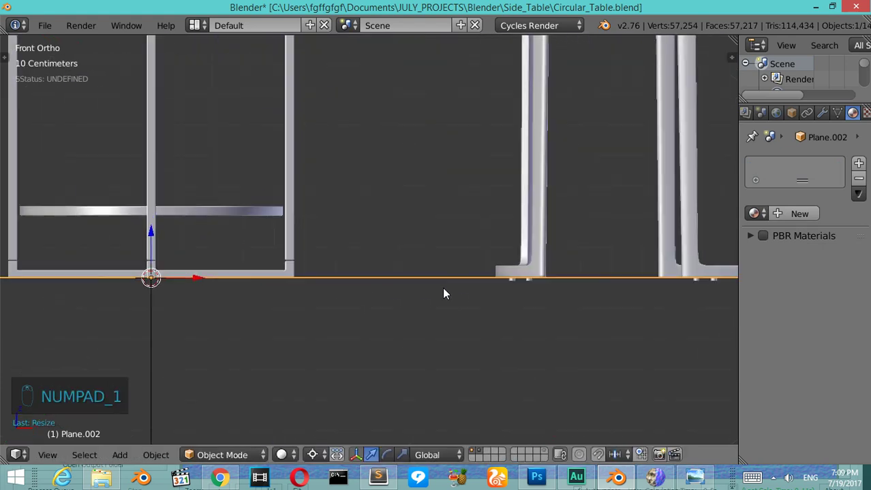
key("g")
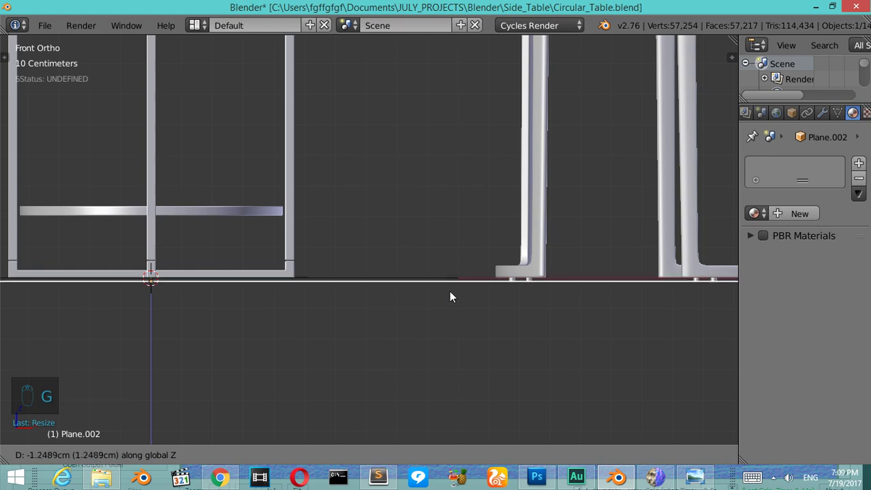
left_click_drag(530, 250, 324, 217)
Step: In wireframe, box-select the table's objects and reposition them beside the other table
key("z")
key("a")
key("b")
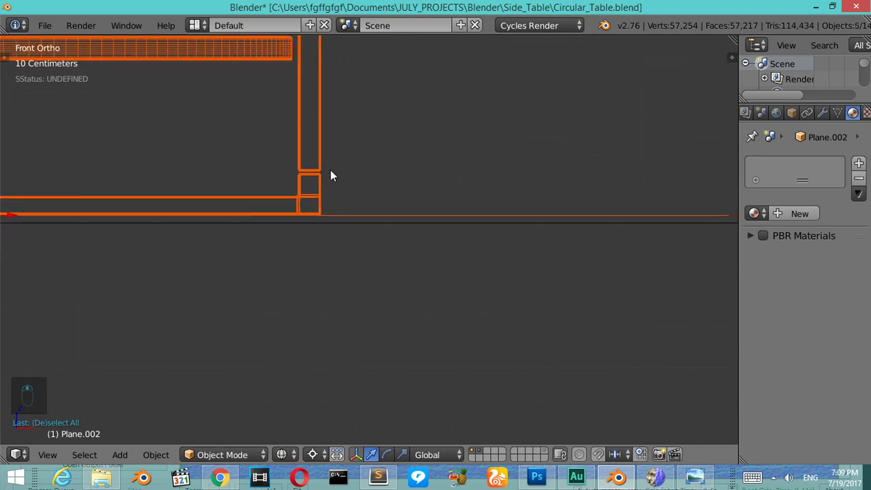
key("g")
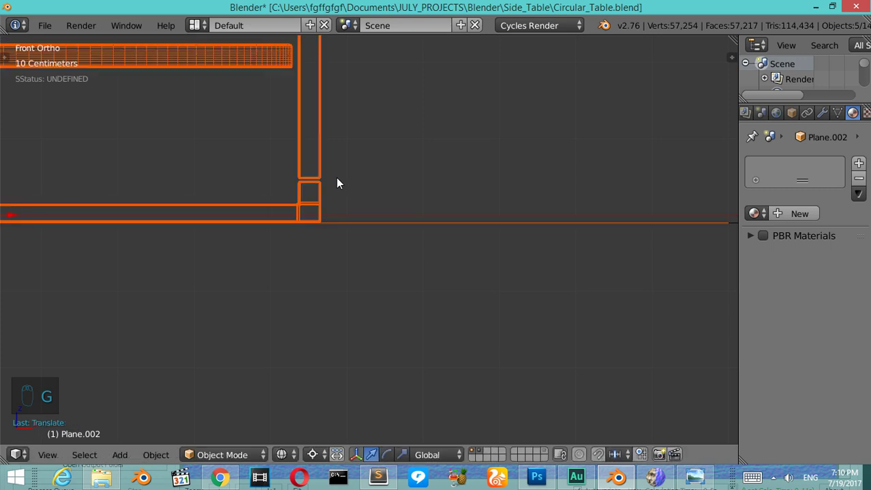
left_click_drag(340, 182, 478, 81)
key("KP_7")
key("KP_3")
Step: Enter Edit Mode on the floor plane and orbit to see the floor at an angle
key("Tab")
key("z")
key("a")
key("KP_8")
key("KP_6")
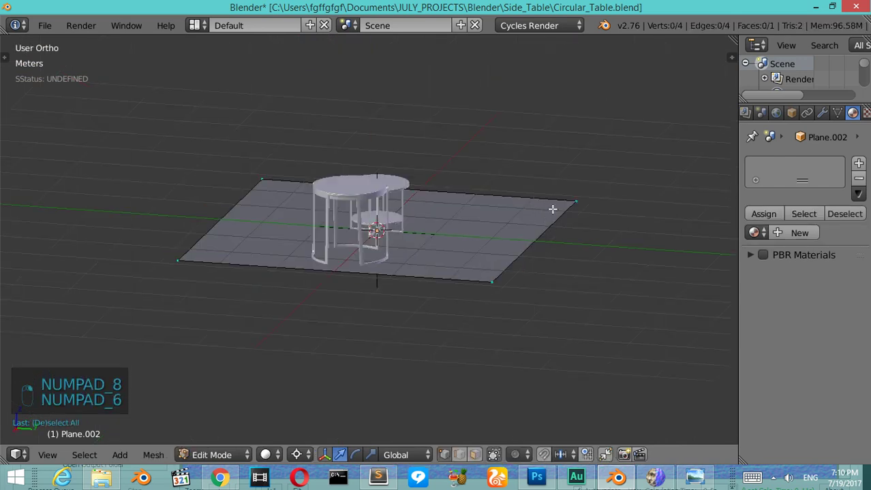
Step: Extrude the floor's back edge upward into a tall wall, then scale floor and wall up together
key("e")
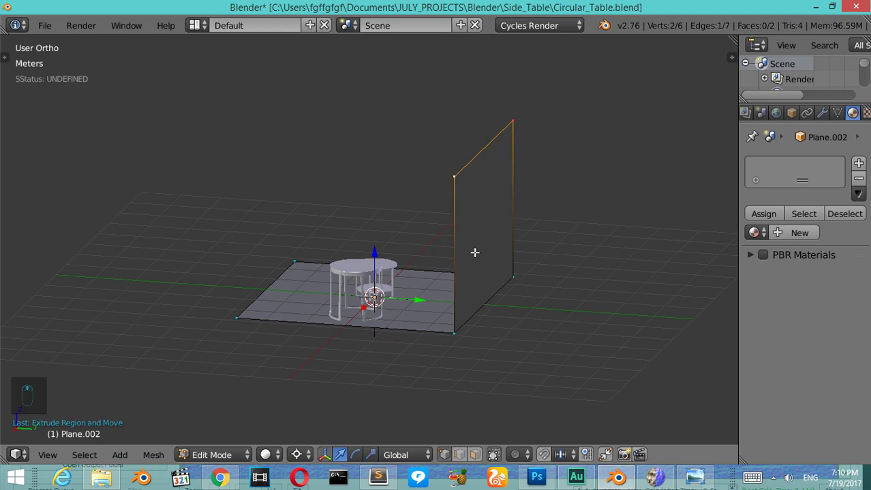
key("a")
key("a")
key("s")
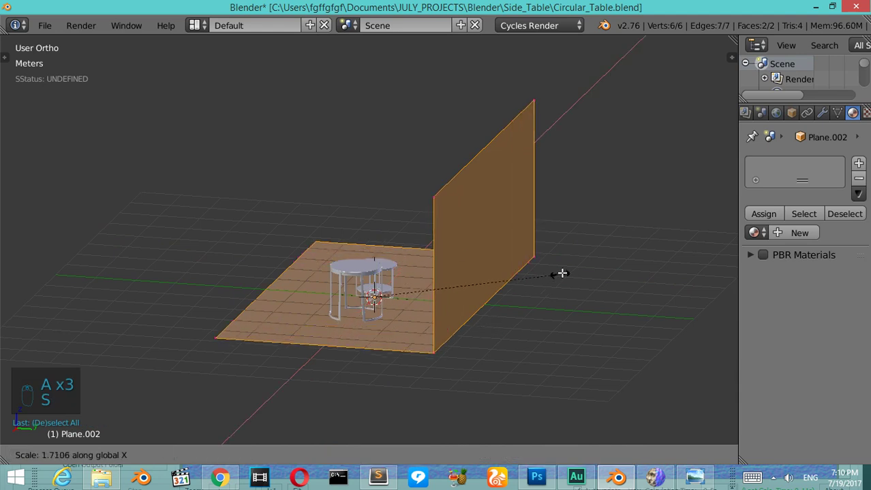
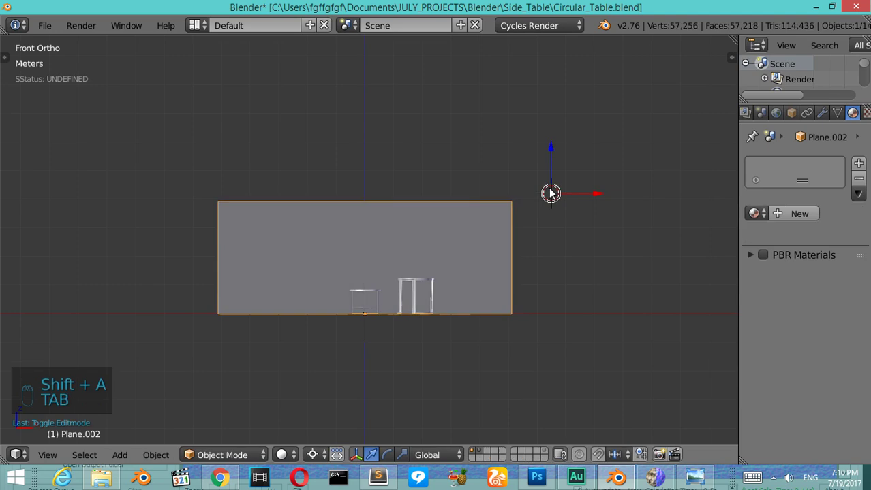
Step: Add an angled main light plane with an Emission material of strength 9
key("shift+a")
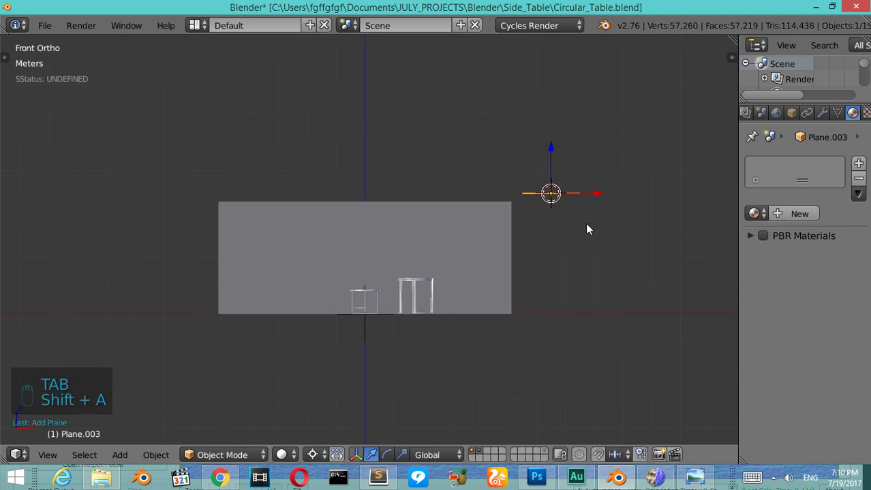
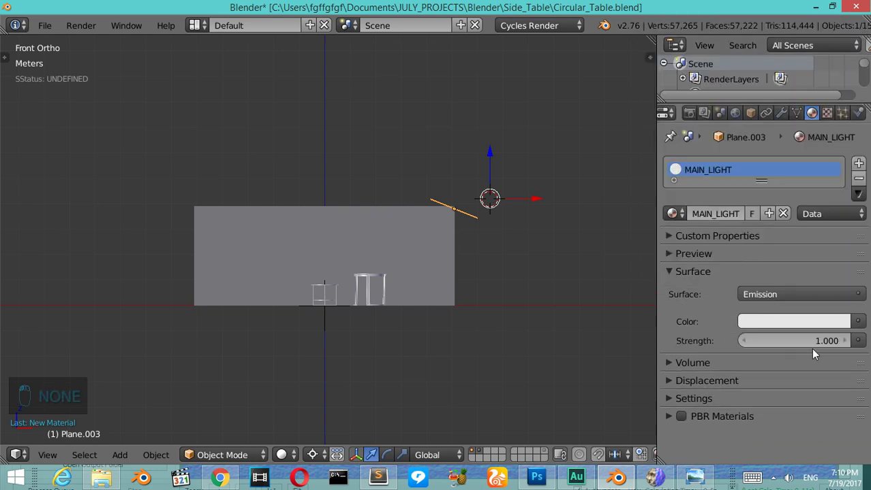
left_click_drag(814, 343, 807, 328)
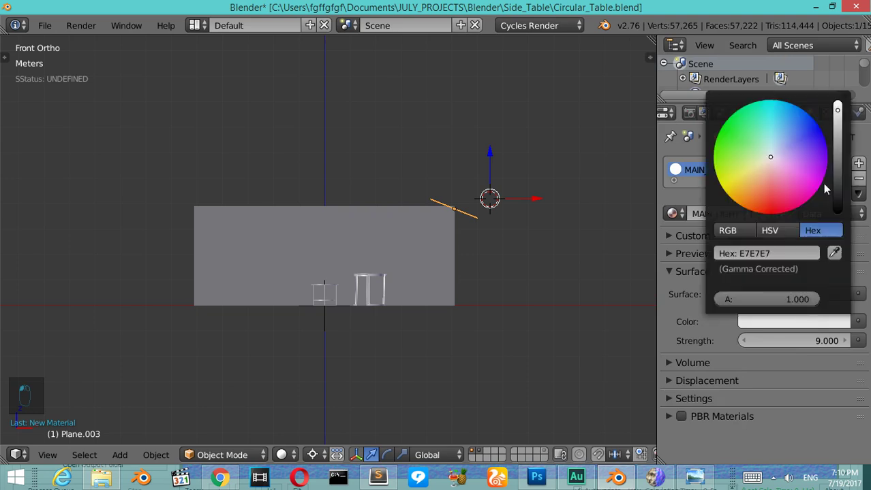
Step: Duplicate the light plane into a larger tilted fill light placed left of the tables
key("shift+d")
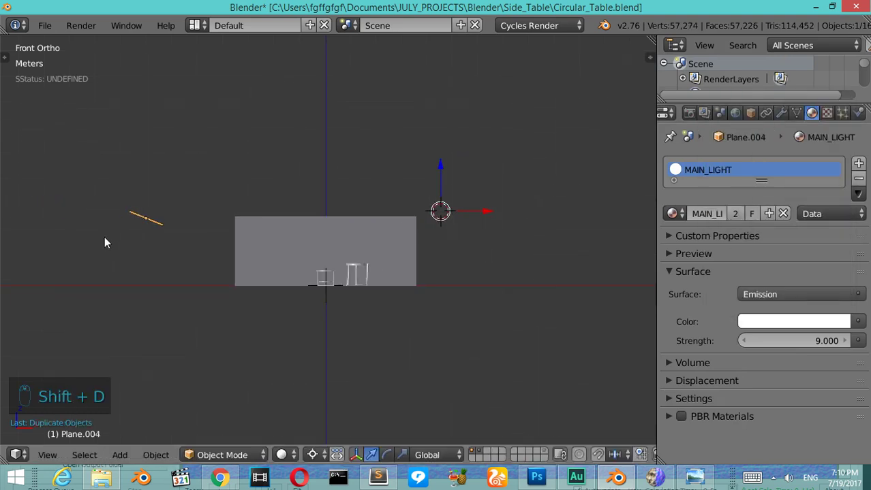
key("g")
key("r")
left_click_drag(326, 449, 222, 107)
key("r")
key("s")
key("s")
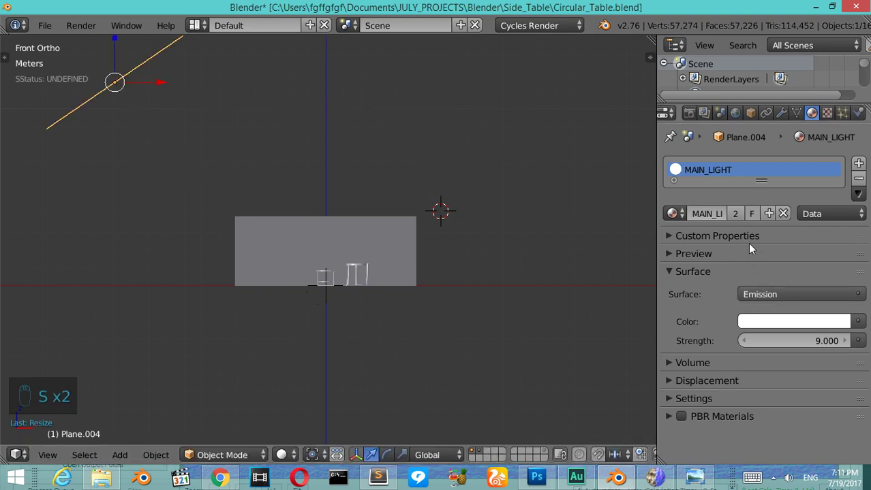
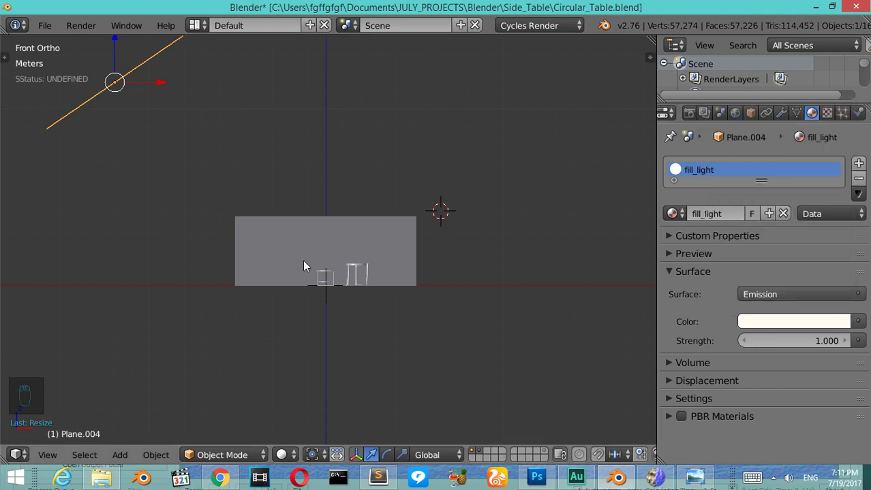
Step: Duplicate the fill light into a third plane, rotated and moved above the tables in Right view
key("KP_7")
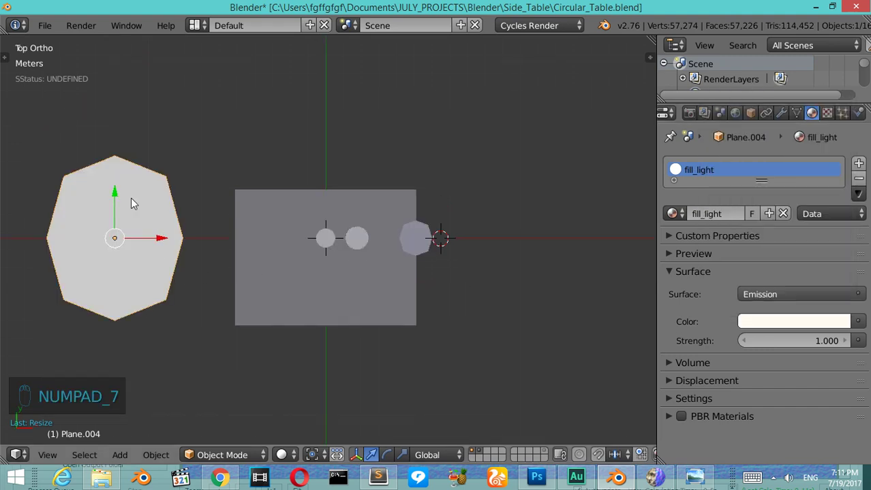
left_click_drag(108, 210, 158, 254)
key("ctrl+2")
key("shift+d")
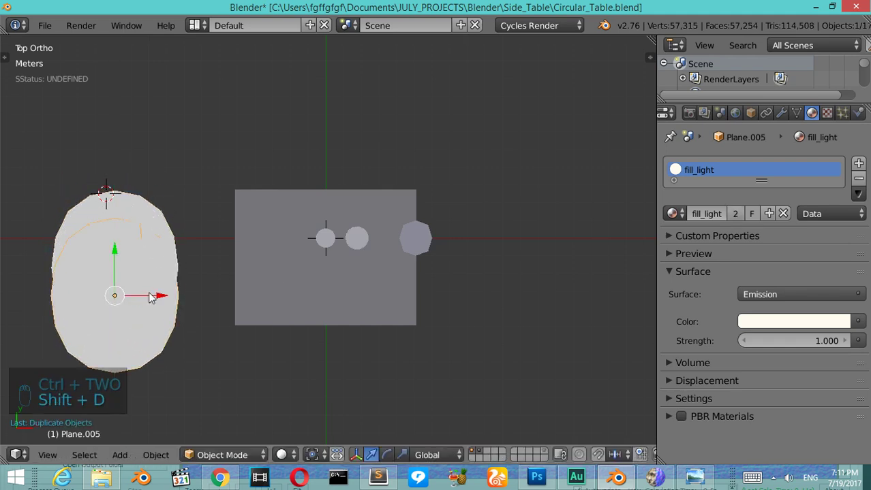
left_click_drag(223, 302, 315, 378)
key("r")
key("KP_3")
key("g")
key("s")
key("g")
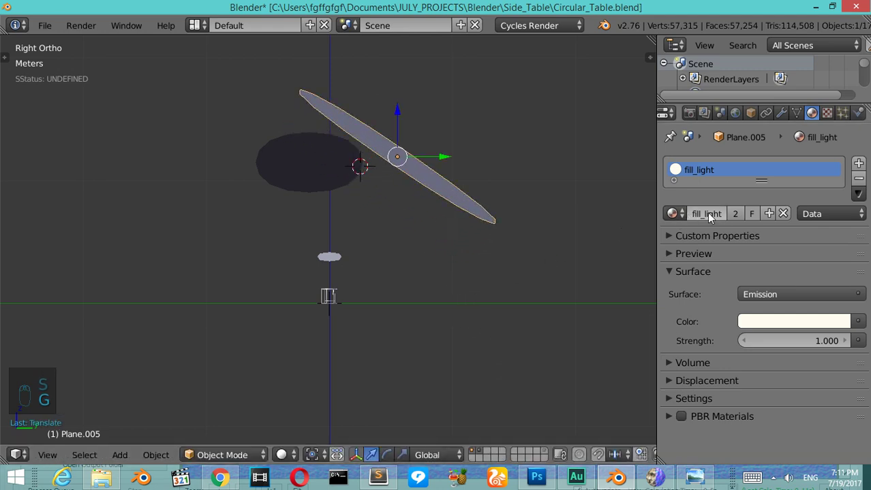
Step: Make the copy's material single-user as rim_light and refine its size and position
left_click_drag(732, 215, 658, 170)
key("Escape")
key("z")
key("s")
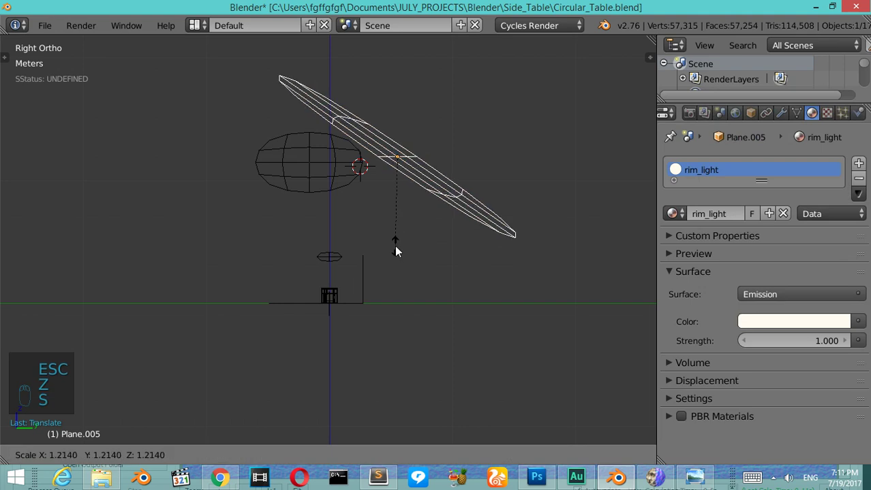
key("g")
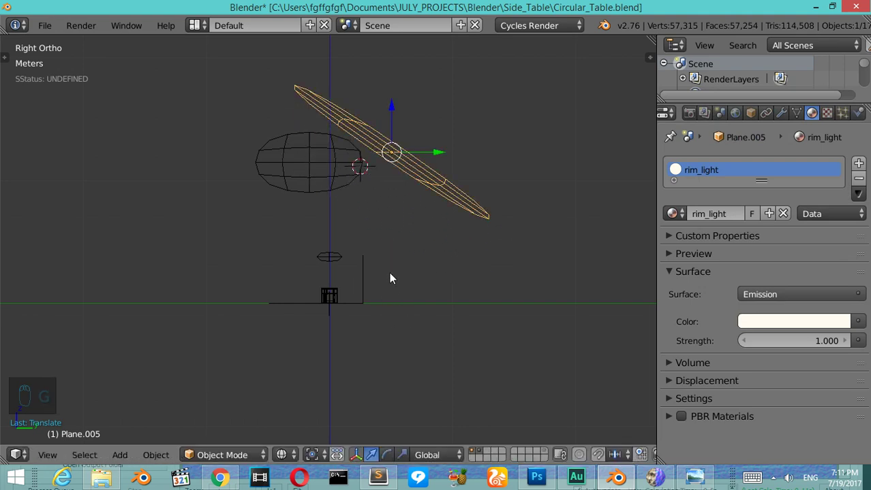
Step: Orbit around the scene to check the rim light's angle above the tables
key("KP_4")
key("KP_4")
key("KP_4")
key("KP_2")
key("KP_8")
key("KP_8")
key("KP_4")
key("KP_4")
key("KP_1")
key("shift+a")
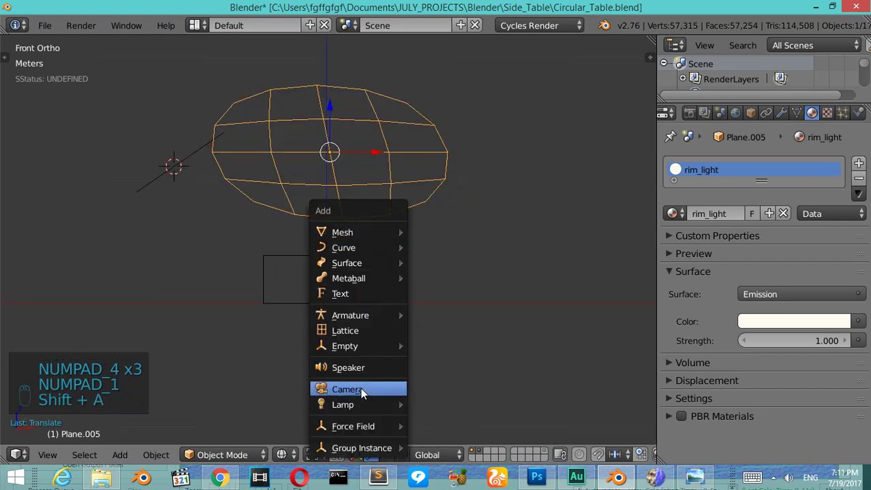
Step: Add a camera to the scene and look through it
left_click_drag(148, 180, 187, 291)
left_click_drag(263, 294, 409, 306)
key("KP_0")
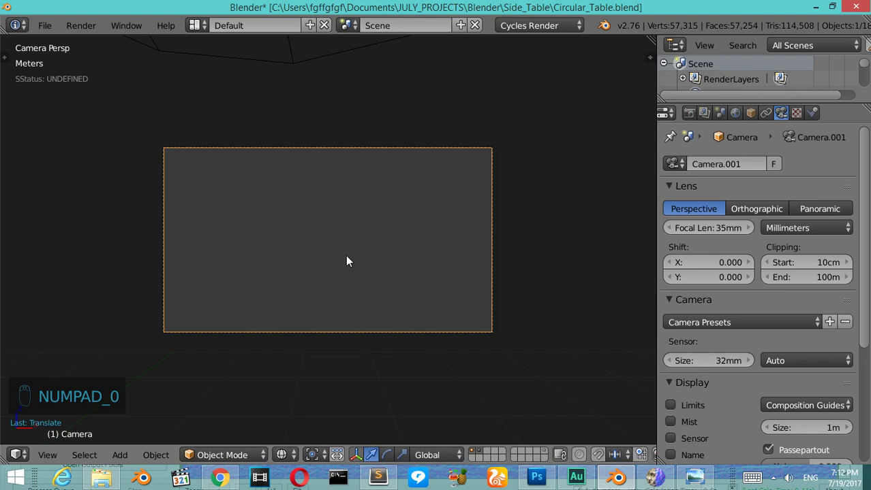
key("n")
Step: Reposition the camera so both side tables are framed in front of the wall
left_click_drag(572, 378, 400, 270)
key("n")
left_click_drag(399, 270, 419, 238)
left_click_drag(419, 239, 338, 261)
left_click_drag(717, 212, 316, 254)
left_click_drag(316, 254, 207, 212)
Step: Switch the viewport to Rendered shading to preview the lit scene
key("KP_6")
key("shift+z")
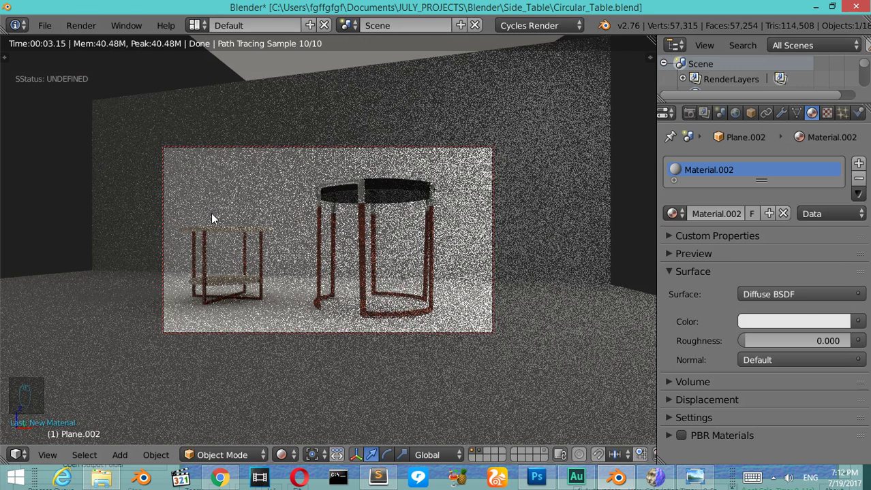
Step: Edit the backdrop mesh and select only the floor face for the new Floor material
key("z")
key("Tab")
key("KP_0")
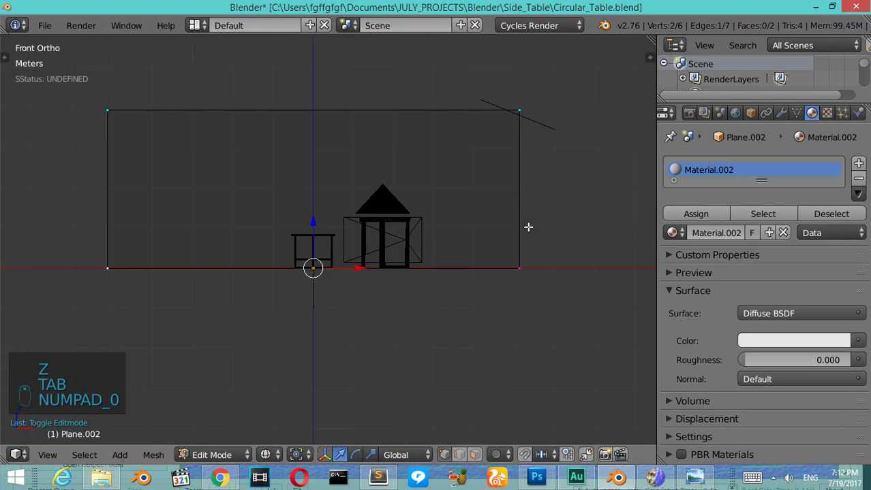
key("KP_8")
key("KP_6")
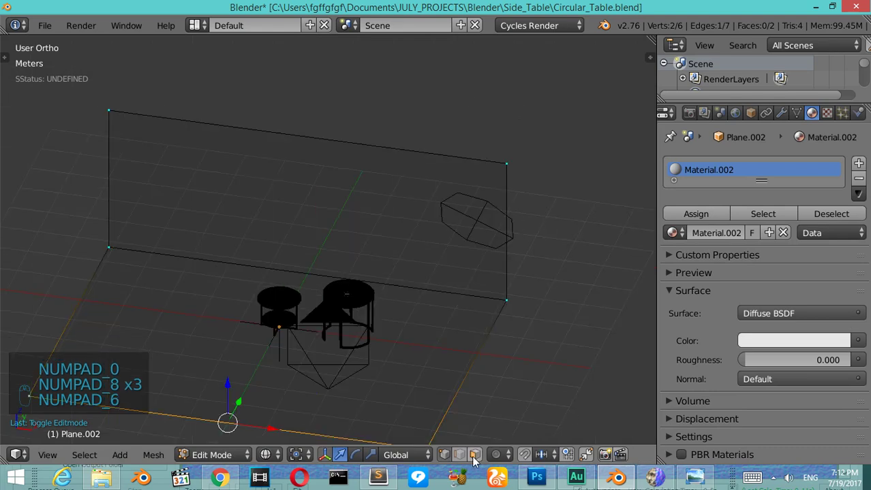
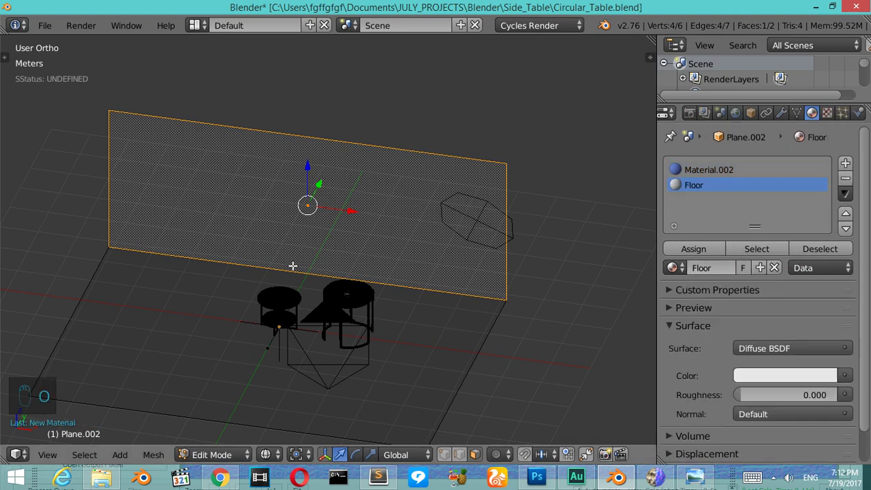
key("ctrl+i")
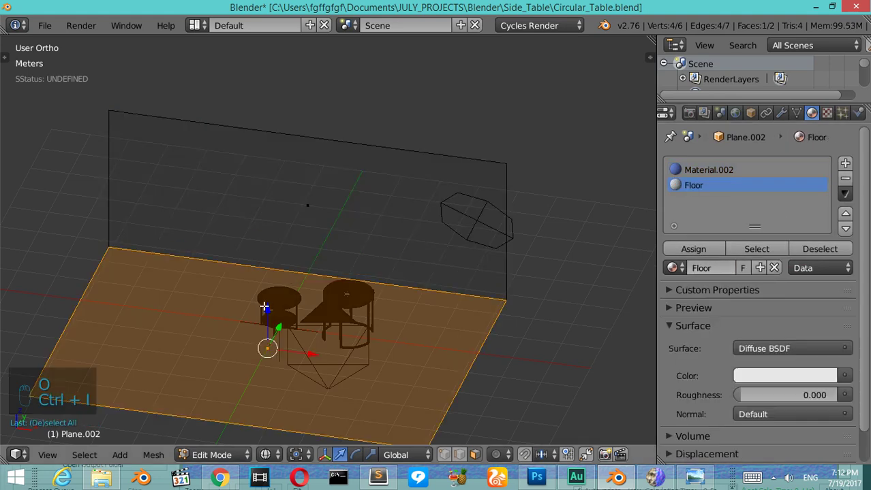
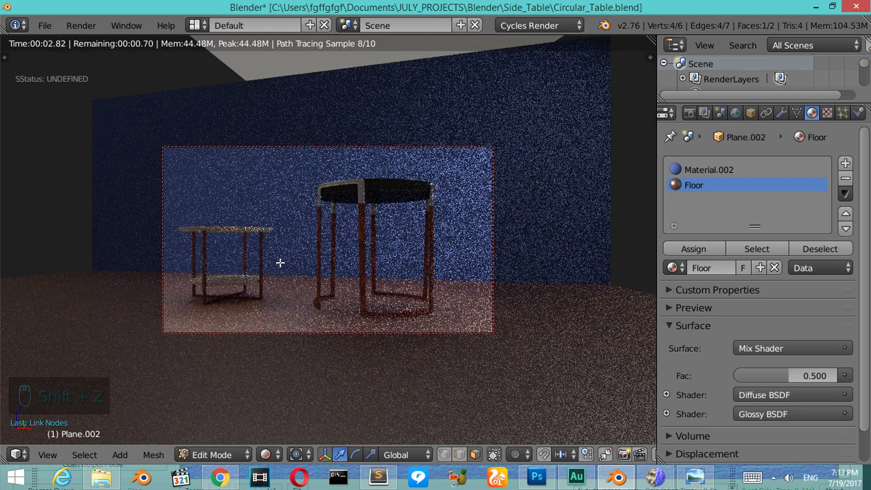
Step: Leave the rendered preview and raise the final render samples to 600
key("z")
left_click_drag(695, 118, 816, 378)
key("0")
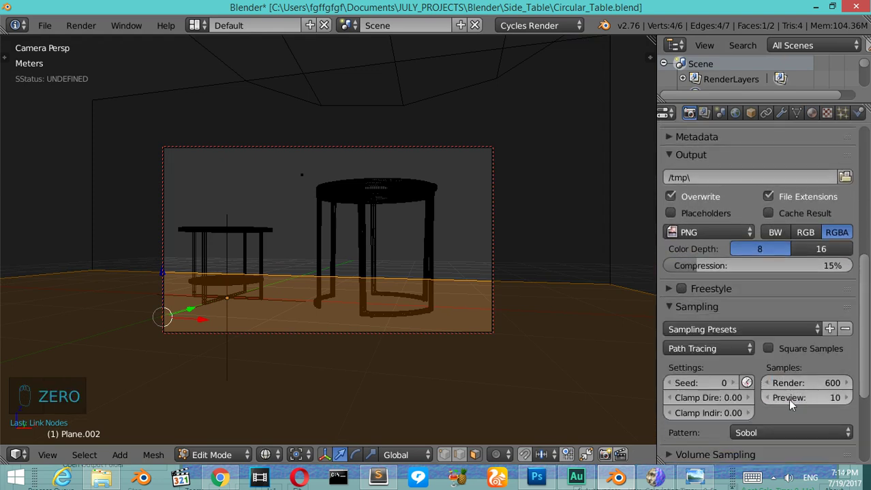
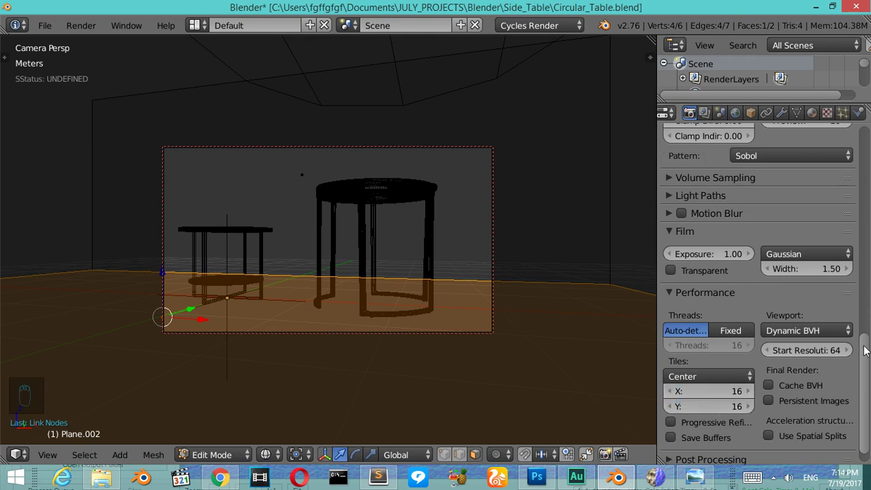
Step: Scroll the Render properties to check the Performance tile settings before rendering
left_click_drag(863, 327, 865, 203)
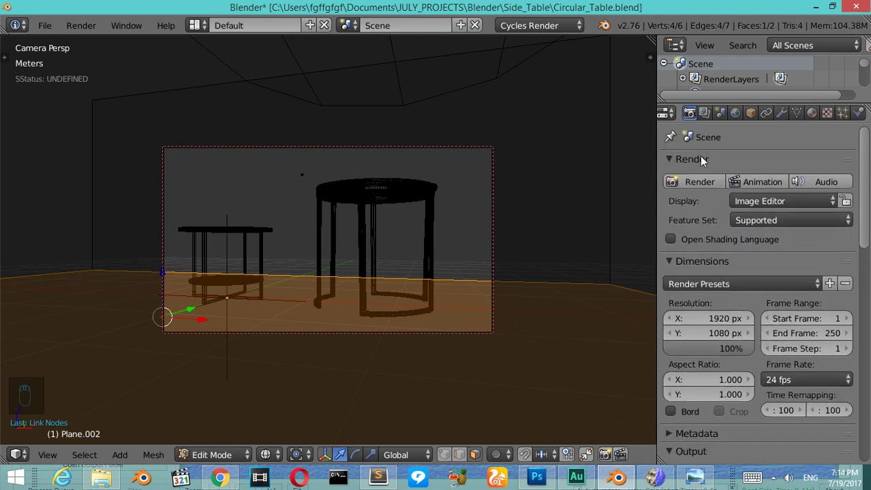